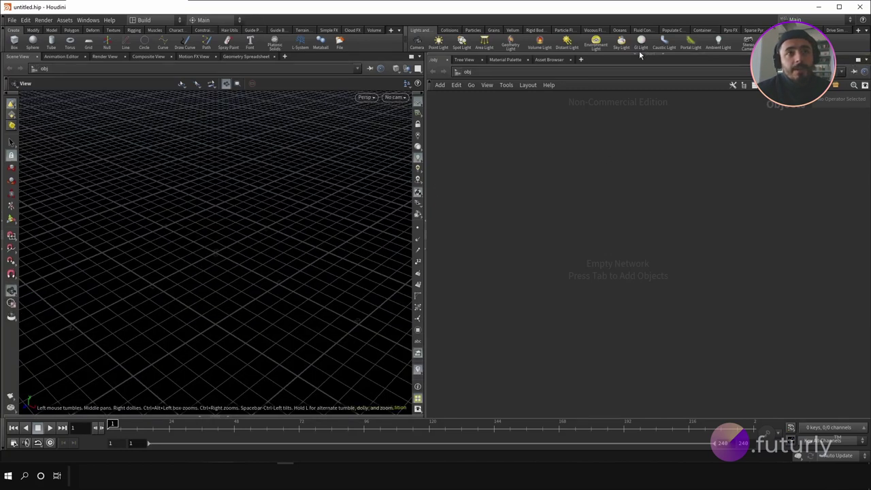
- Add a Parameters pane above the network editor on the right side
click(638, 57)
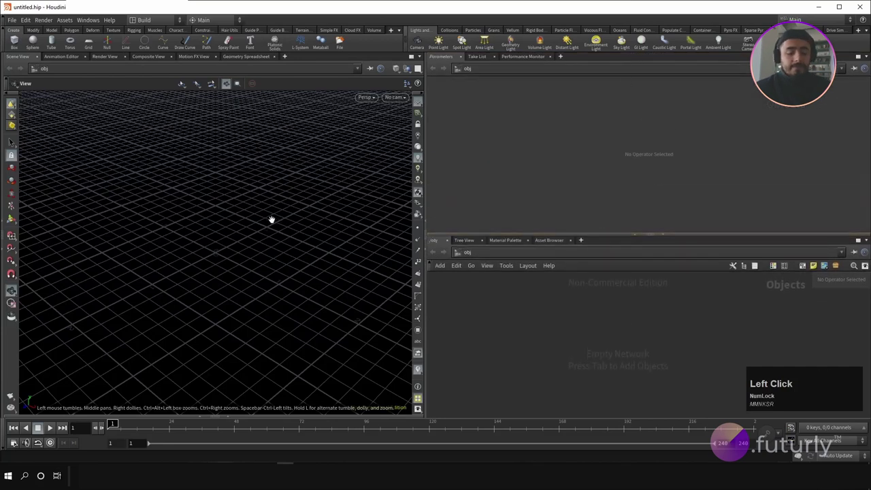
- Set the viewport background colour scheme to light grey via Display Options
key(d)
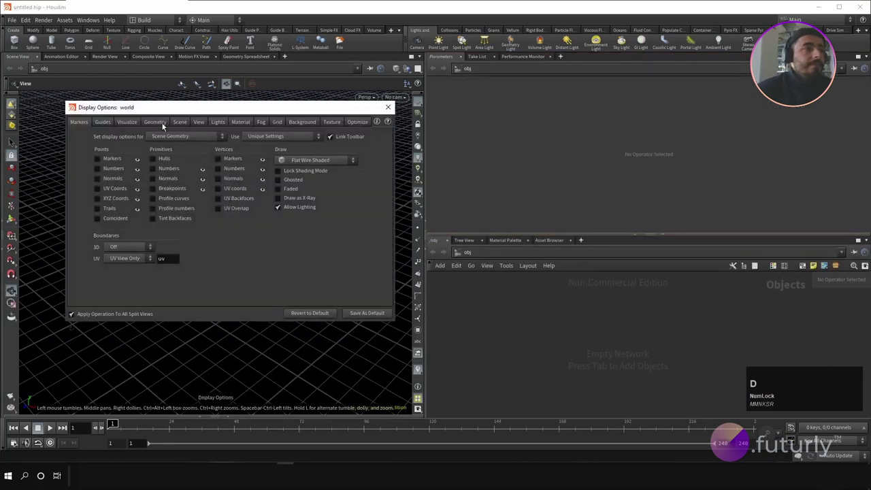
click(312, 125)
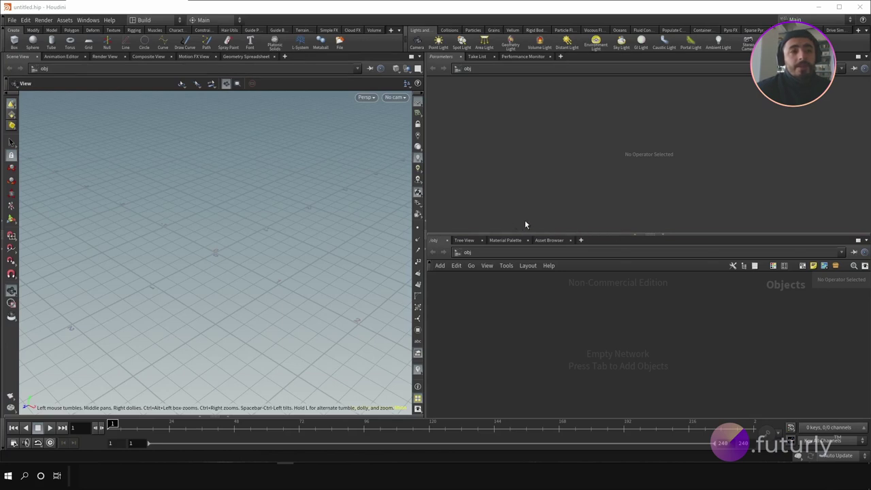
key(p)
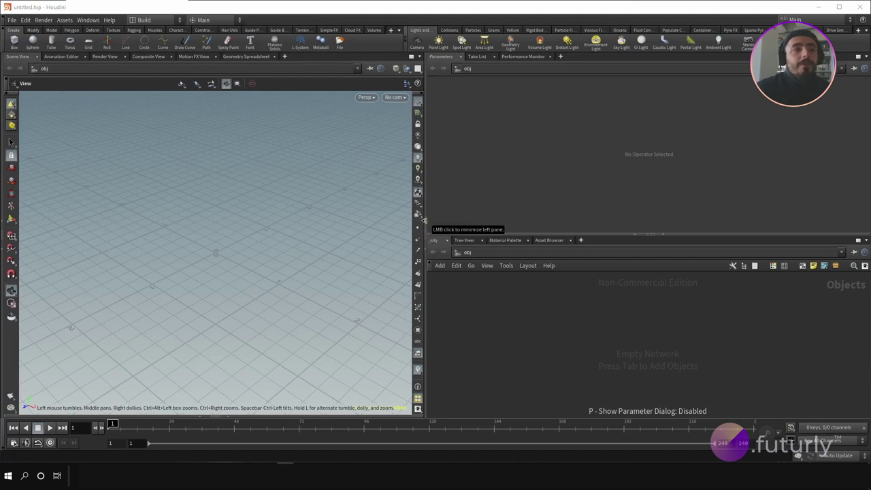
click(428, 224)
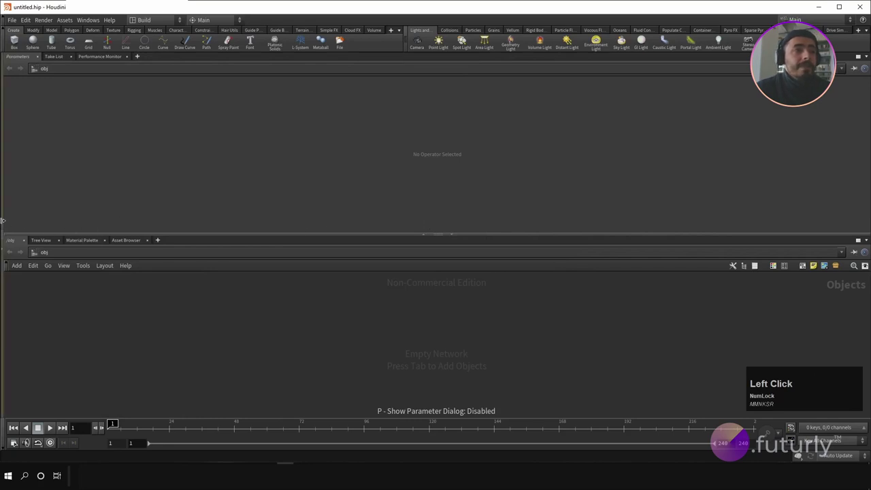
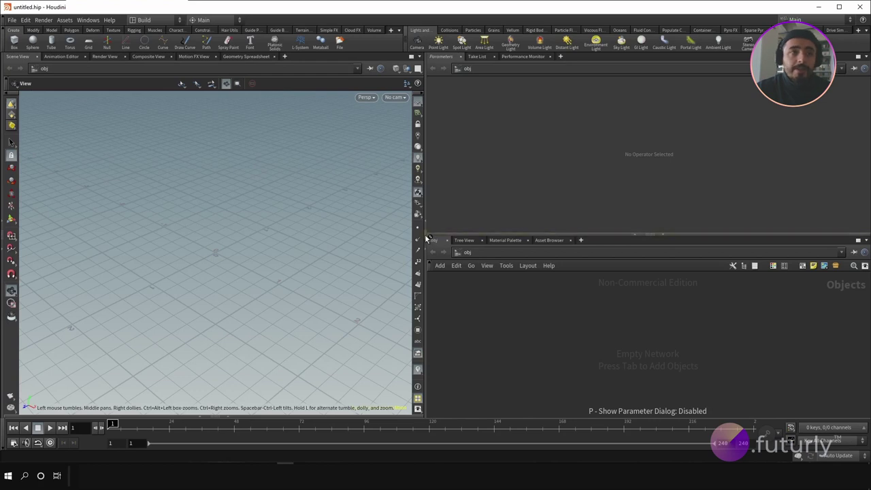
click(428, 238)
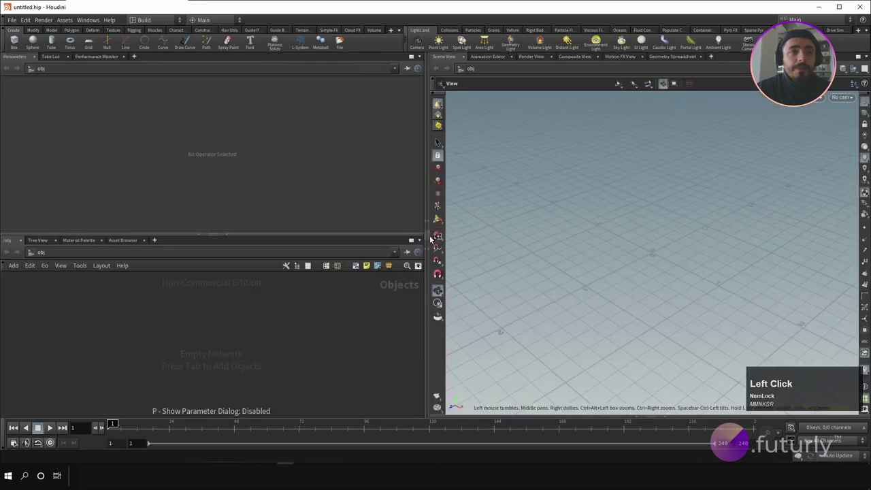
click(429, 237)
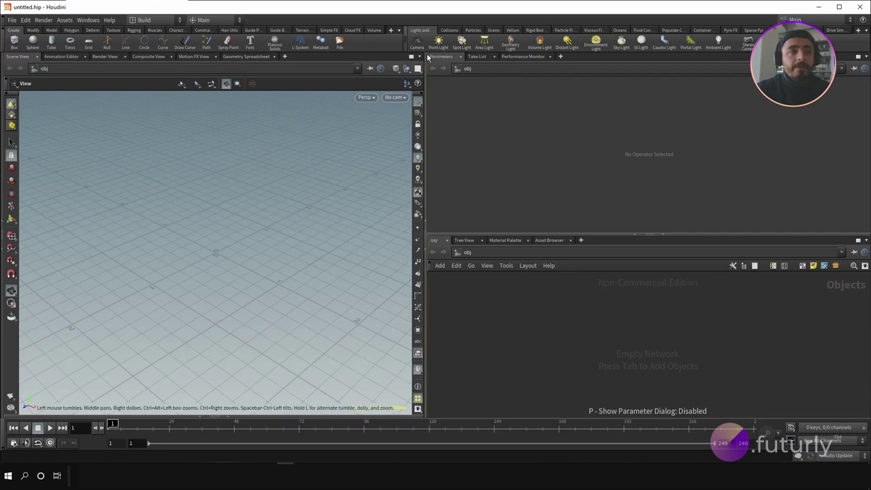
click(424, 60)
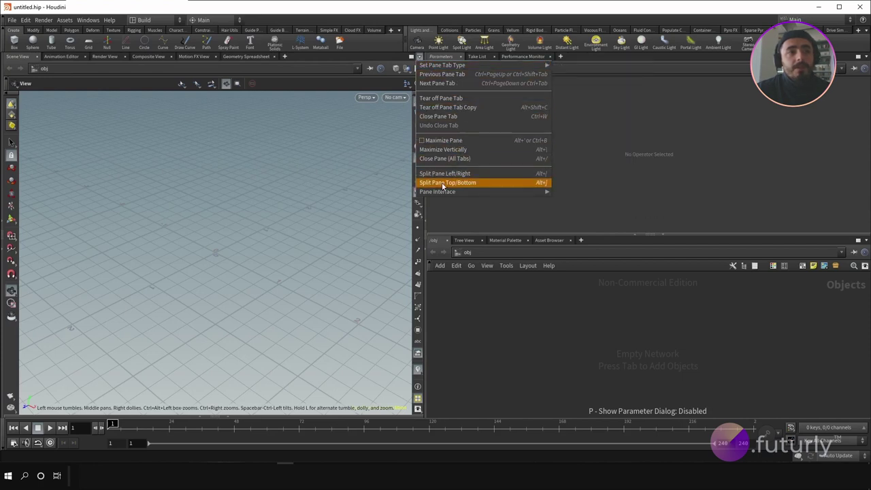
click(445, 186)
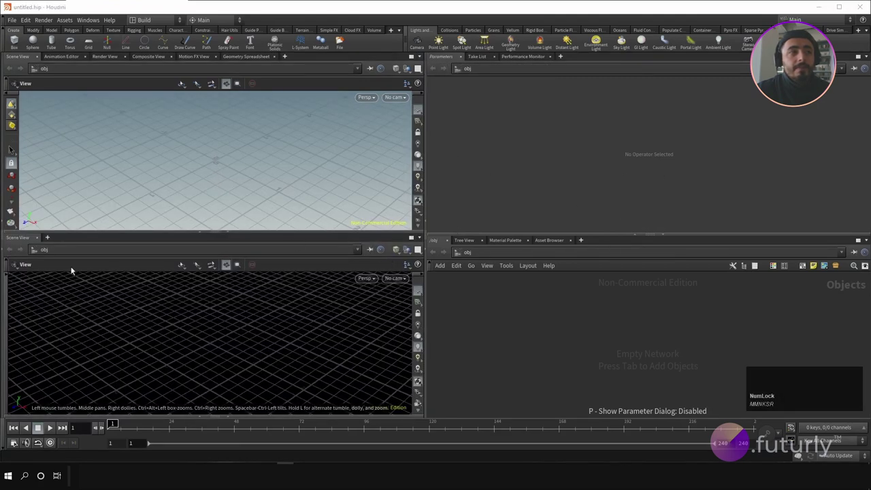
click(51, 240)
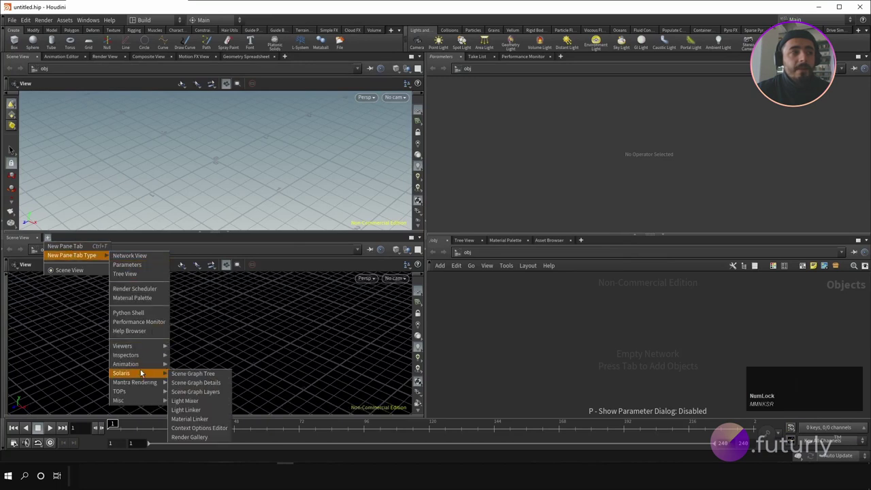
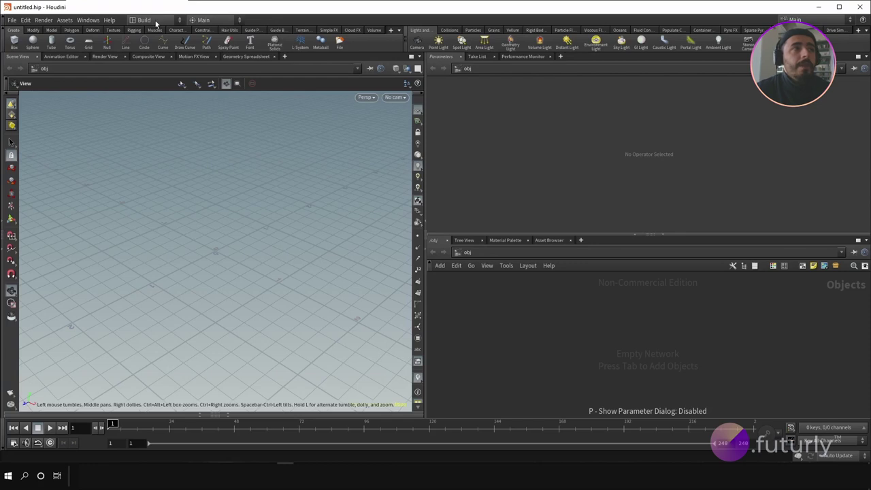
- Try the Games desktop from the Desktop menu, then return to the Build desktop
click(159, 24)
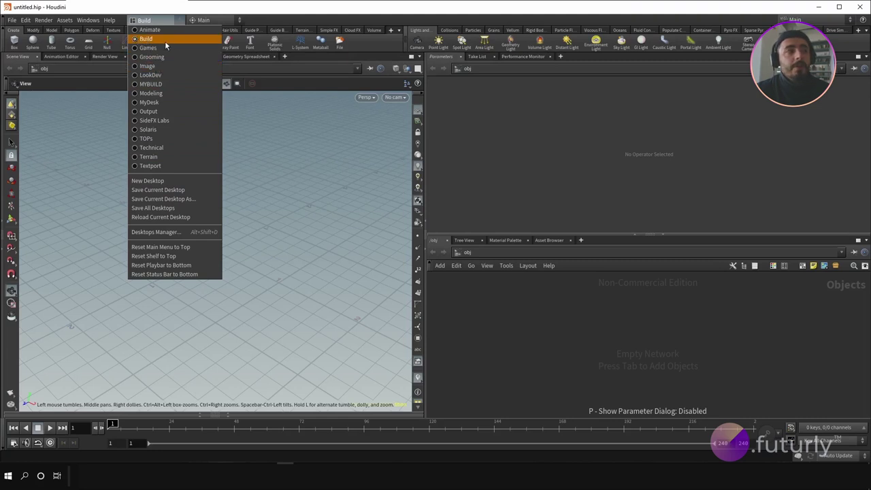
click(154, 52)
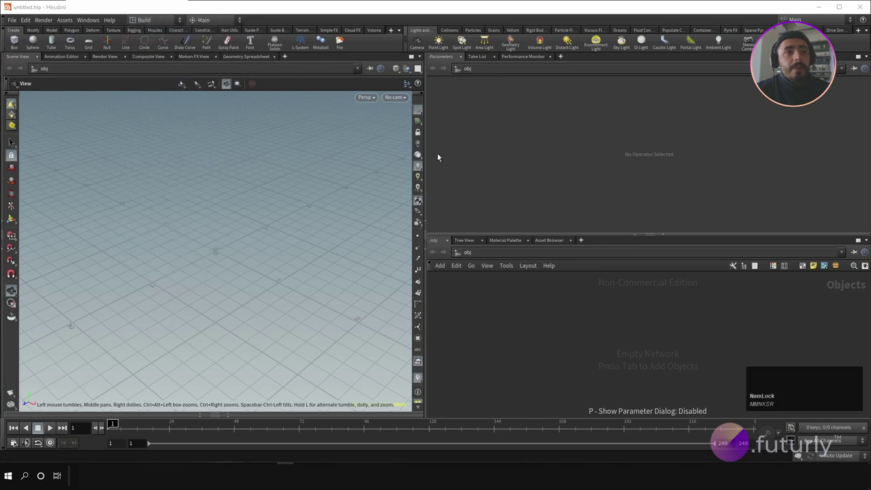
click(154, 27)
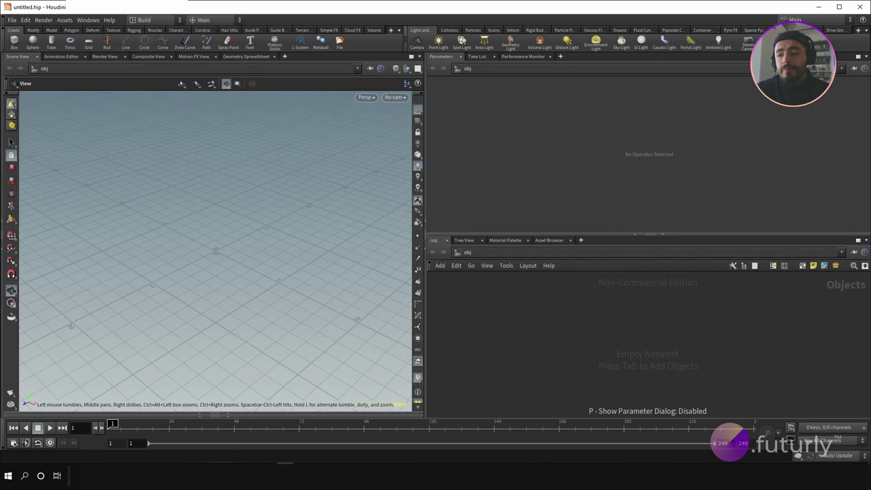
click(580, 176)
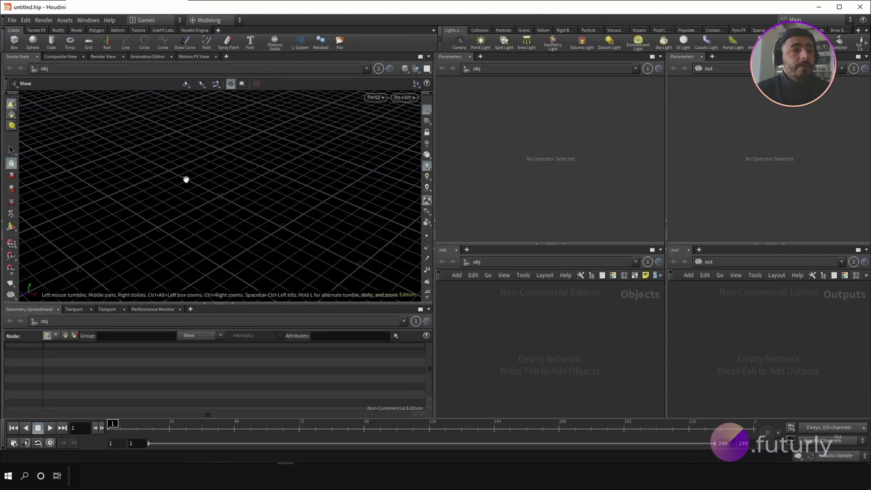
click(152, 39)
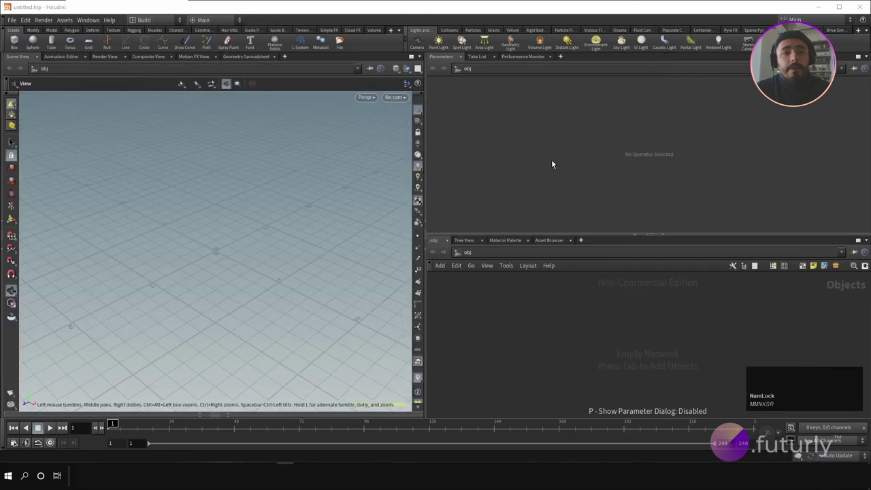
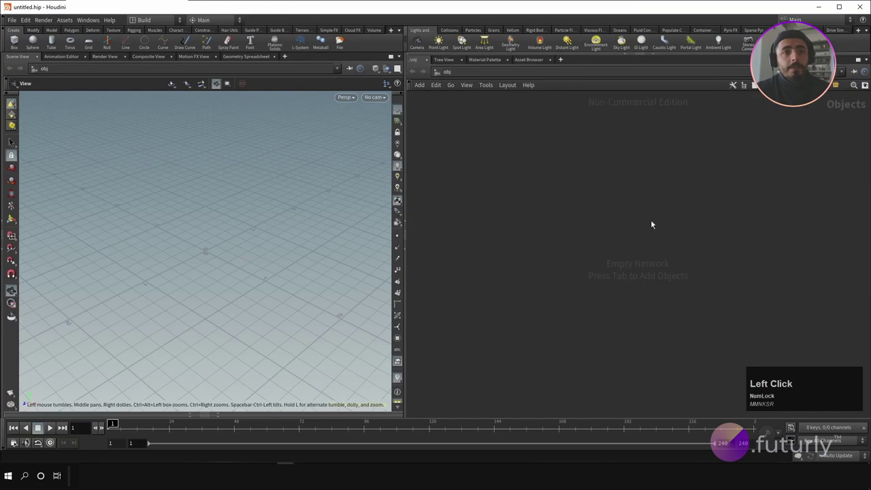
- Create a Geometry object node geo1 in the object network
key(p)
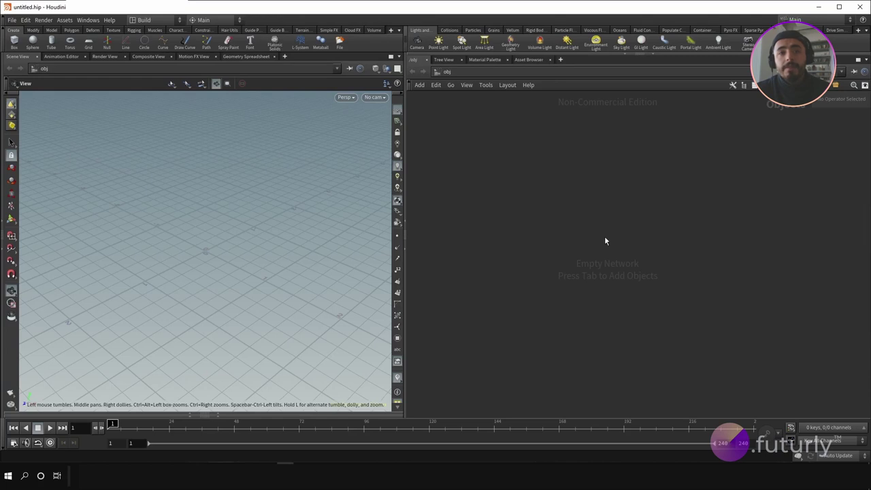
click(588, 241)
right_click(588, 241)
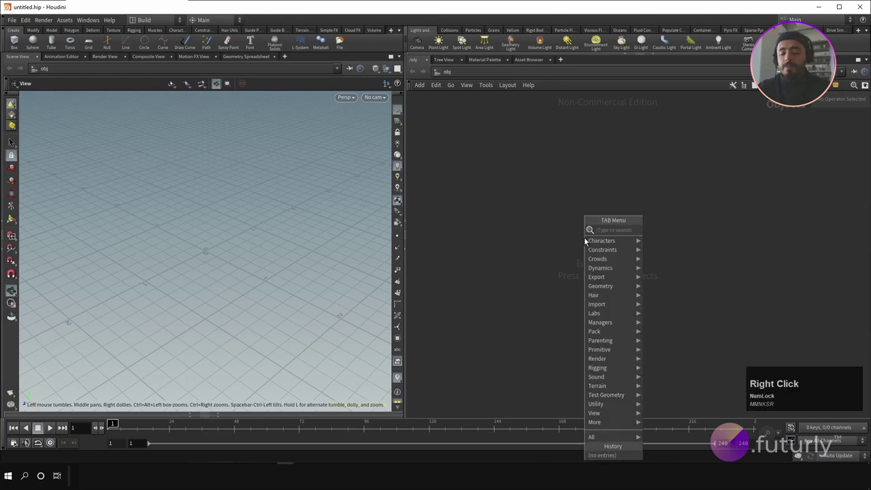
text(geo)
key(Return)
click(561, 232)
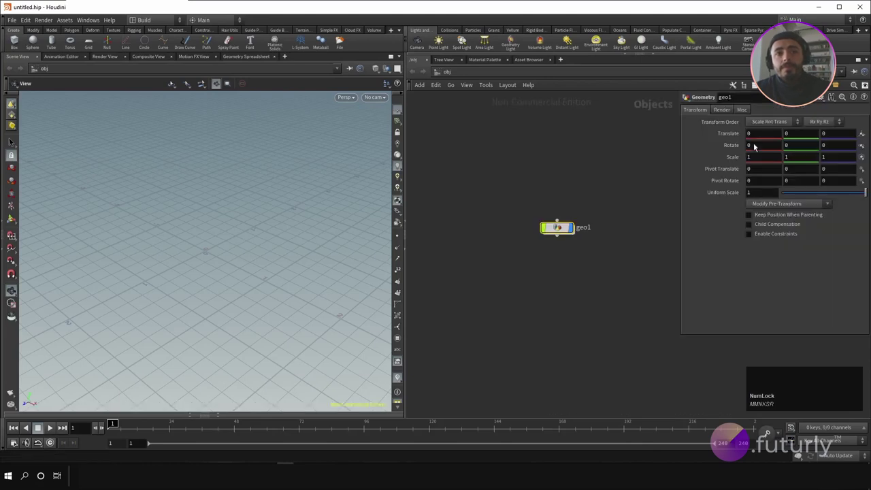
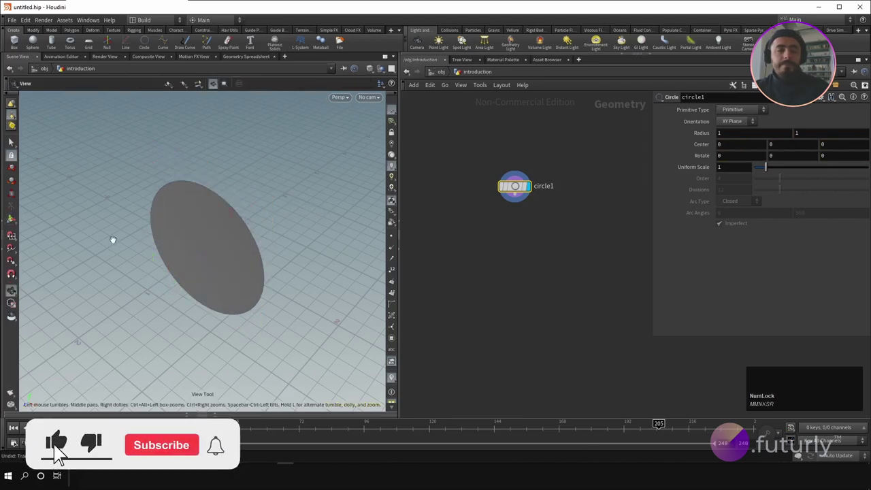
- Add a Circle SOP inside the geometry network and show its viewport handles
click(517, 189)
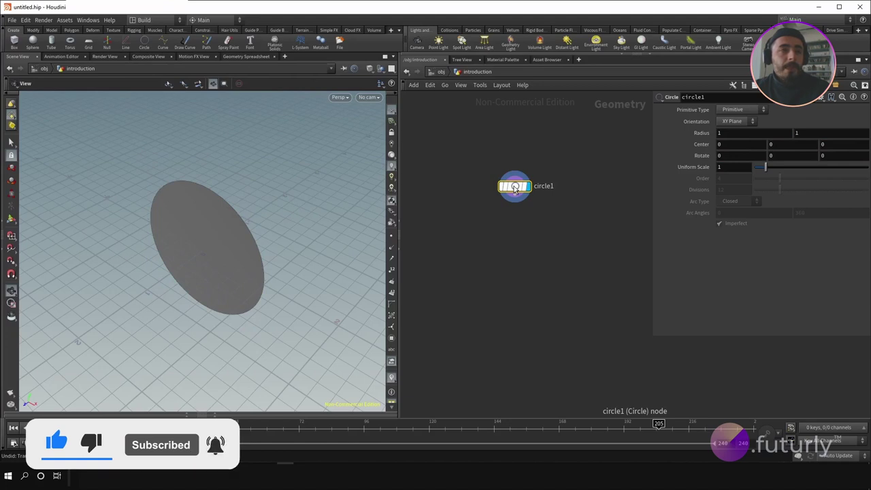
click(560, 152)
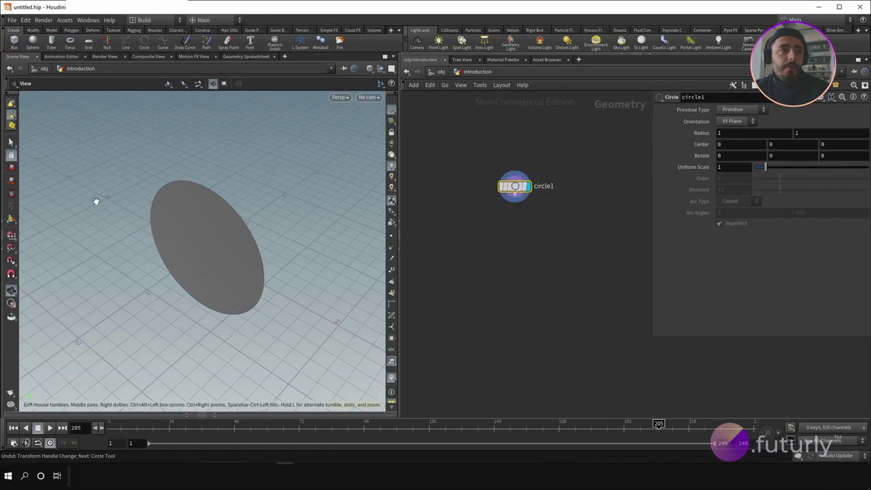
- Exit the circle's handle state and return the viewport to the View tool
click(14, 226)
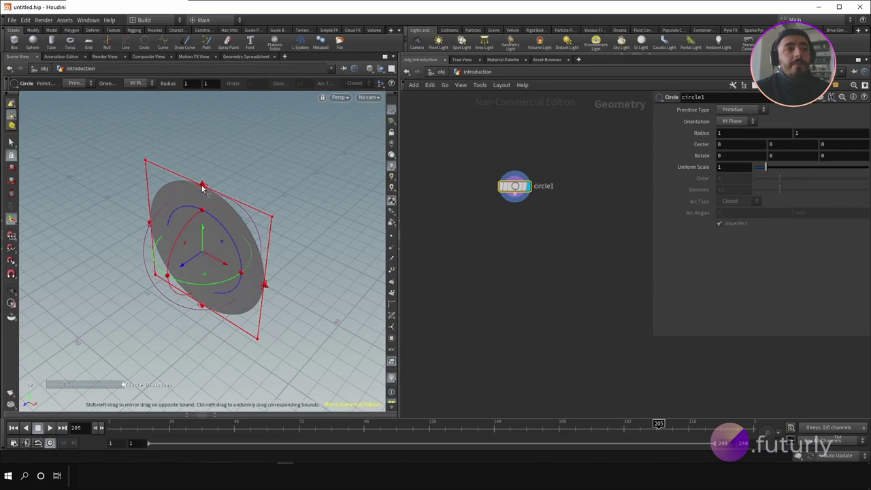
click(207, 167)
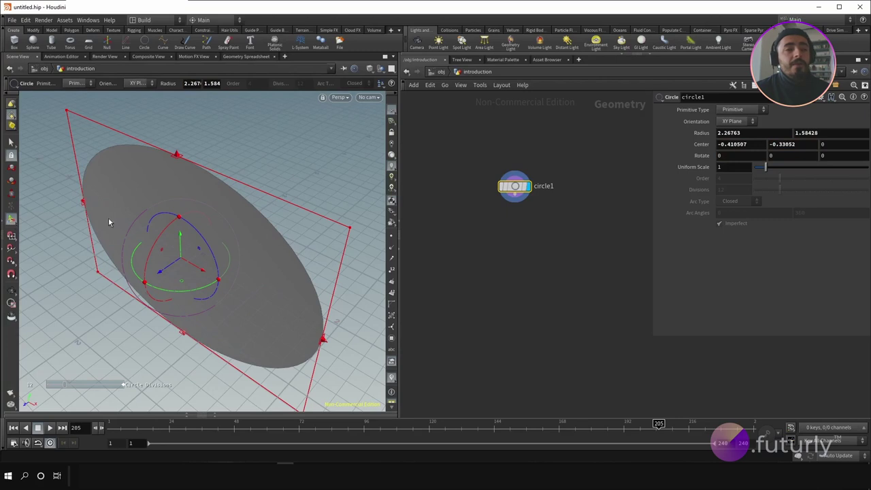
key(ctrl+Num_Lock)
key(ctrl+z)
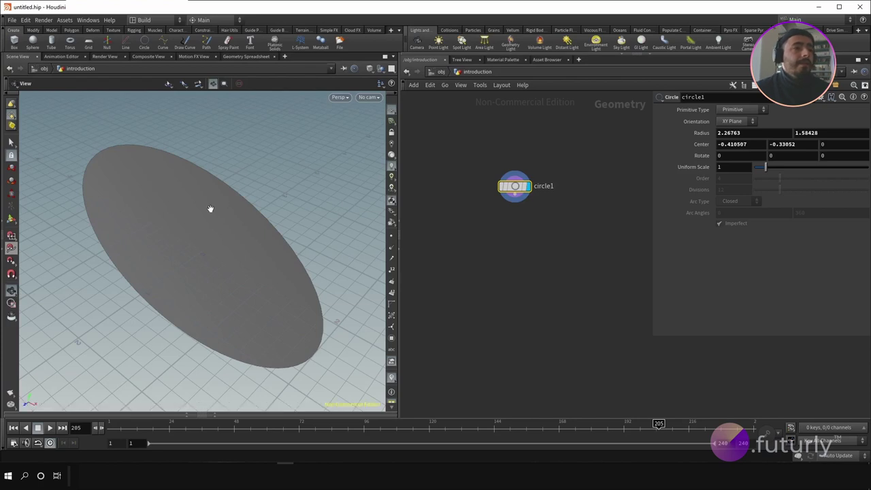
click(234, 243)
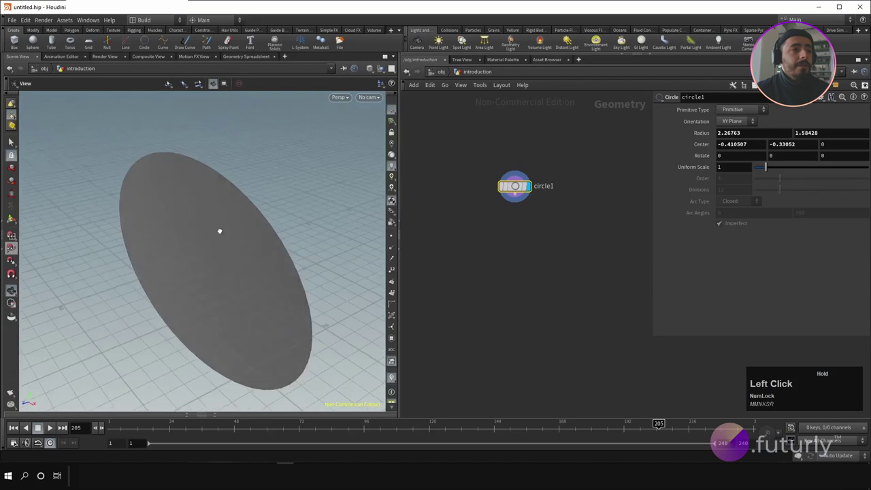
middle_click(219, 234)
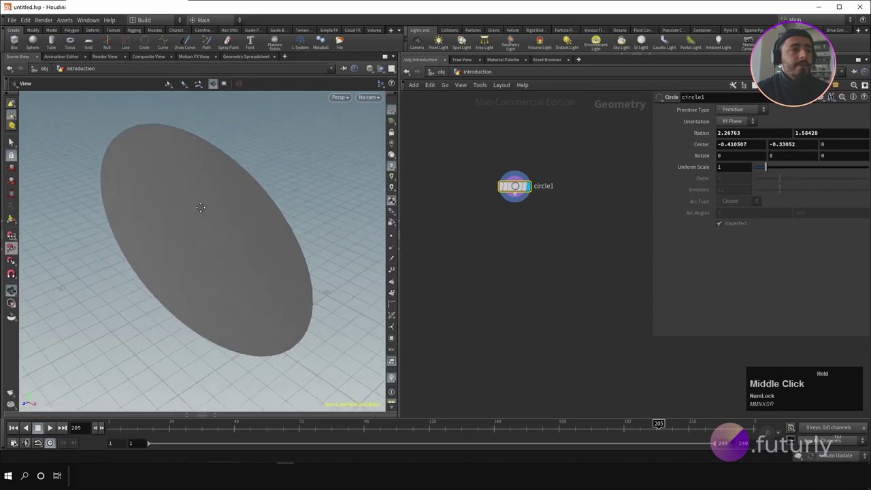
right_click(220, 226)
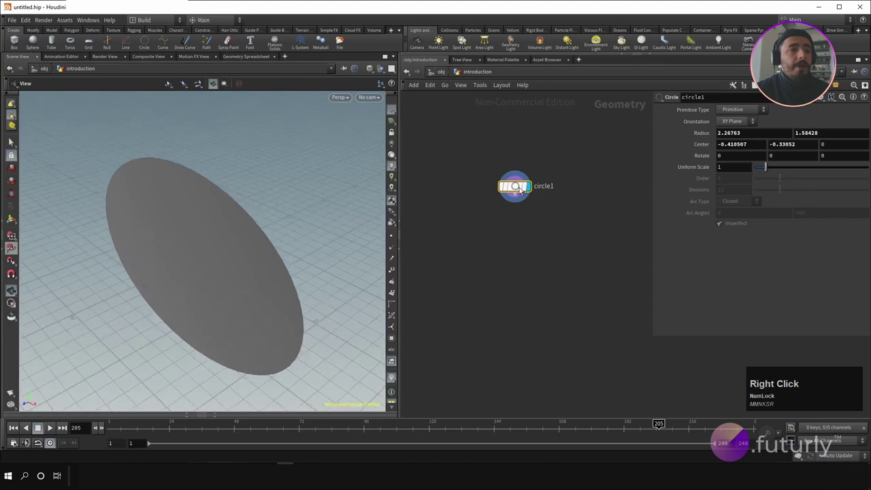
click(20, 226)
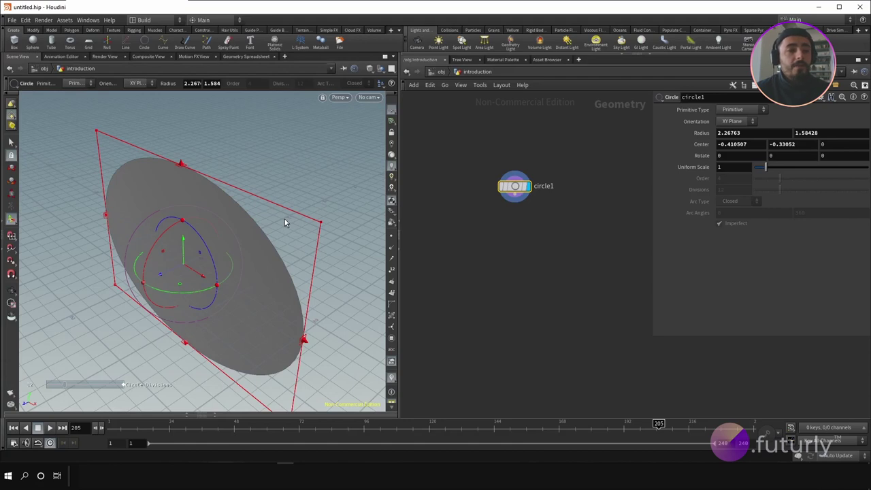
key(alt+Num_Lock)
click(293, 235)
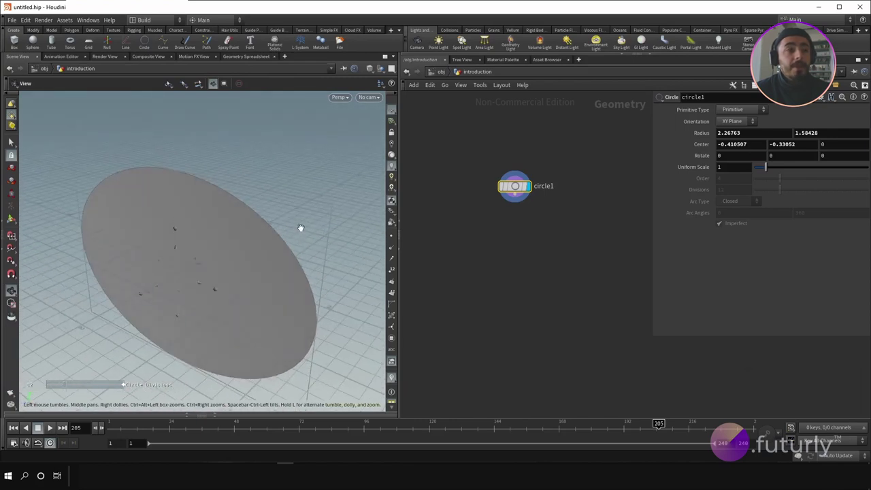
middle_click(302, 230)
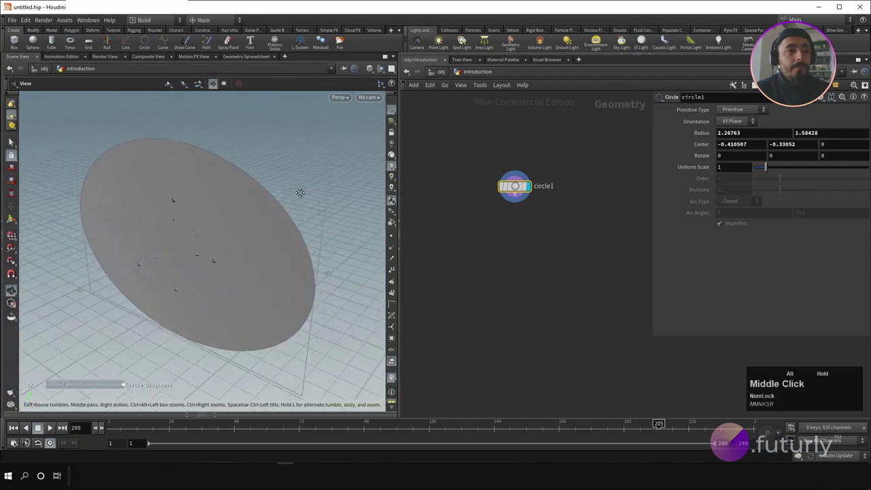
drag(292, 201, 289, 207)
drag(298, 200, 307, 215)
right_click(320, 208)
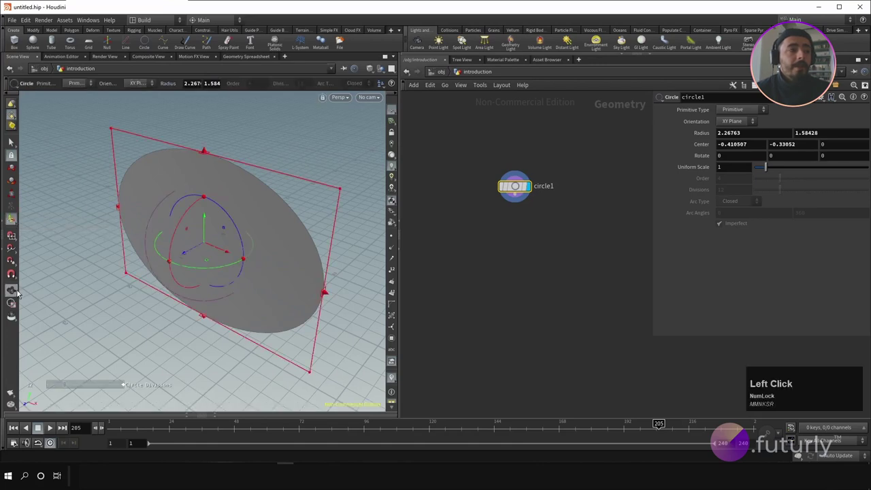
click(18, 293)
click(15, 292)
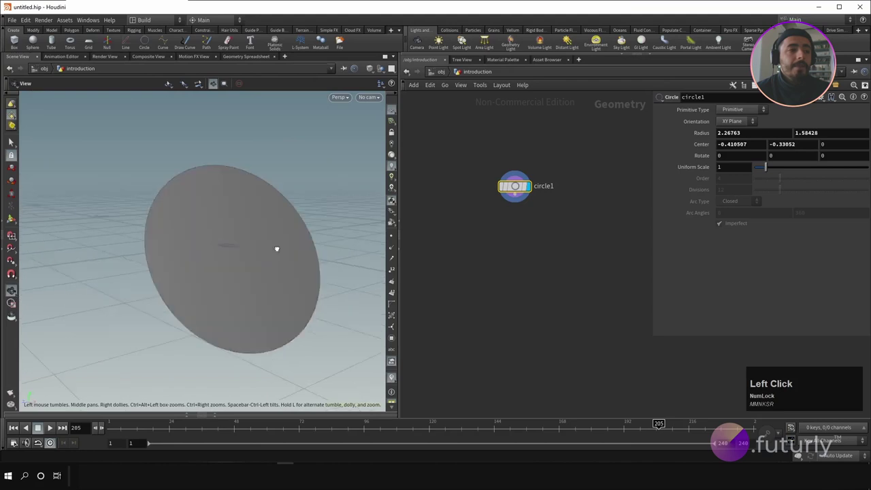
middle_click(278, 264)
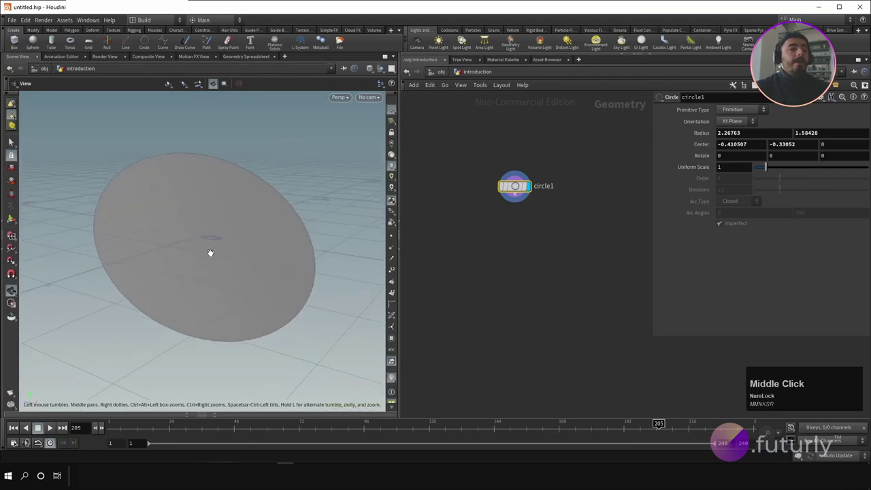
click(226, 235)
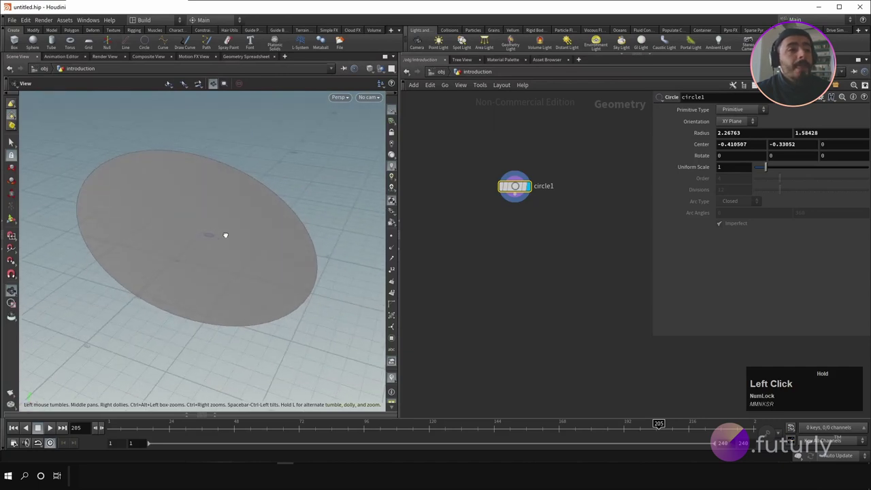
middle_click(226, 231)
click(207, 232)
right_click(202, 228)
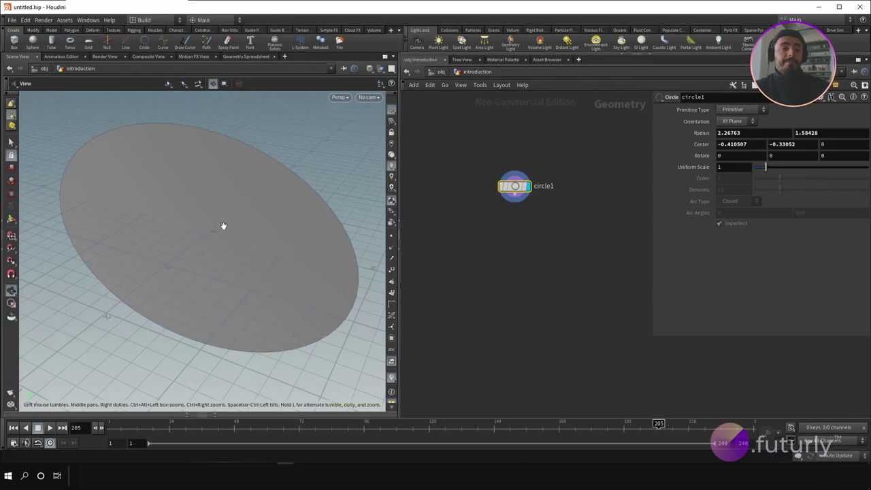
- Set circle1's radius to 1 by 1 and its centre to 0, 0, 0
click(522, 192)
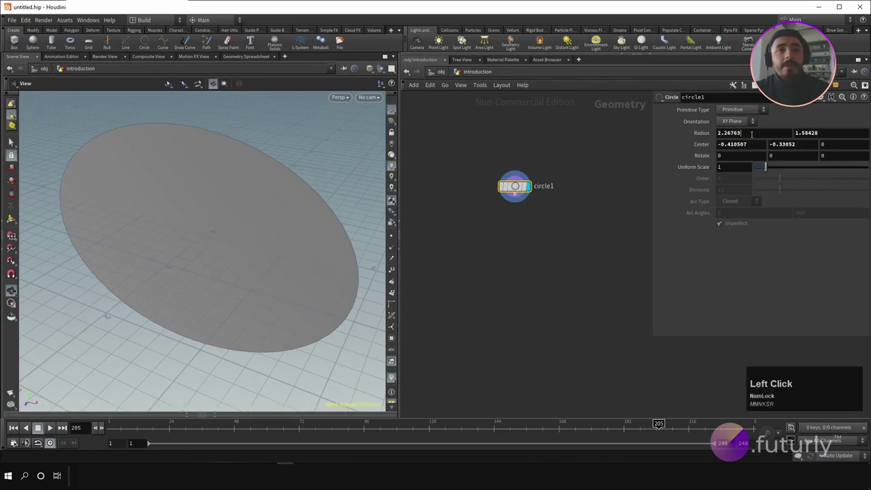
key(Tab)
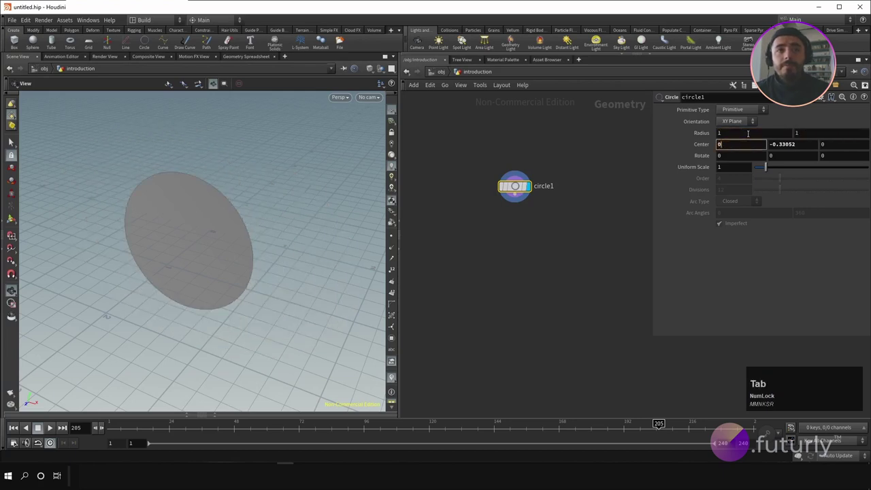
click(543, 275)
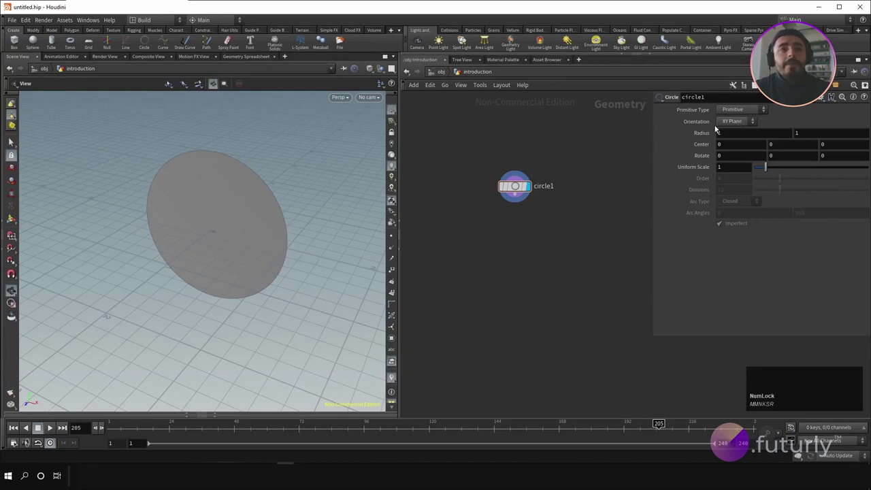
- Make circle1 a ZX-plane polygon open arc from 0 to 180 degrees with 6 divisions
click(515, 191)
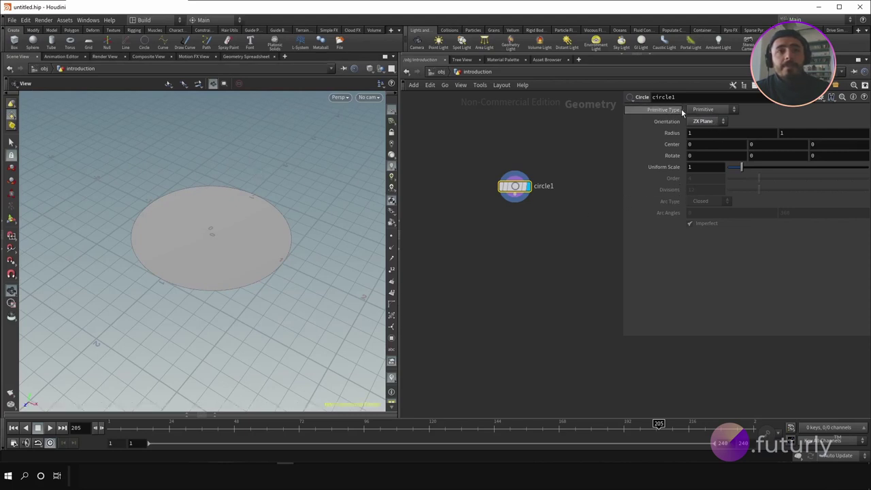
click(731, 112)
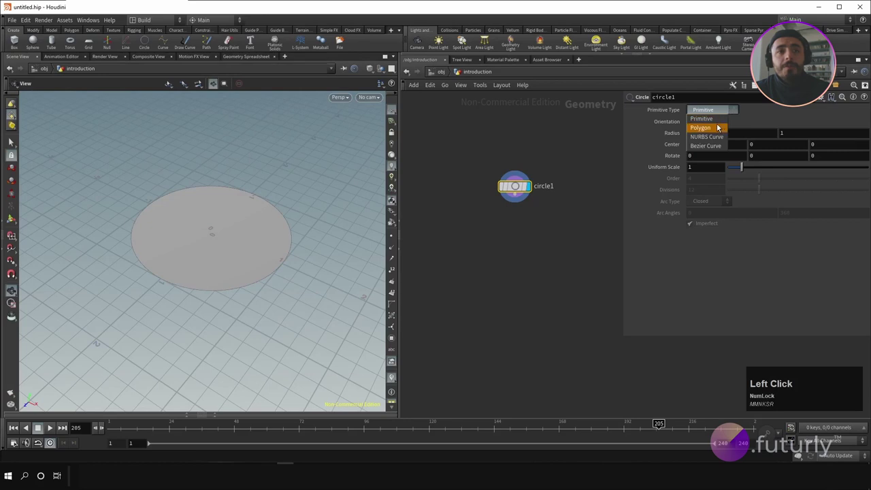
click(712, 135)
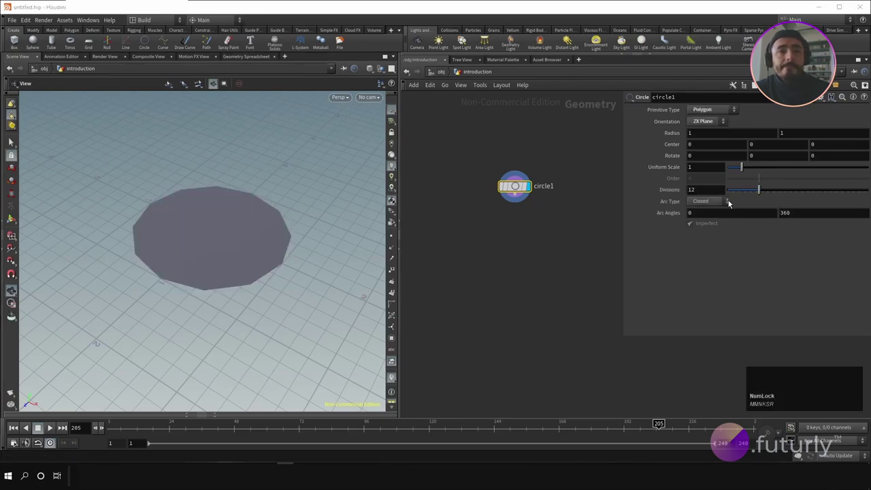
click(730, 204)
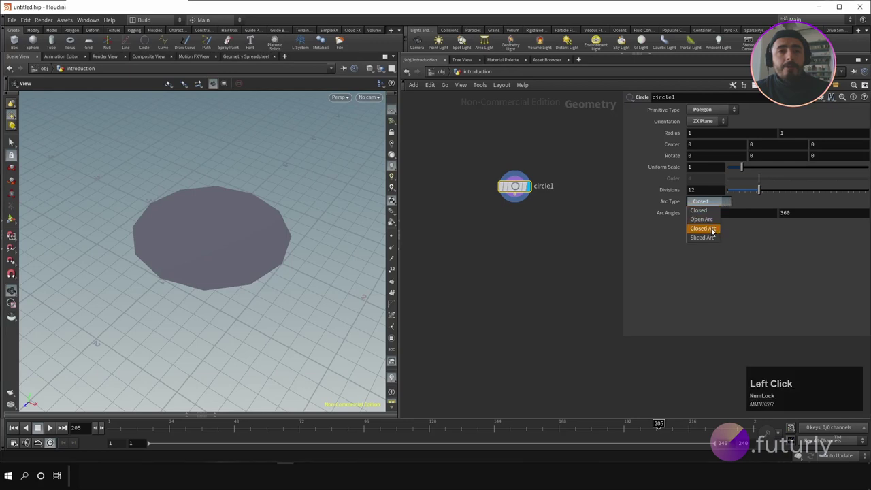
click(714, 232)
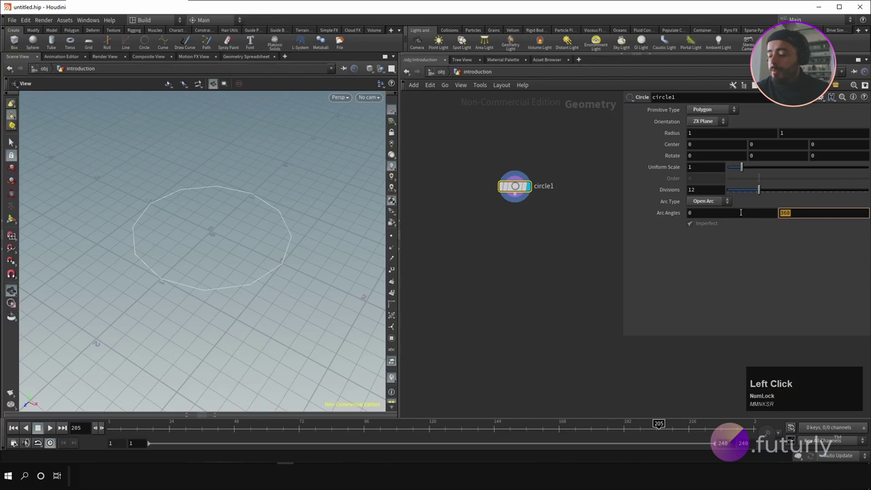
click(194, 215)
middle_click(218, 211)
click(762, 196)
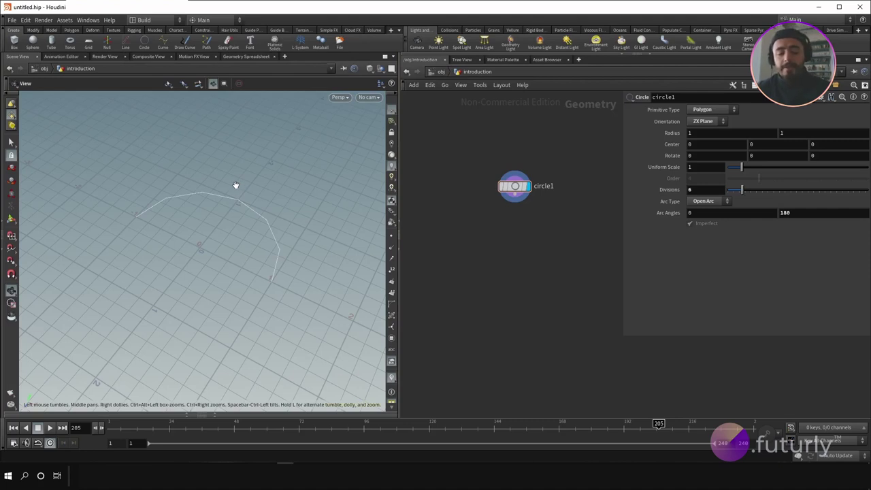
- Switch the viewport to a dark colour scheme and browse the Optimize and Scene display settings
key(d)
click(234, 115)
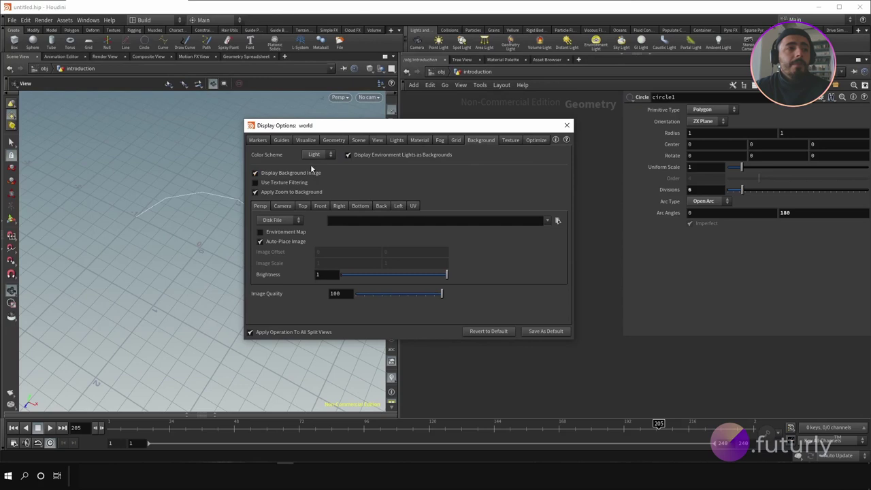
click(324, 157)
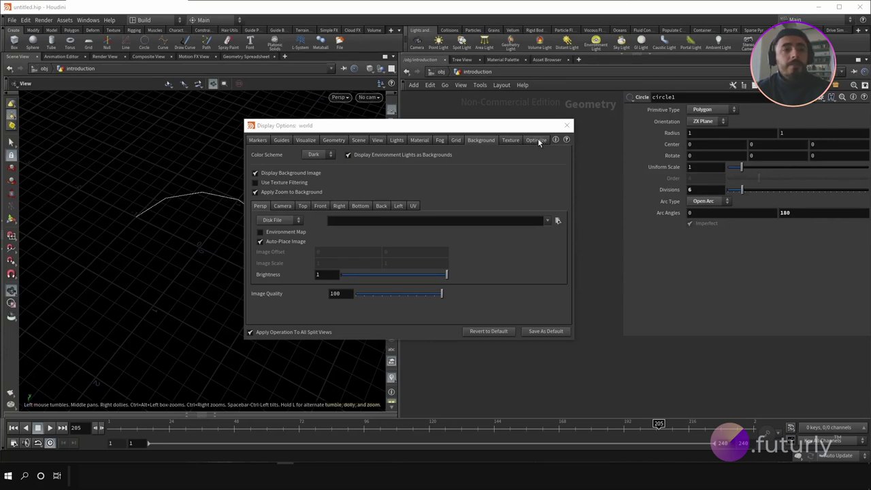
click(537, 145)
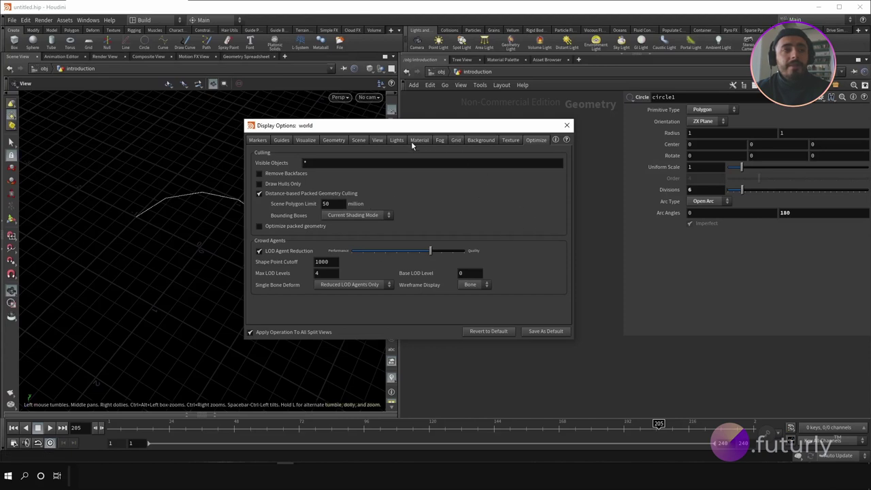
click(359, 143)
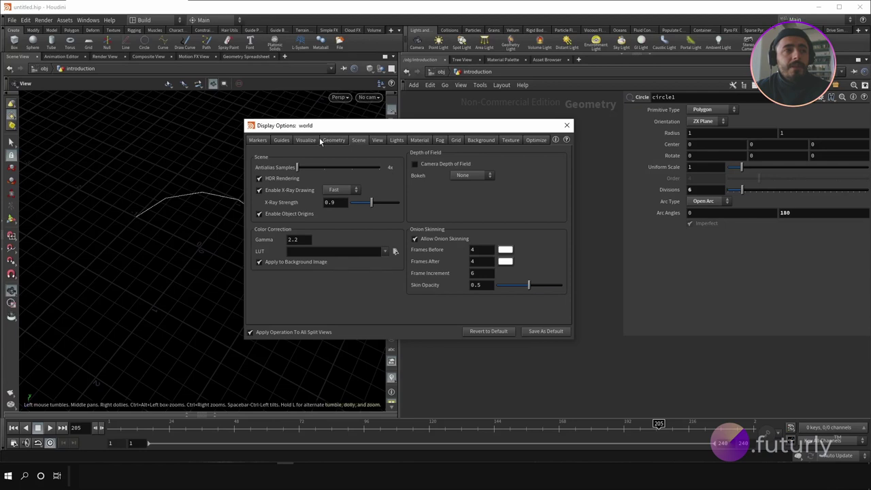
click(311, 141)
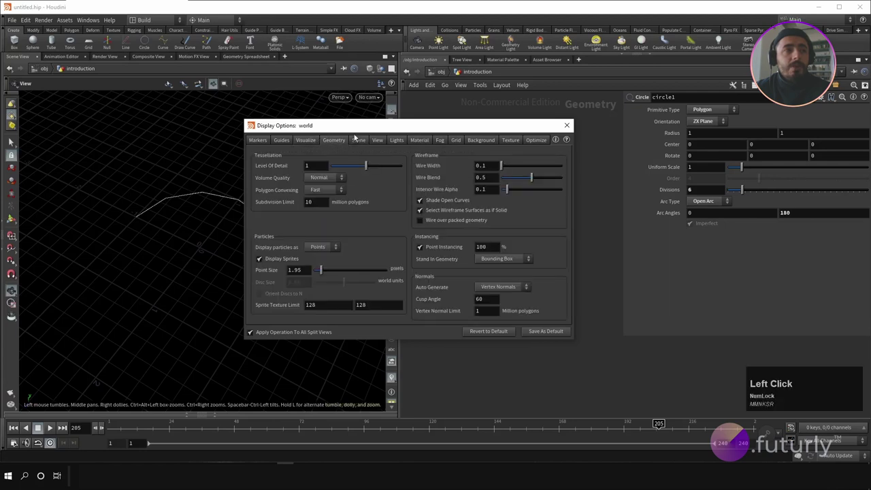
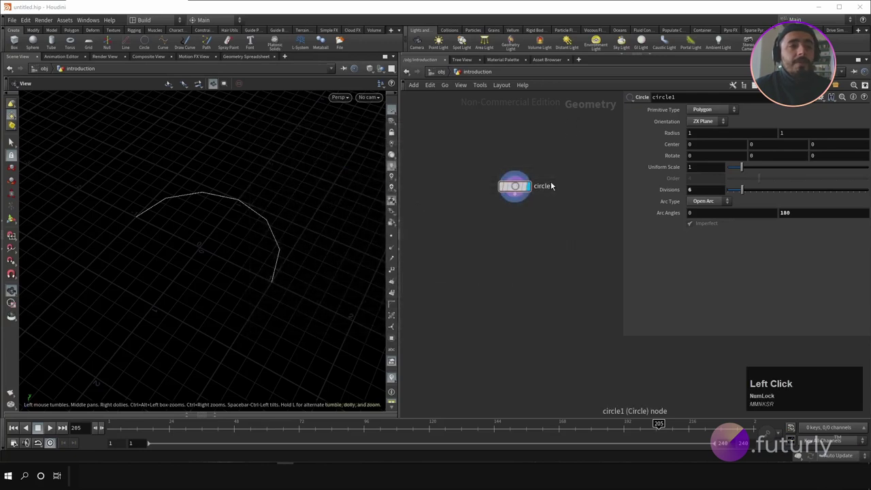
- Select circle1 and focus the network area ready to add the next node
click(520, 193)
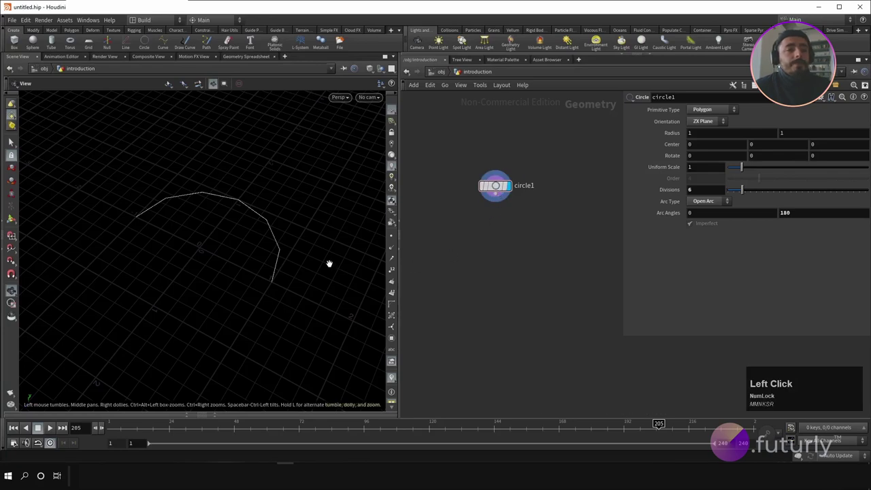
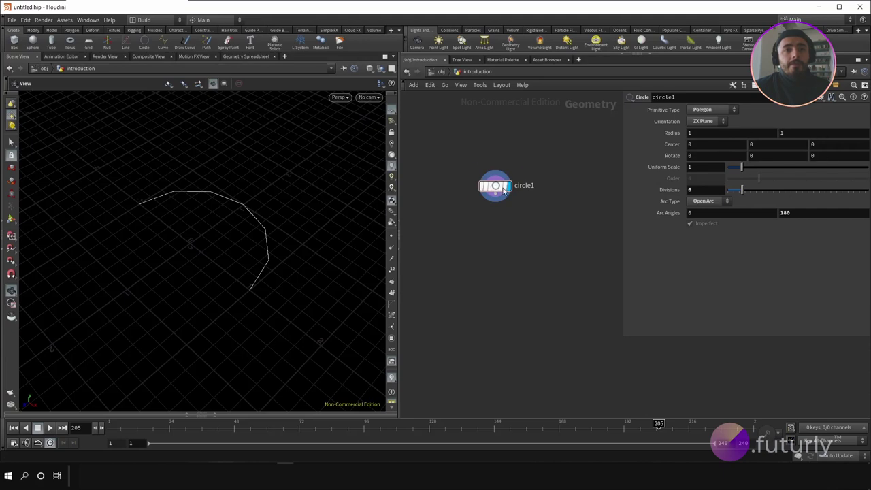
click(507, 184)
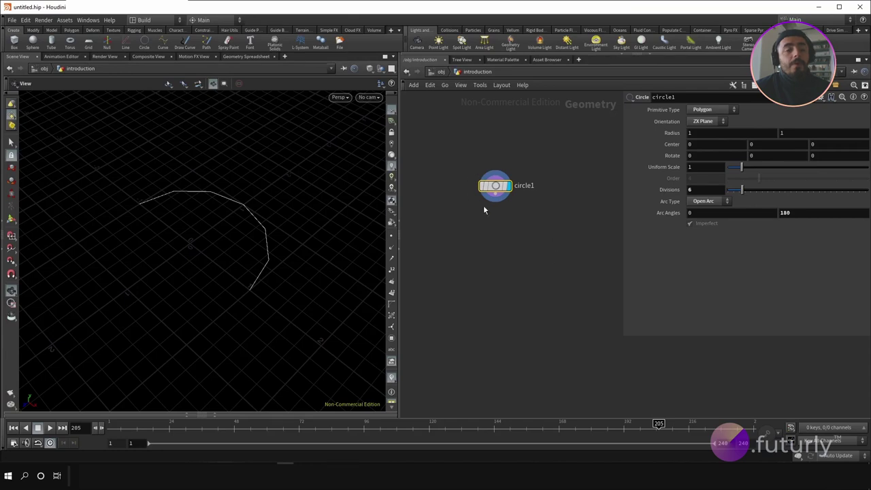
click(510, 276)
- Add transform1 under circle1 with Translate Y 0.1 and Rotate X 66, then view circle1's parameters
right_click(494, 269)
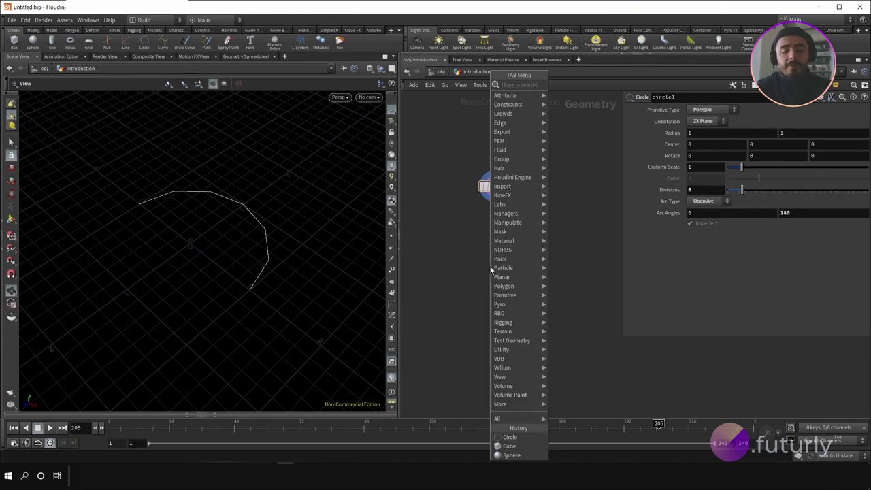
text(ttrans)
key(Return)
click(501, 269)
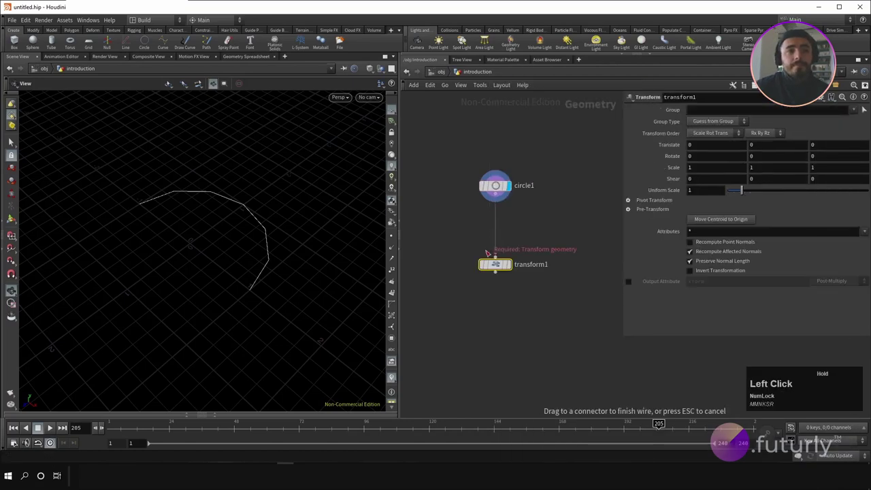
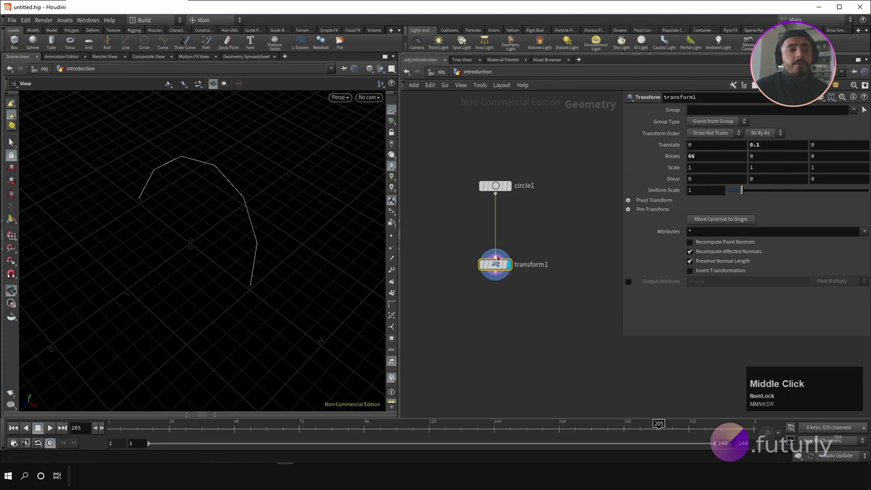
click(539, 237)
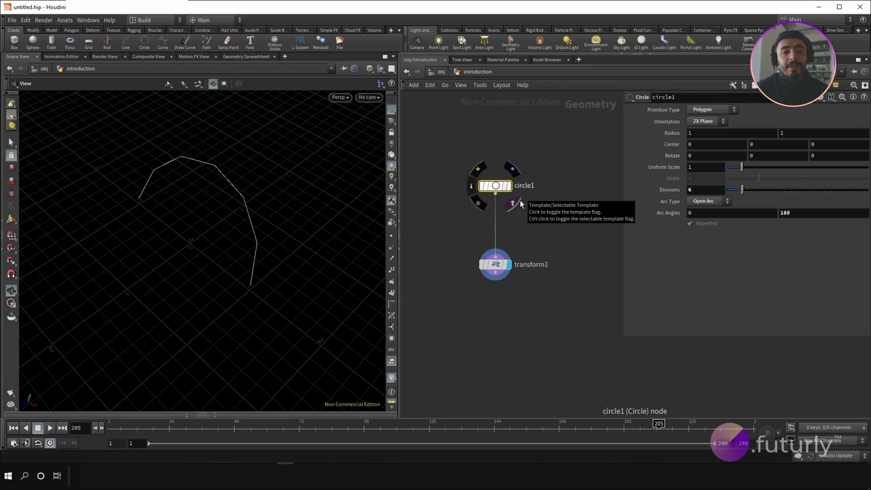
- Display circle1's untransformed arc and delete transform1, leaving circle1 alone
click(497, 187)
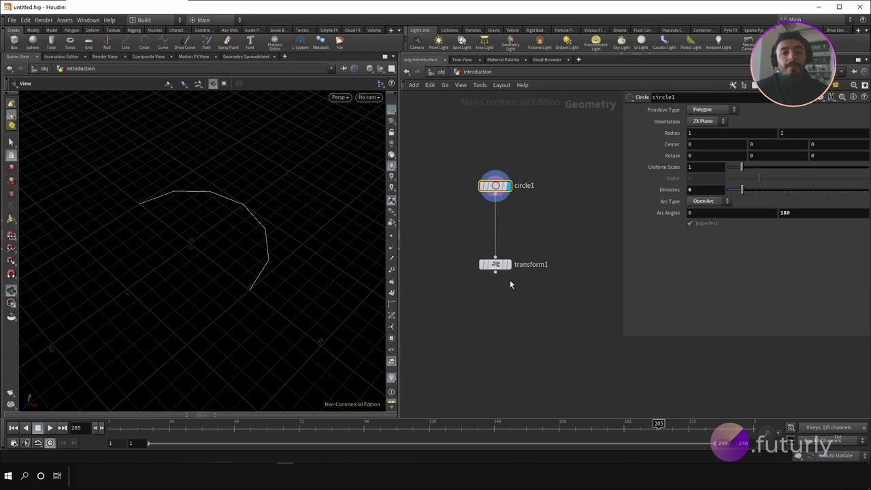
click(499, 268)
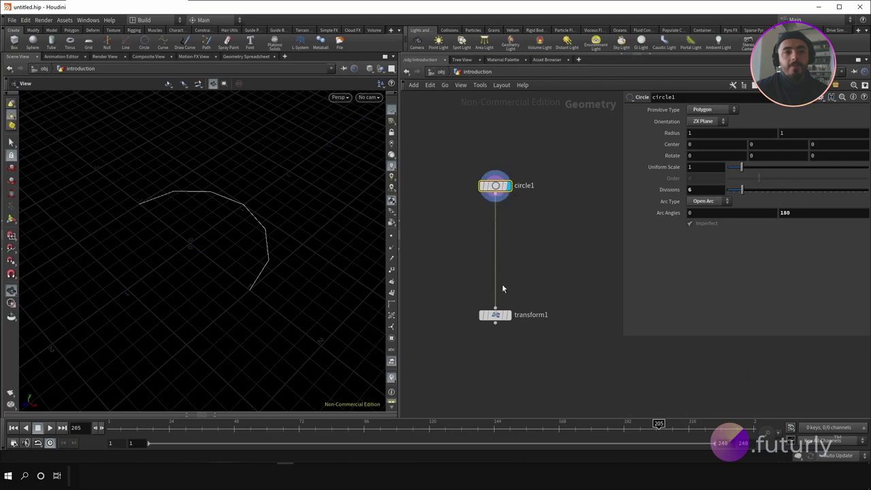
click(501, 317)
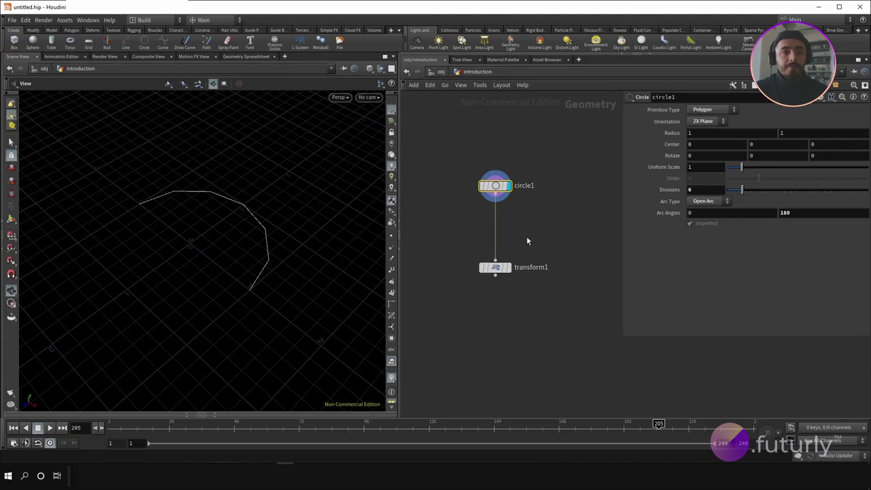
click(498, 270)
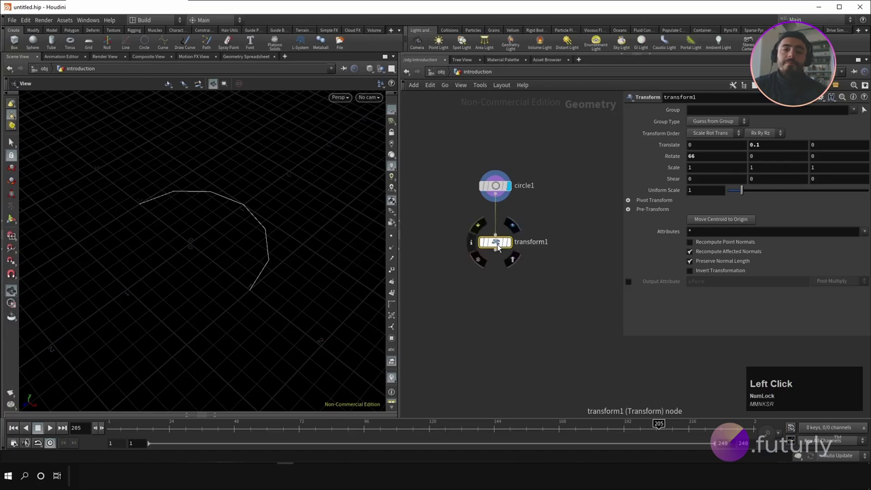
click(478, 248)
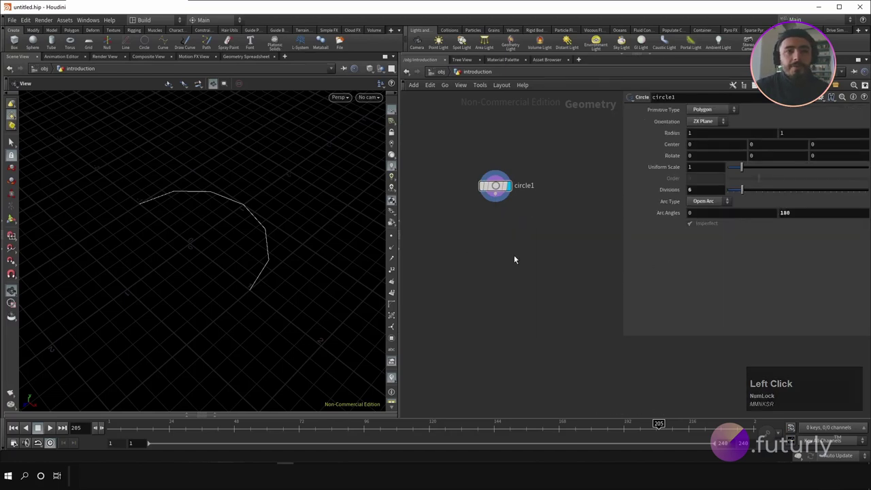
- Add copy1 Copy and Transform under circle1 with 5 copies, Translate Y 0.2 and Rotate Y 90
right_click(494, 258)
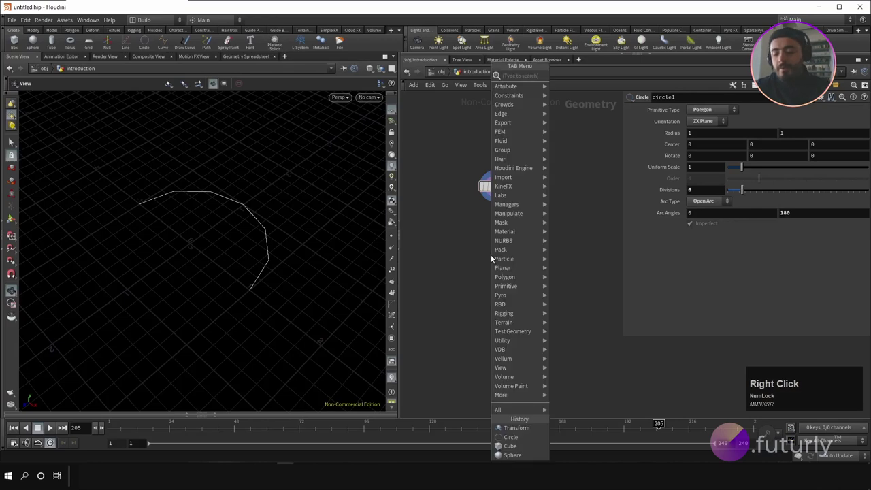
text(cop)
key(space)
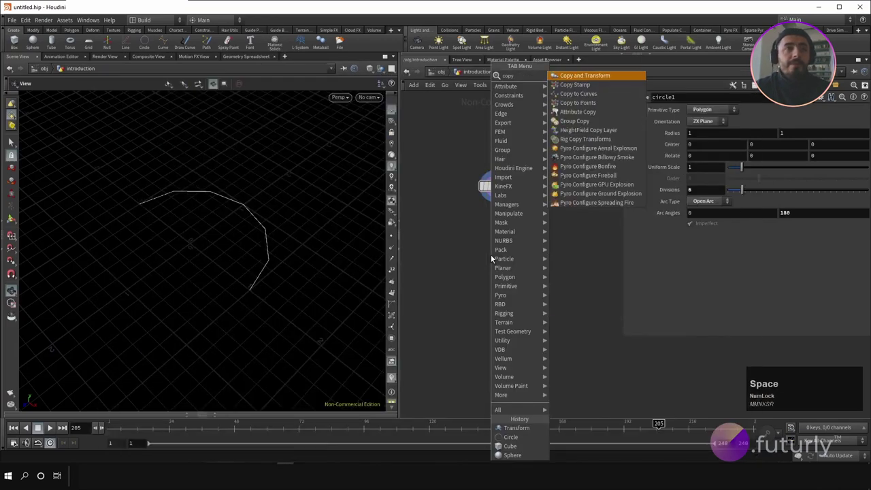
key(Return)
click(497, 262)
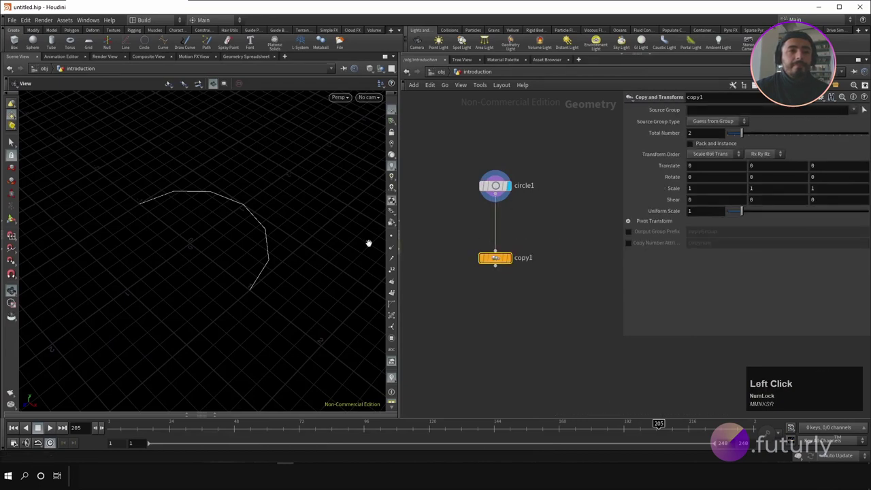
middle_click(313, 212)
scroll(down, 3)
click(498, 261)
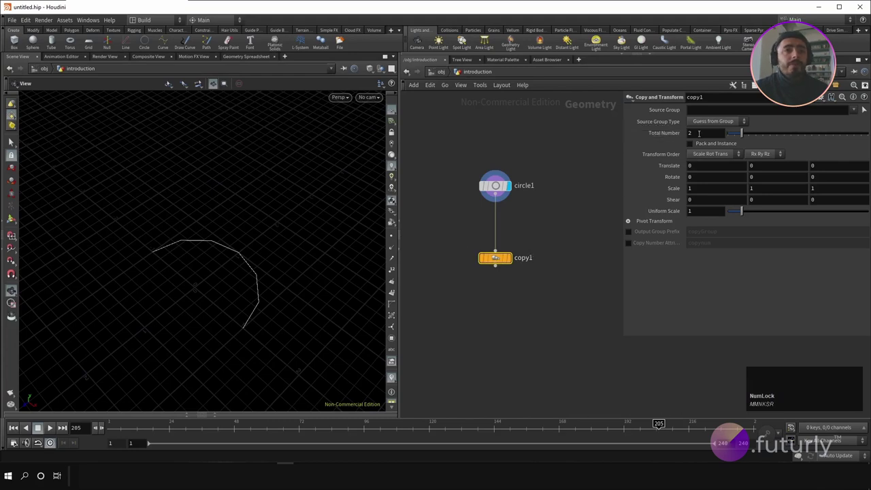
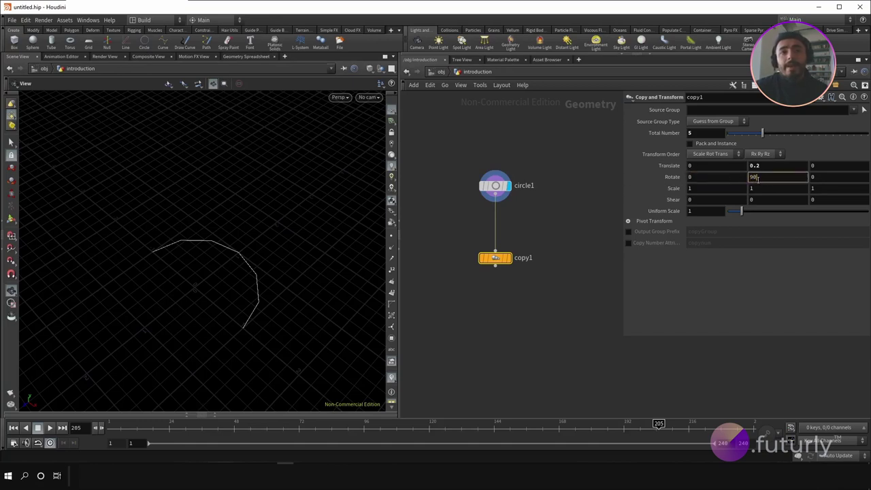
click(583, 217)
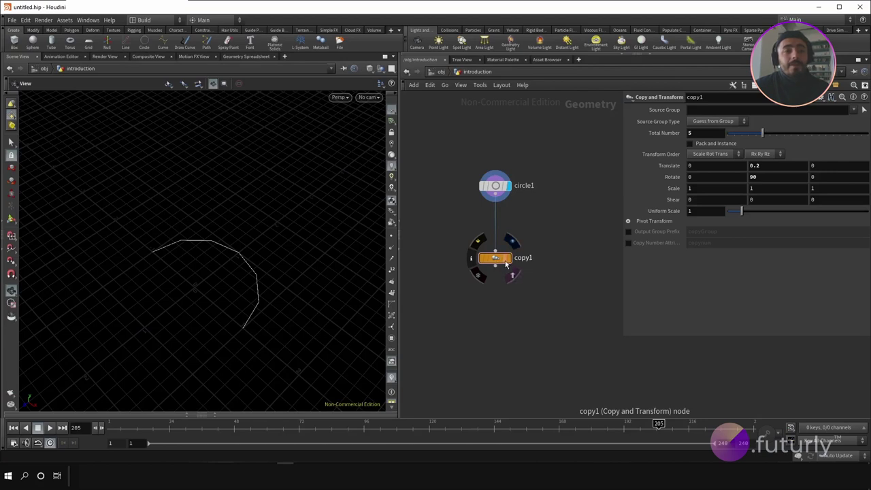
- Display circle1's single arc and template copy1 so its five stacked copies show ghosted
click(500, 263)
scroll(up, 3)
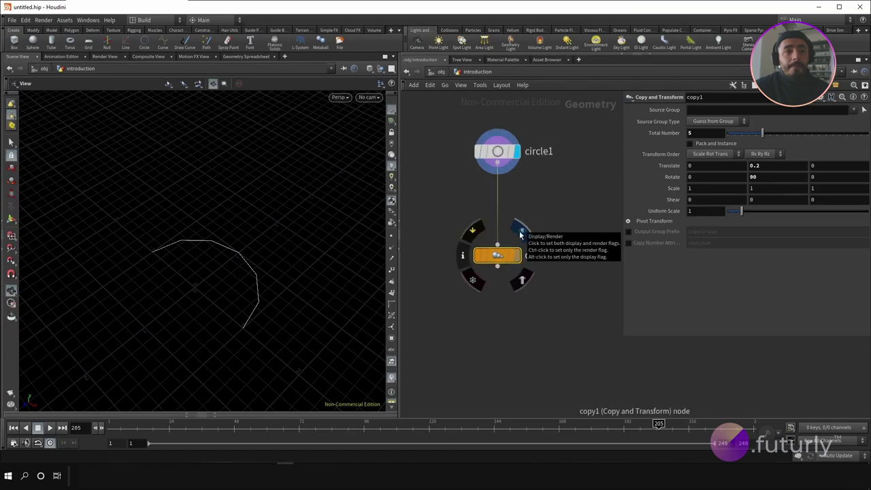
click(522, 235)
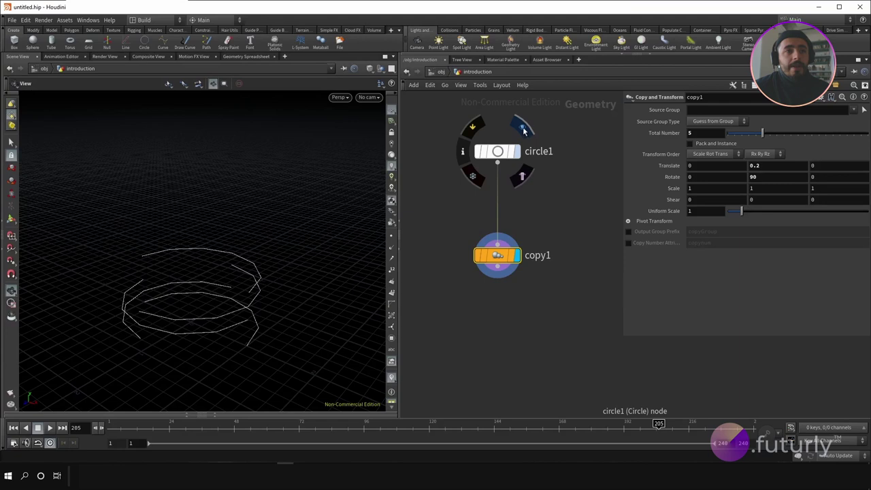
click(528, 133)
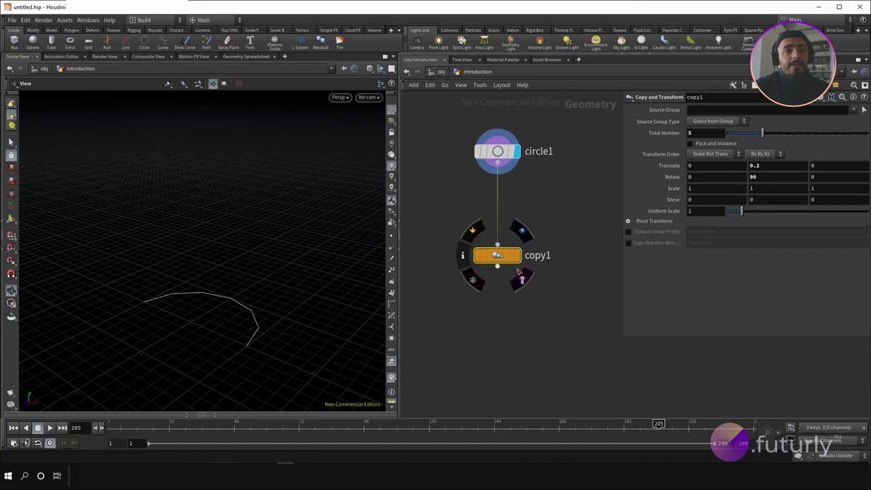
click(525, 285)
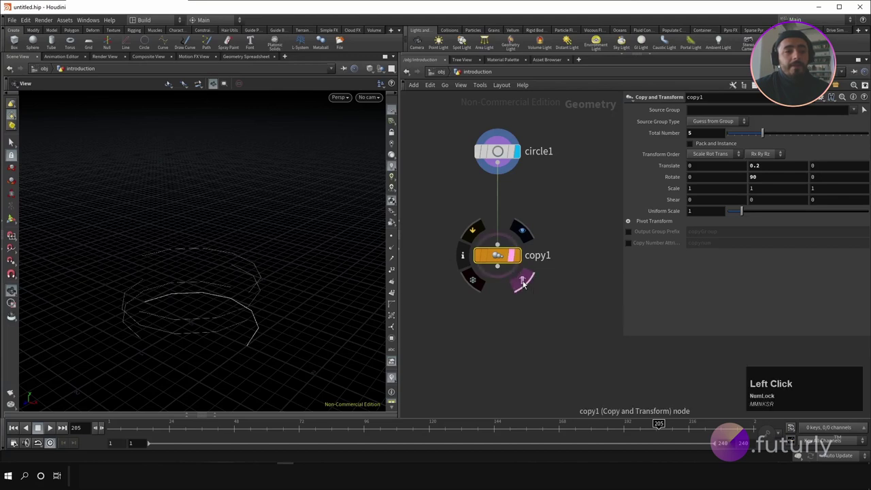
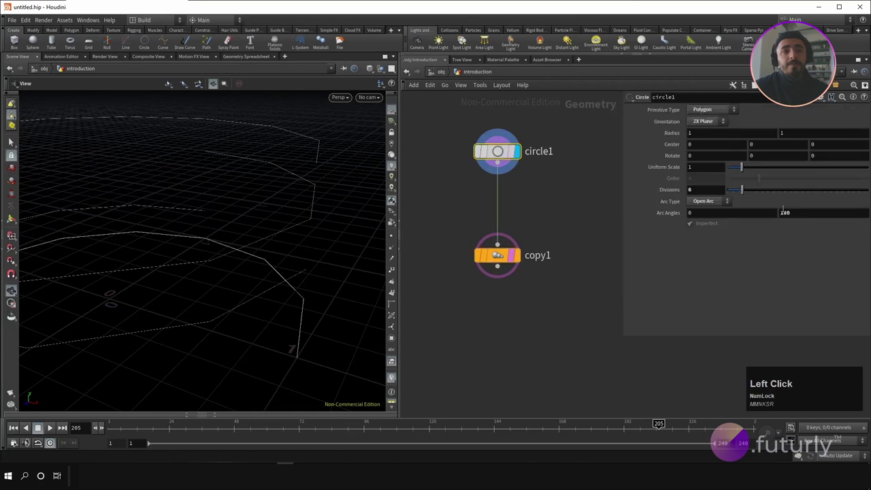
- Set circle1's Arc Type via the dropdown, ending as an open 0–180 arc with 6 divisions
scroll(down, 3)
scroll(down, 3)
click(283, 245)
middle_click(287, 246)
click(304, 199)
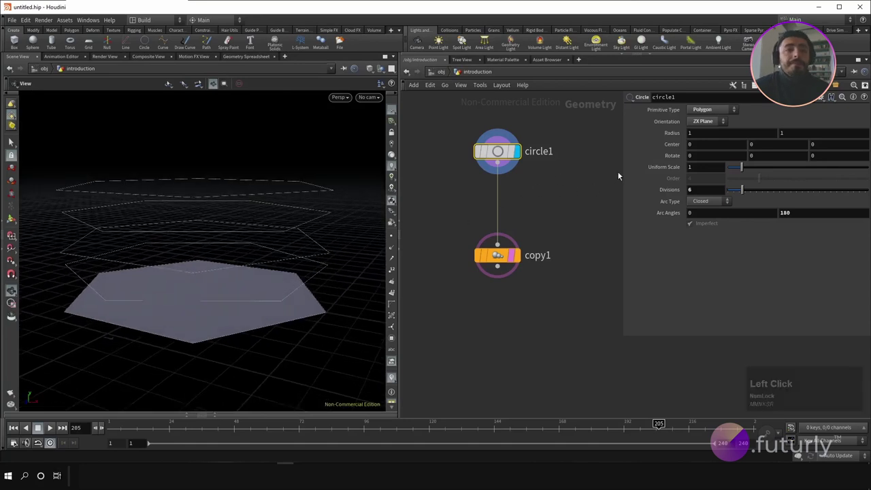
click(714, 207)
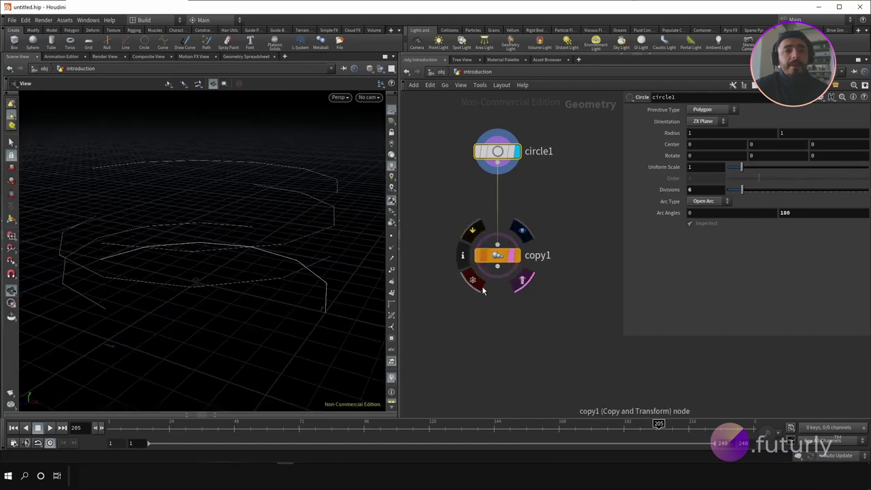
click(571, 189)
- Insert transform1 between circle1 and copy1 with Rotate X set to -90
right_click(562, 207)
text(tra)
key(Down)
key(Return)
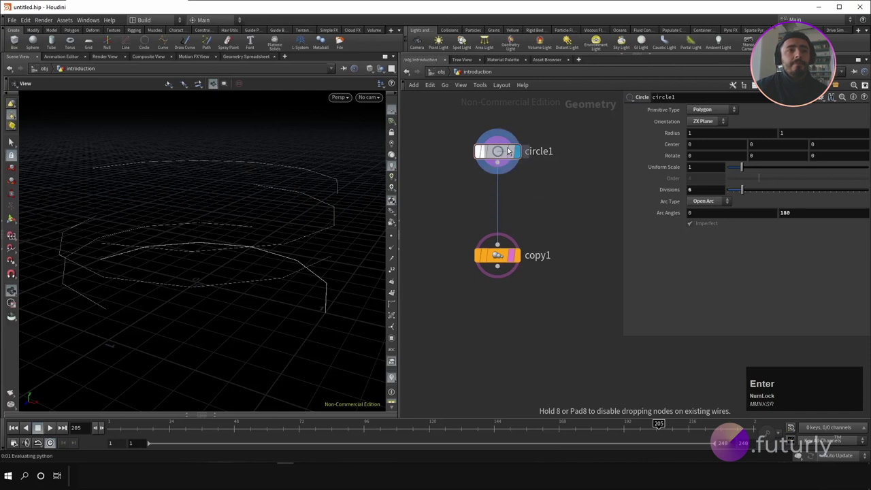
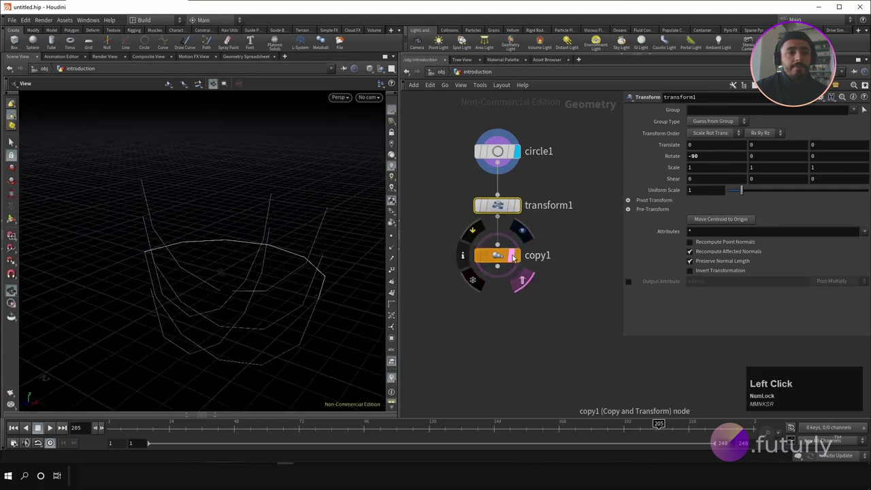
scroll(down, 3)
click(257, 275)
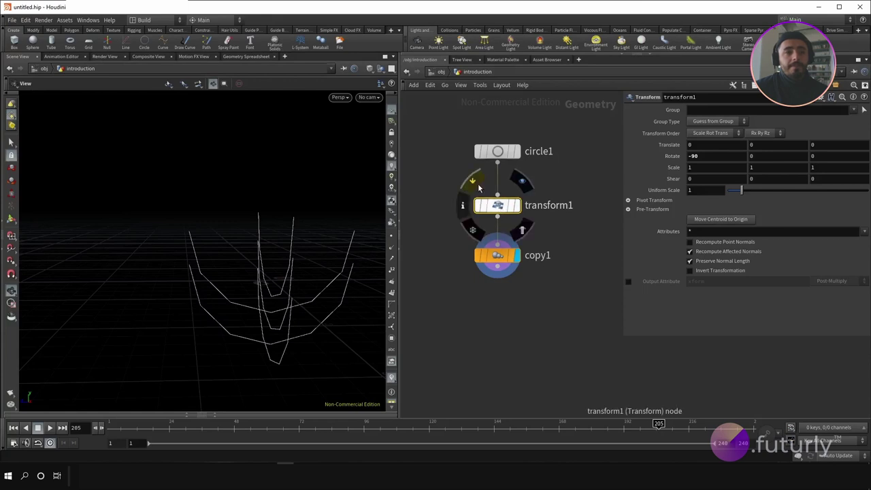
- Toggle transform1's bypass flag to compare the rotated and unrotated stacks
click(481, 188)
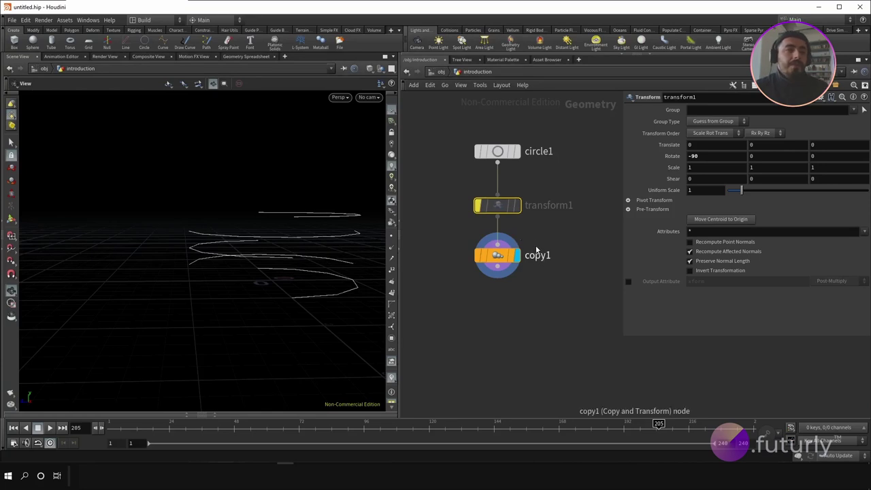
click(500, 207)
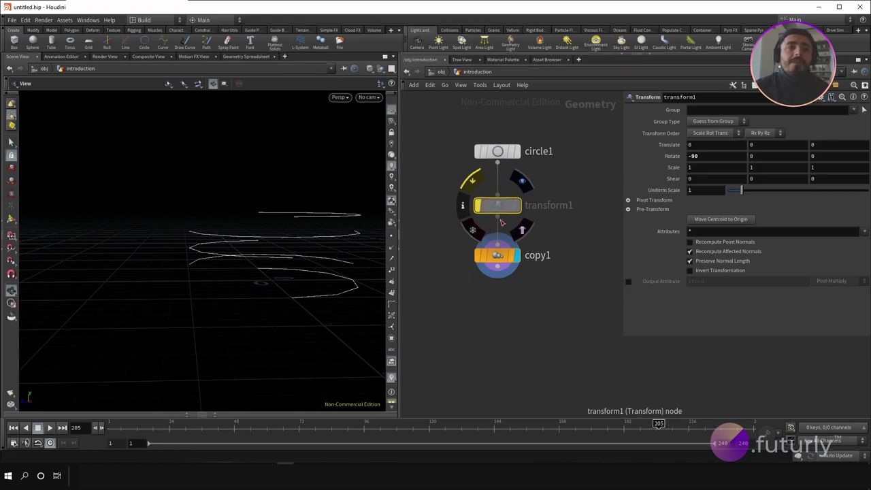
click(474, 185)
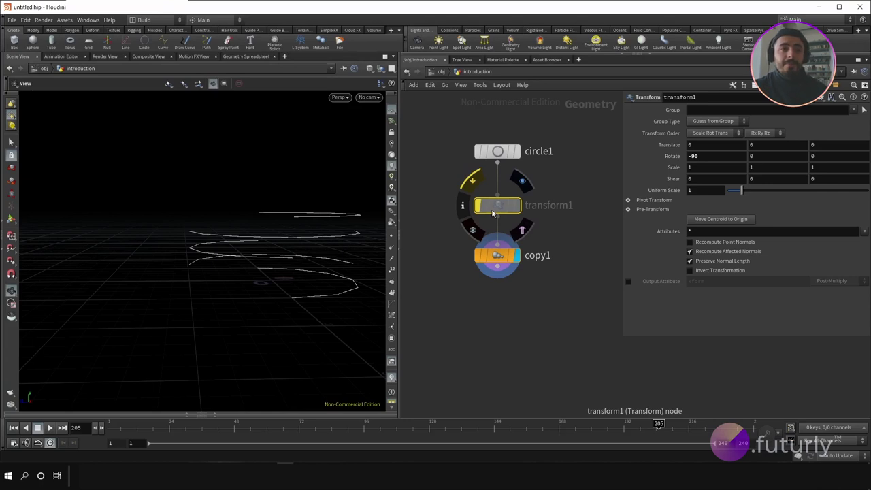
- Delete transform1 and set copy1 to Translate 0.4/1/0.4, Rotate Y 20, Scale 1.3
click(480, 182)
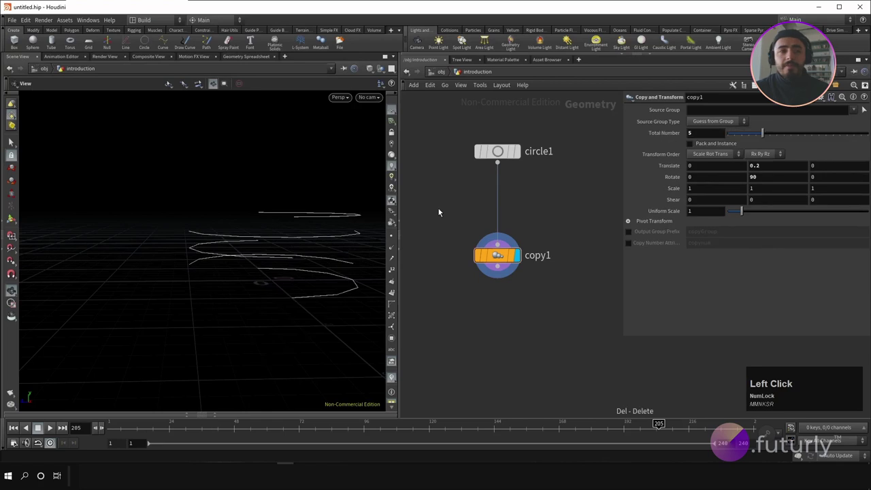
click(505, 256)
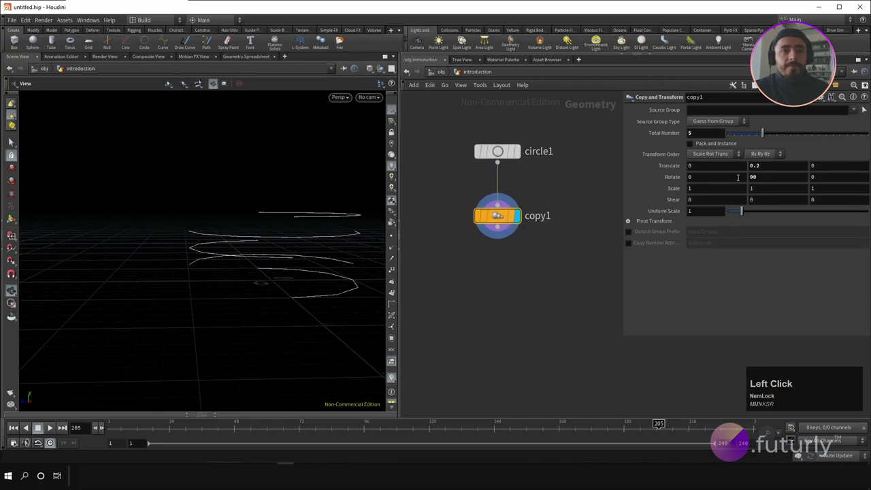
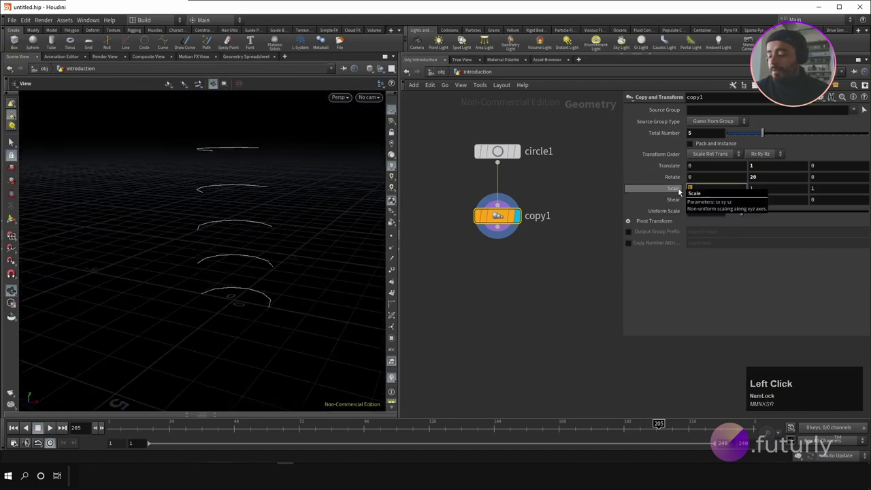
middle_click(677, 195)
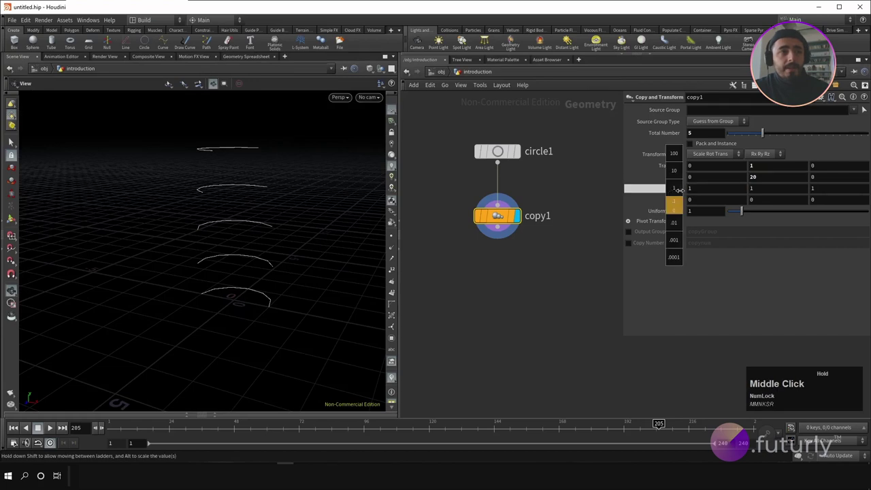
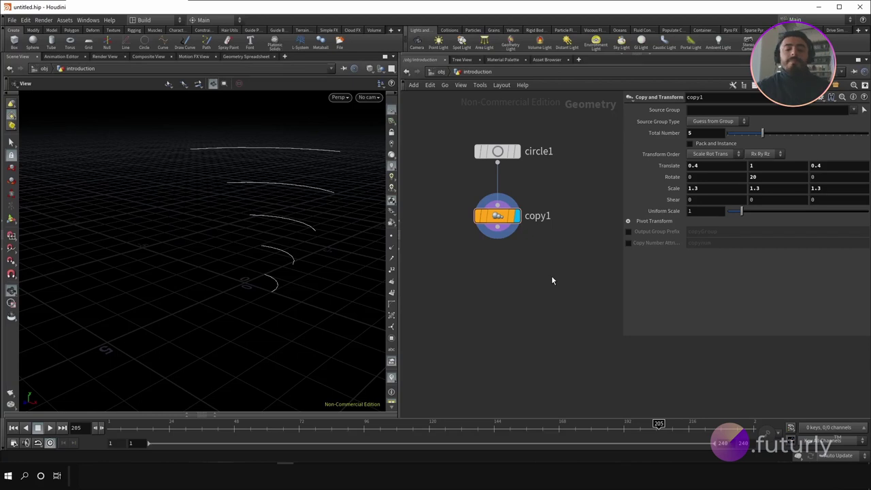
- Add skin1 and polyloft1 nodes, both fed from copy1
right_click(554, 280)
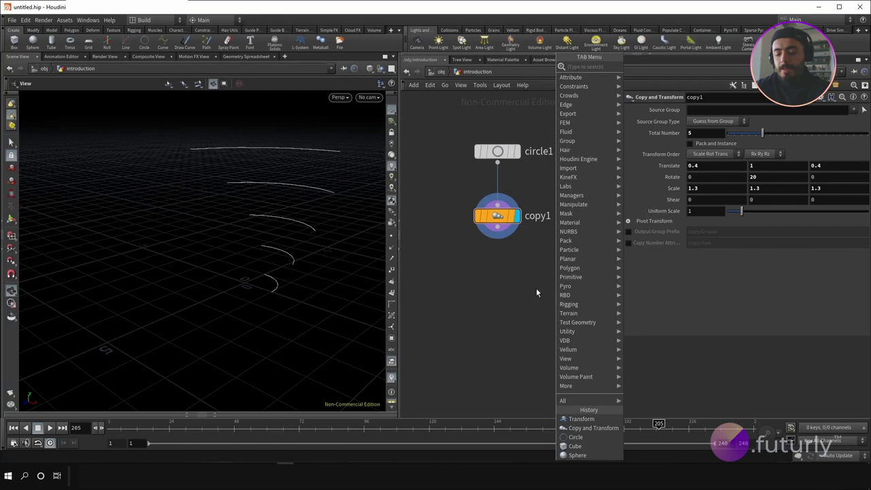
text(skin)
key(Return)
click(553, 313)
right_click(475, 299)
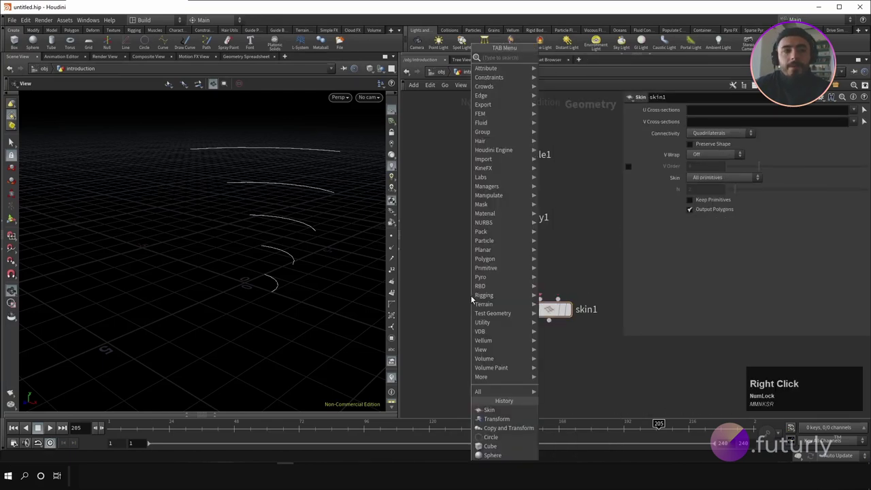
text(polyl)
key(Return)
click(420, 312)
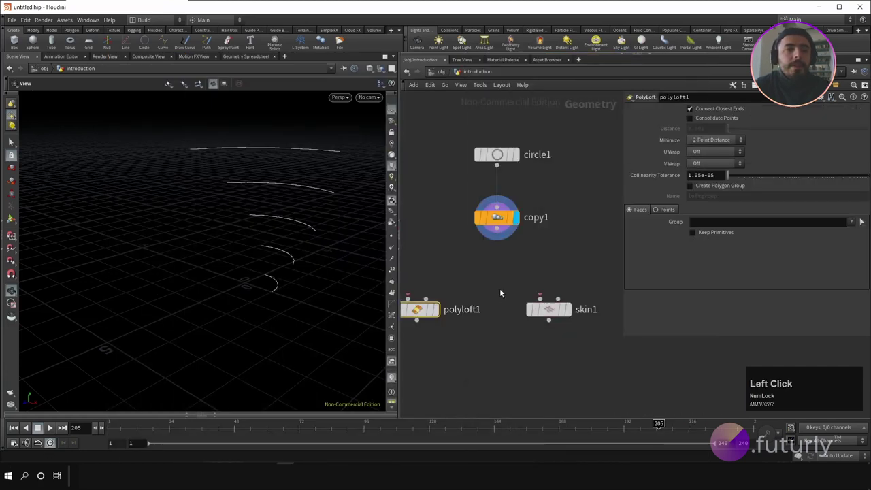
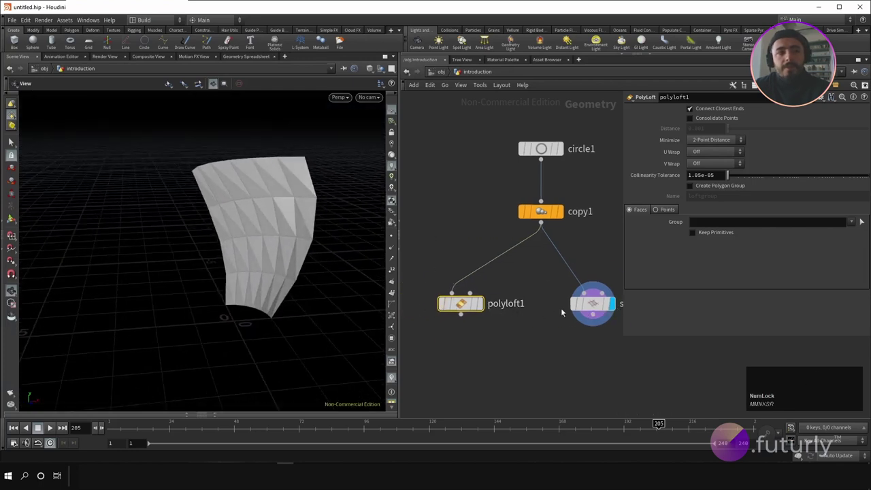
- Compare the PolyLoft and Skin surfaces in the viewport, ending with skin1 displayed
click(256, 250)
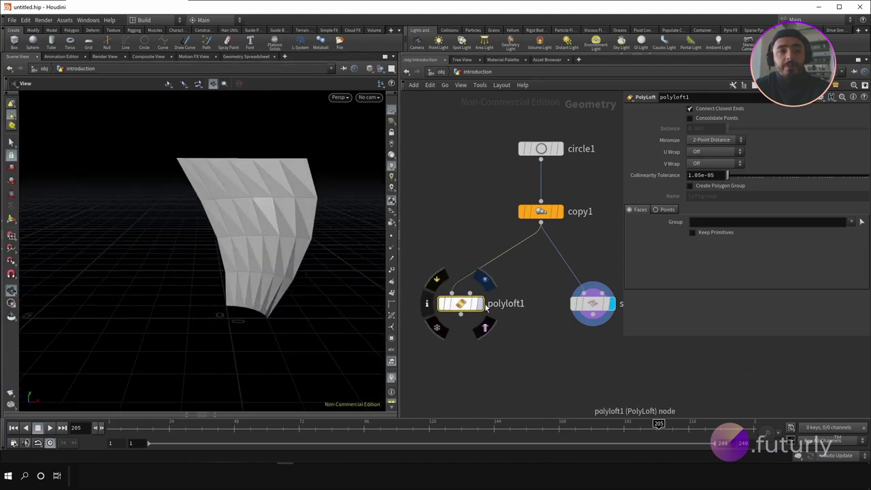
click(488, 308)
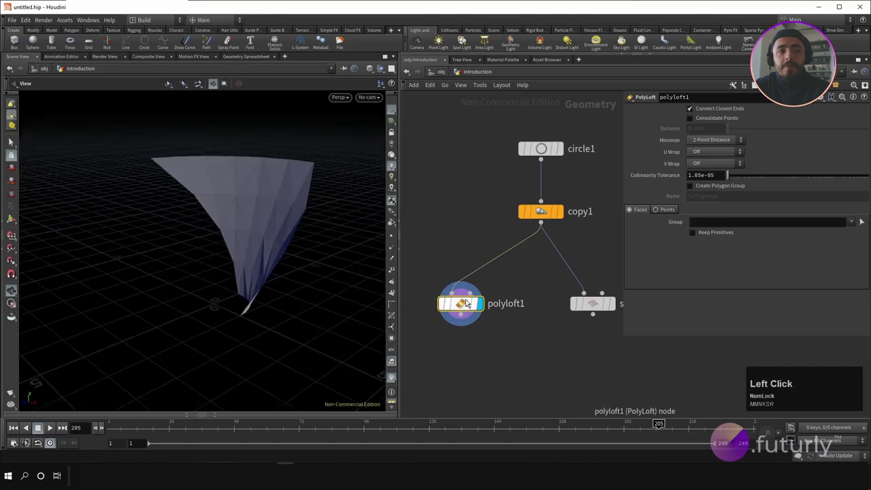
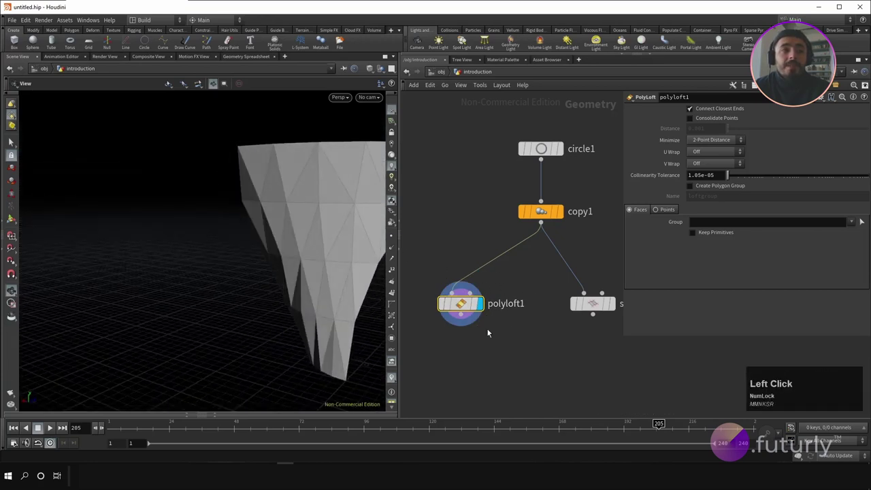
middle_click(477, 315)
click(549, 310)
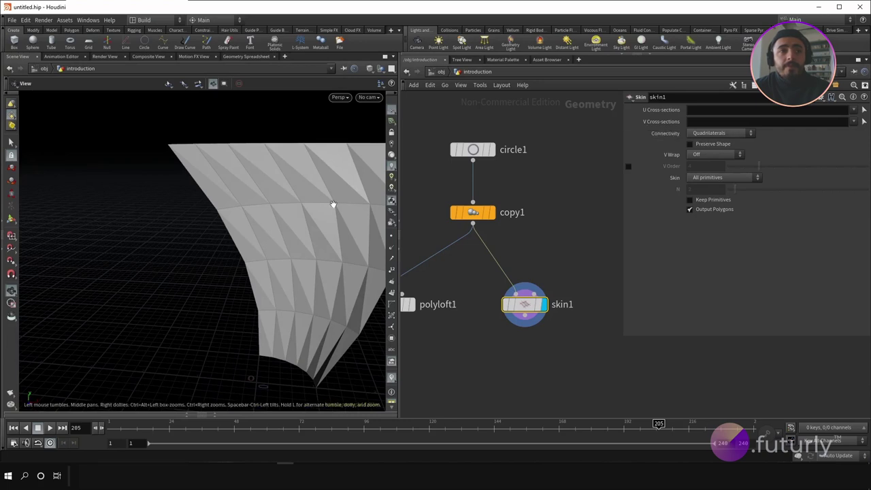
scroll(up, 3)
click(312, 178)
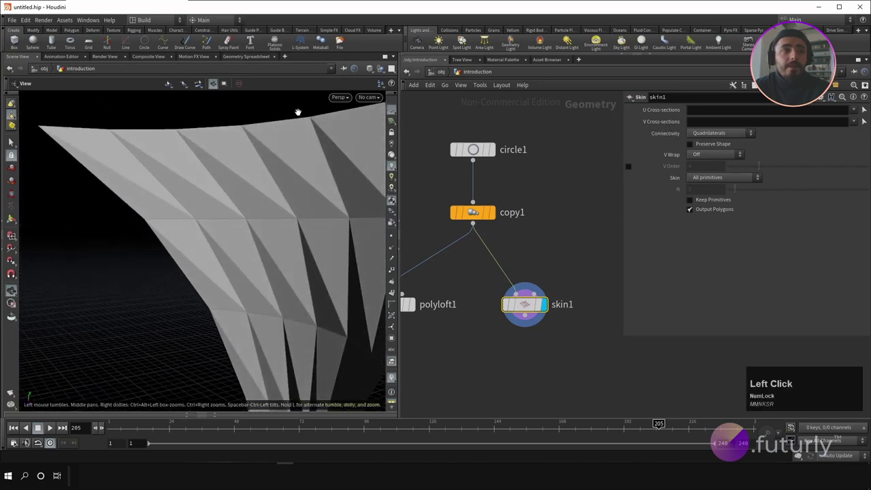
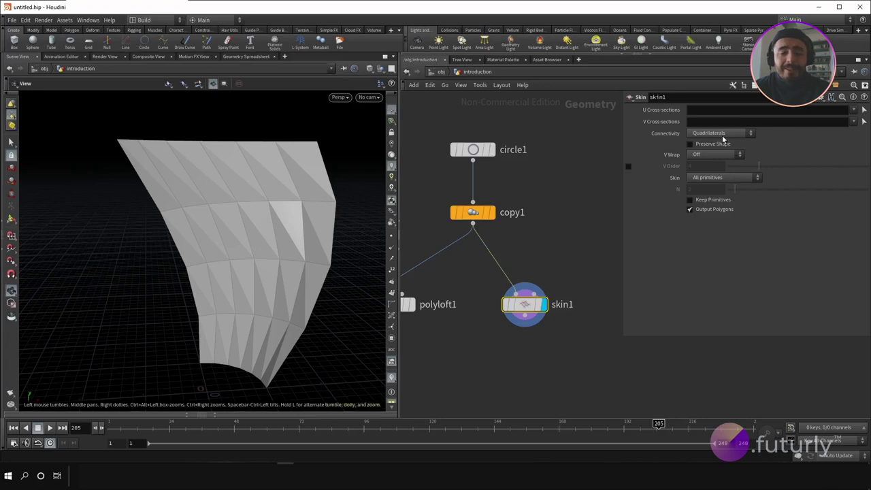
- Try skin1's Connectivity as Triangles then Columns, leaving vertical lines linking the arcs
click(725, 139)
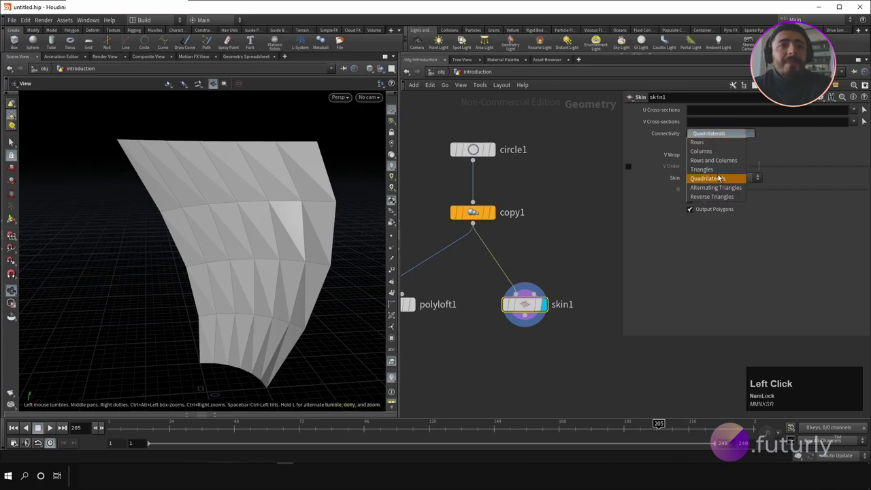
click(718, 138)
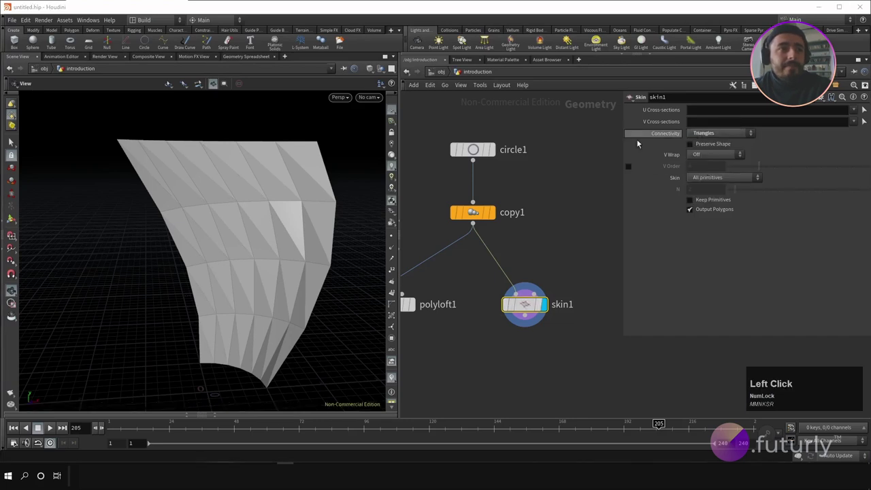
scroll(up, 3)
click(321, 177)
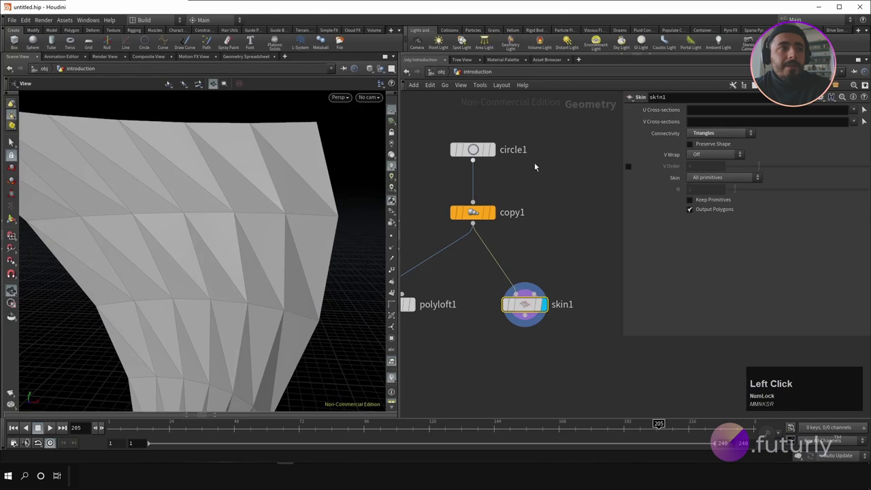
click(722, 139)
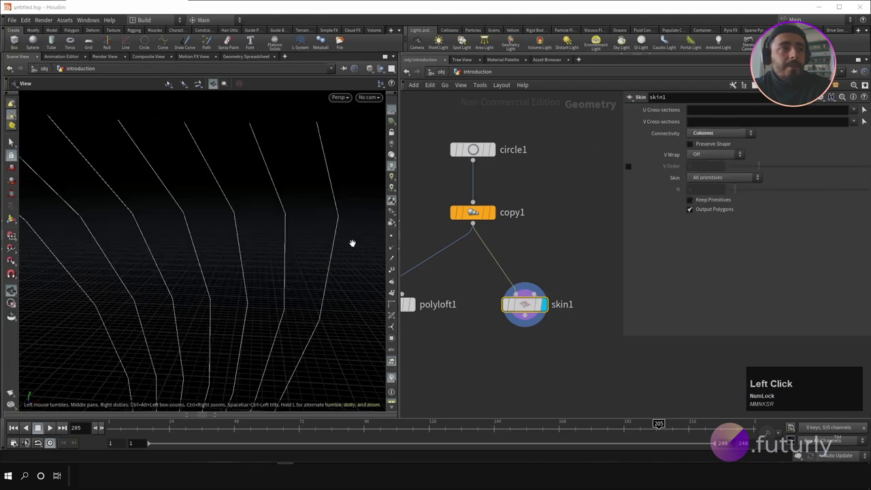
scroll(down, 3)
click(707, 138)
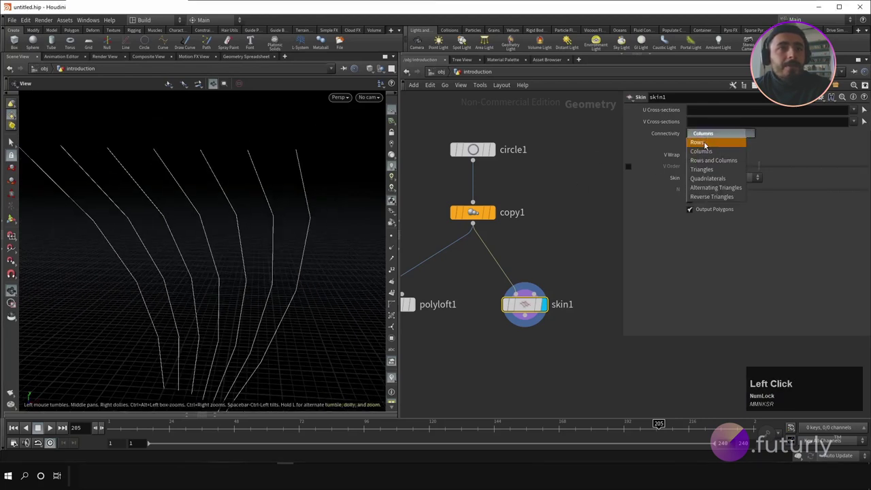
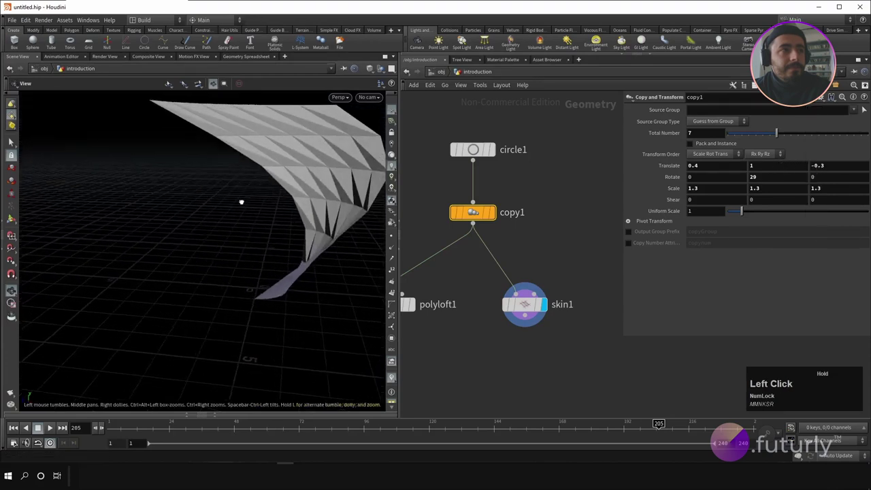
- Select skin1 to show its Quadrilaterals connectivity and the twisting ribbon surface
scroll(down, 3)
click(252, 275)
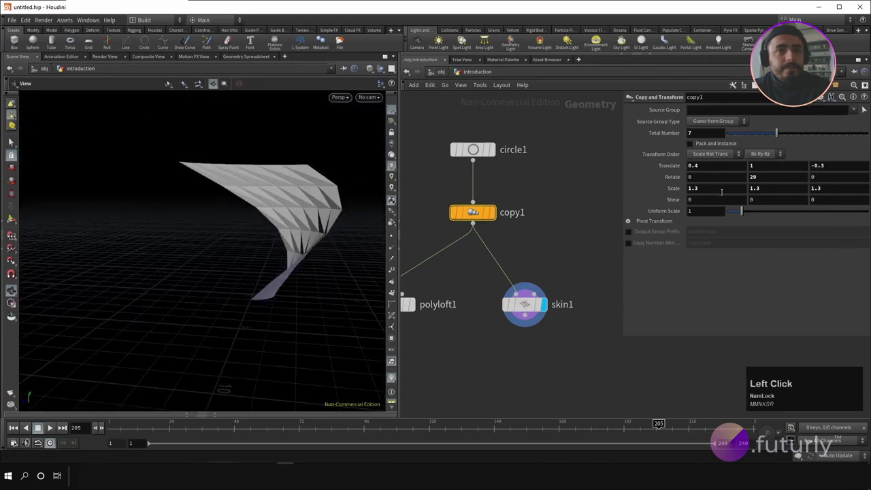
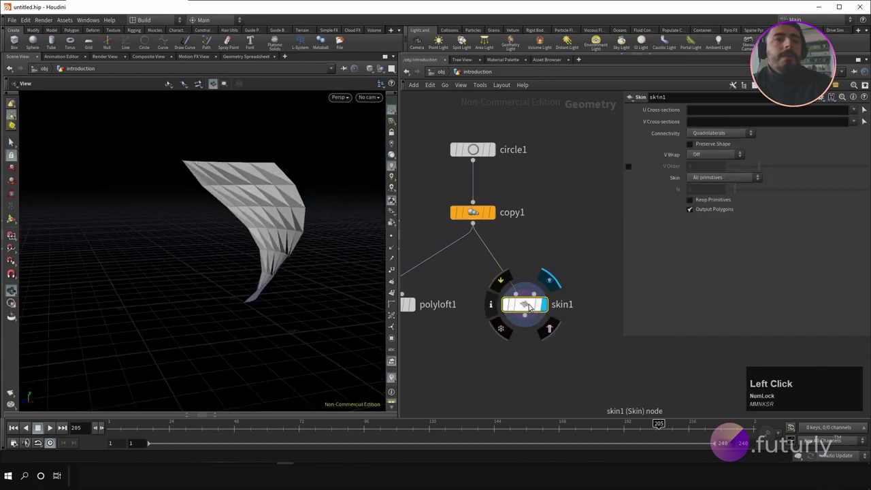
click(478, 152)
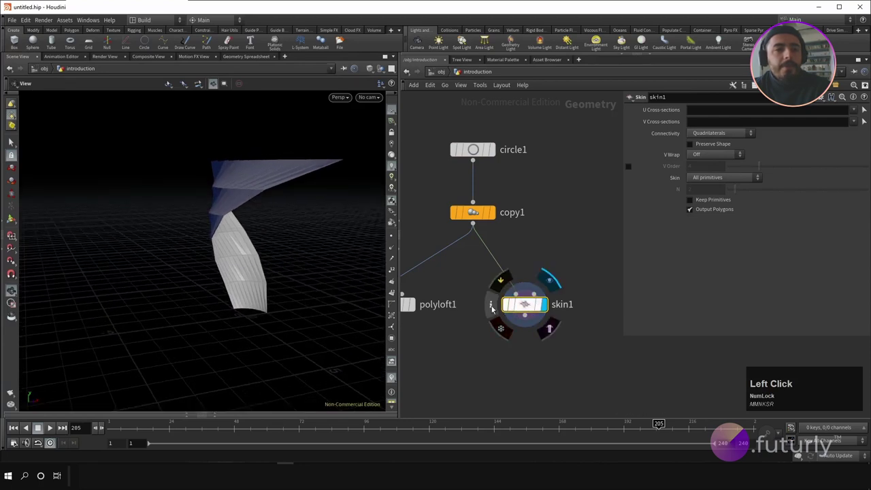
click(494, 309)
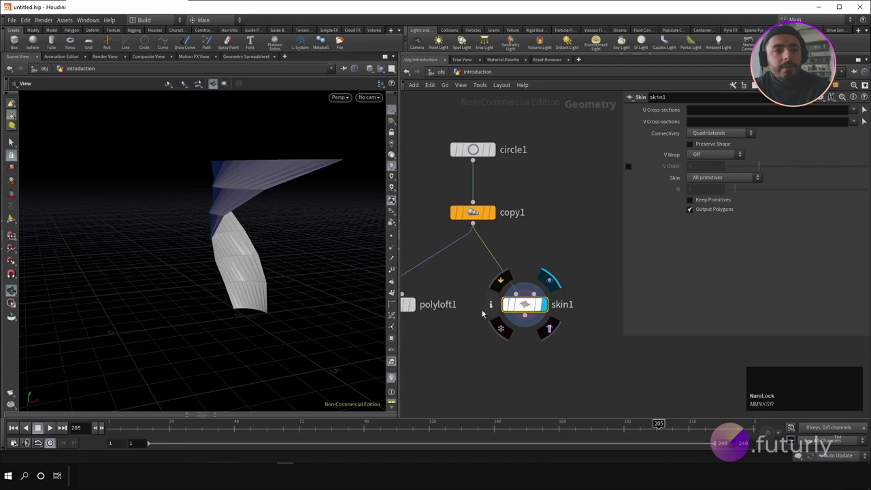
click(579, 182)
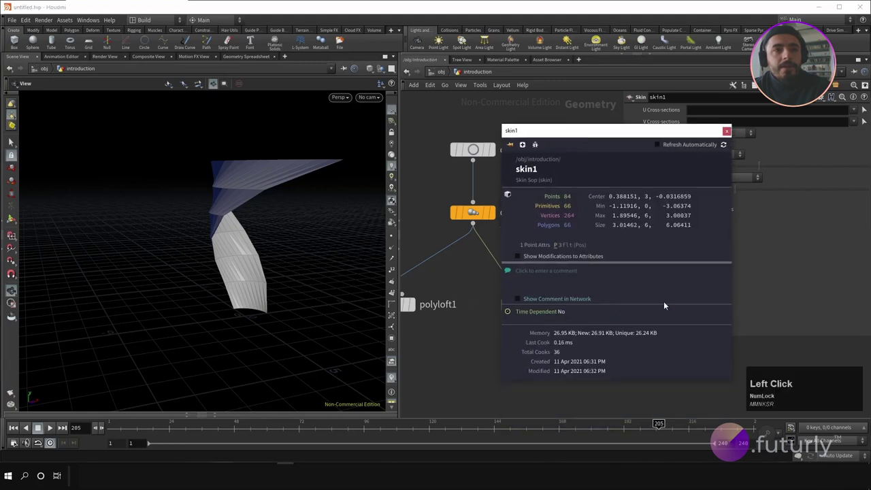
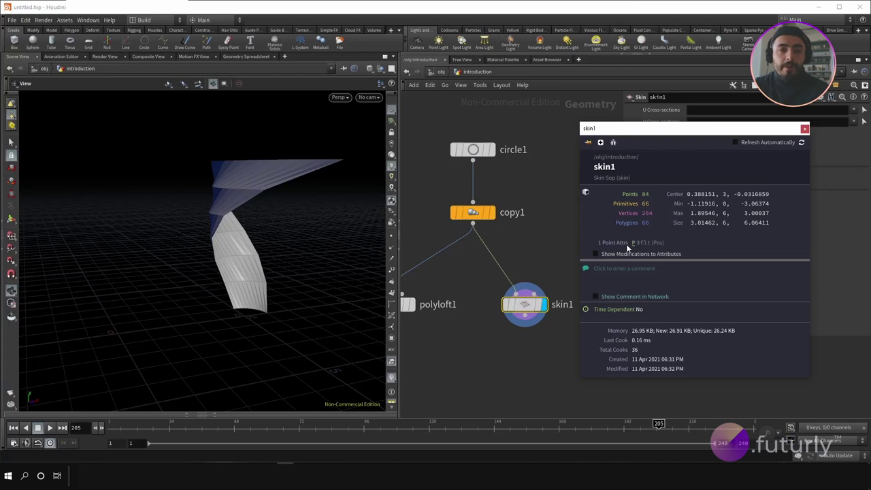
click(809, 135)
scroll(down, 3)
click(355, 237)
scroll(up, 3)
click(310, 249)
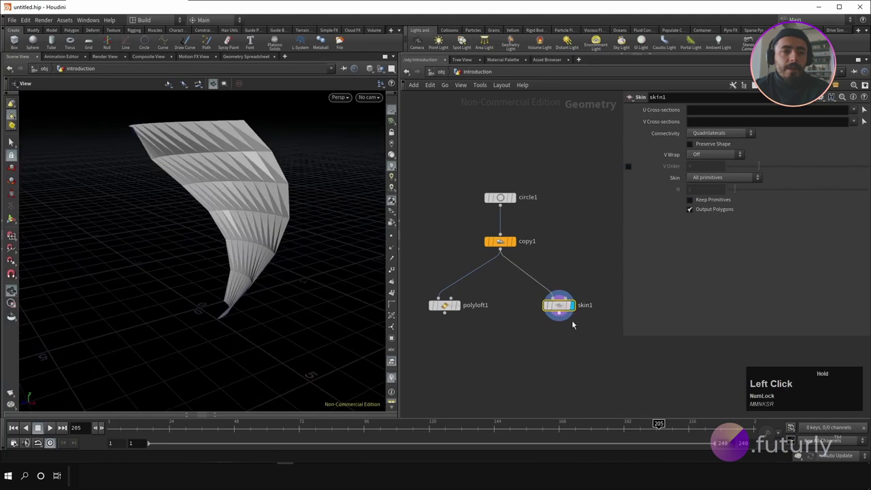
- Add a Scatter SOP below skin1 and lower its Force Total Count from 1000
middle_click(588, 347)
right_click(545, 341)
click(516, 344)
right_click(534, 338)
text(scatte)
key(Return)
click(530, 338)
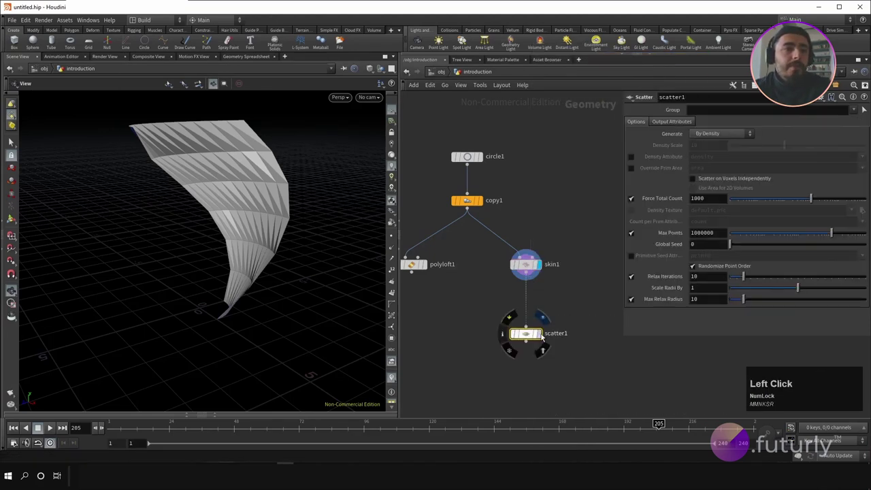
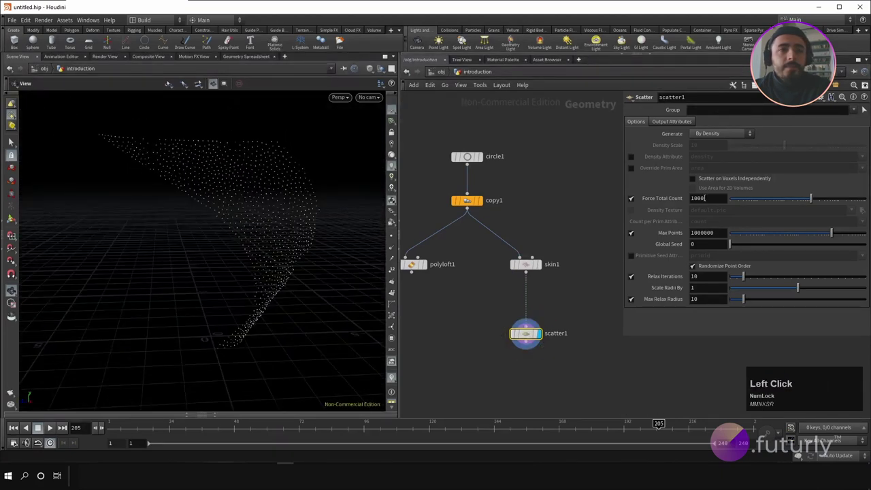
click(813, 200)
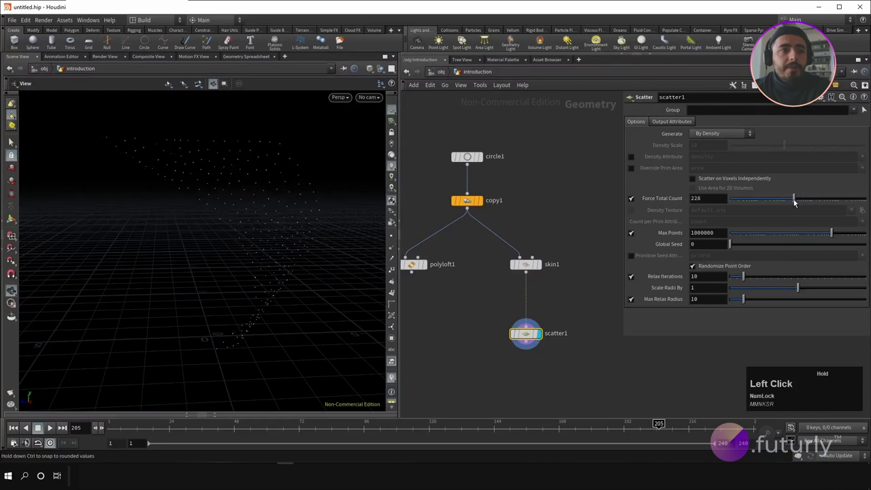
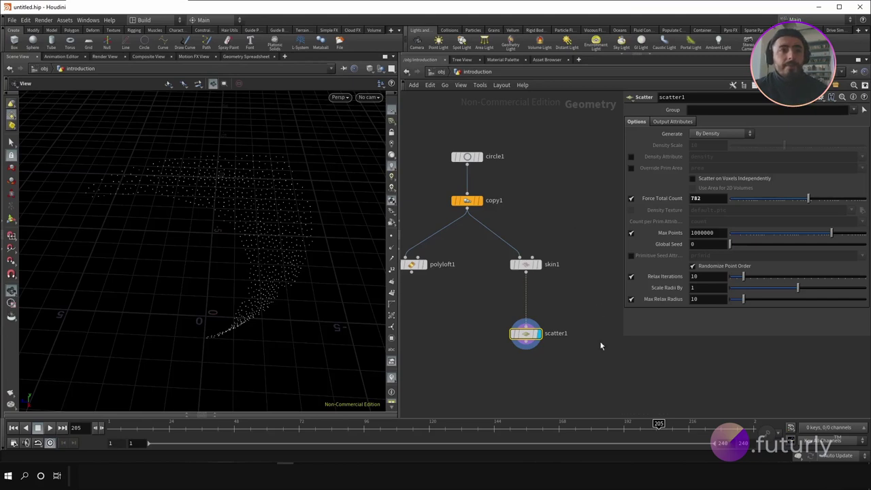
click(470, 127)
middle_click(563, 269)
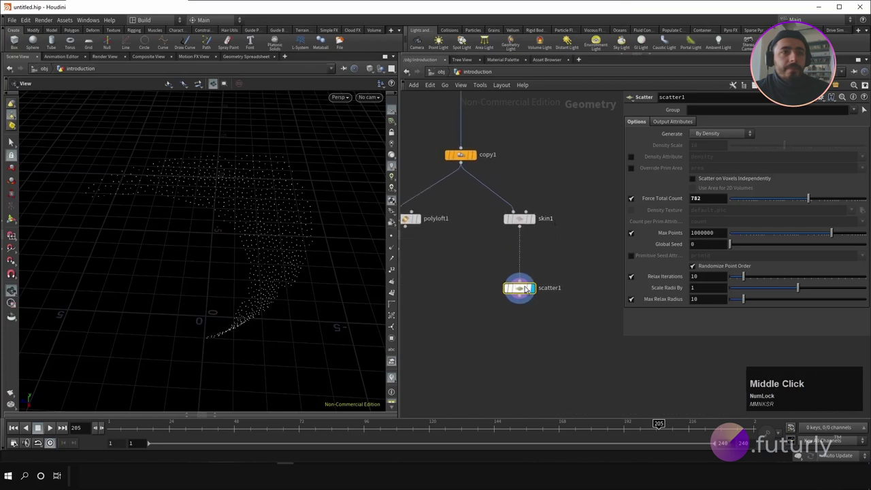
click(528, 289)
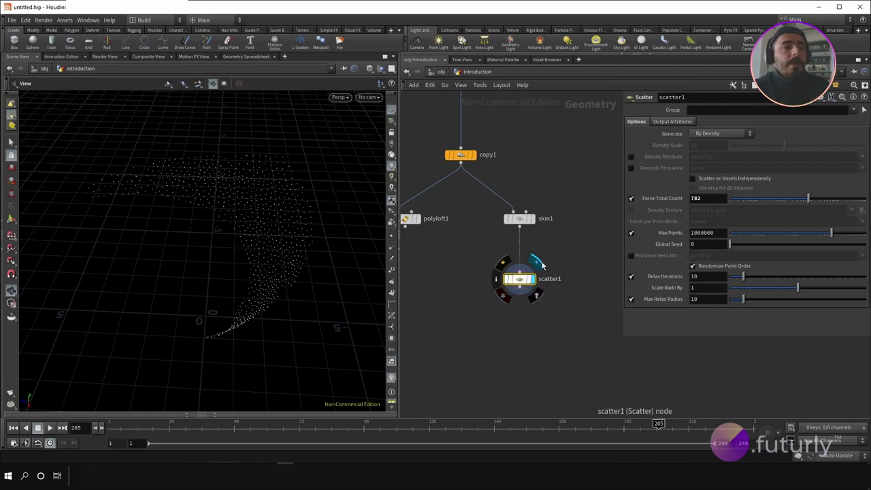
click(557, 267)
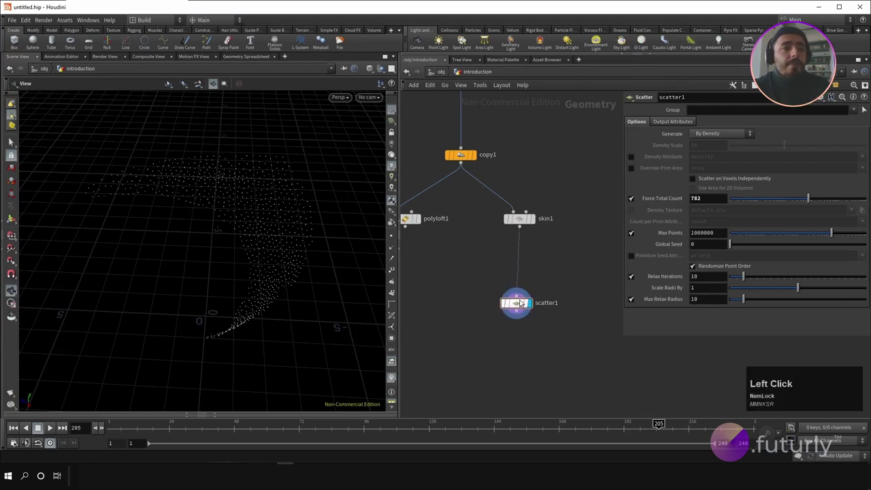
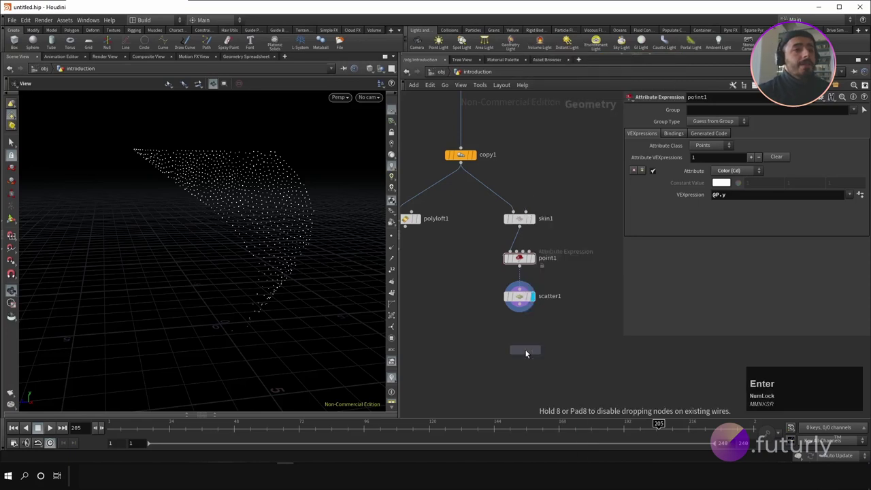
- Place the Connect Adjacent Pieces node under scatter1 and compare its display with the scattered points
click(525, 341)
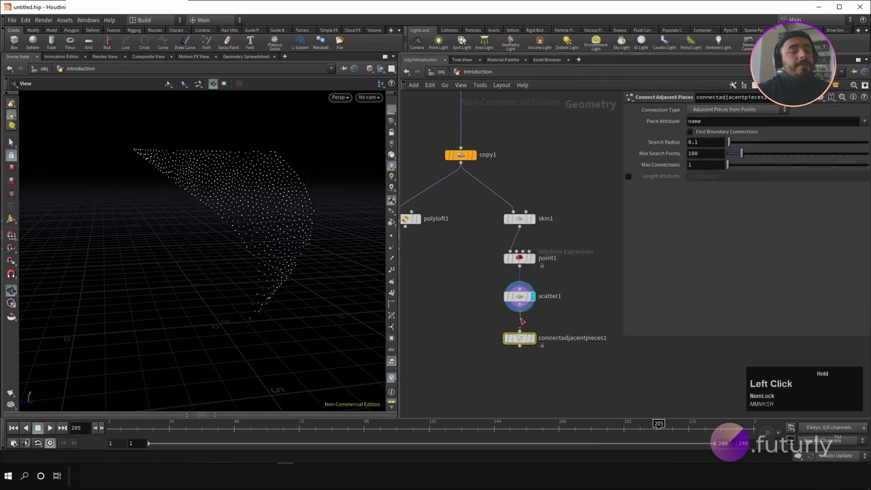
middle_click(564, 374)
click(525, 323)
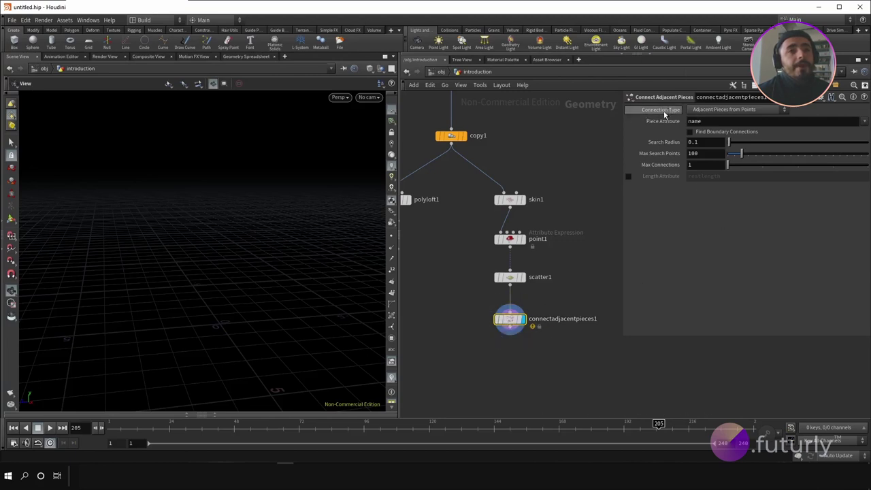
click(526, 280)
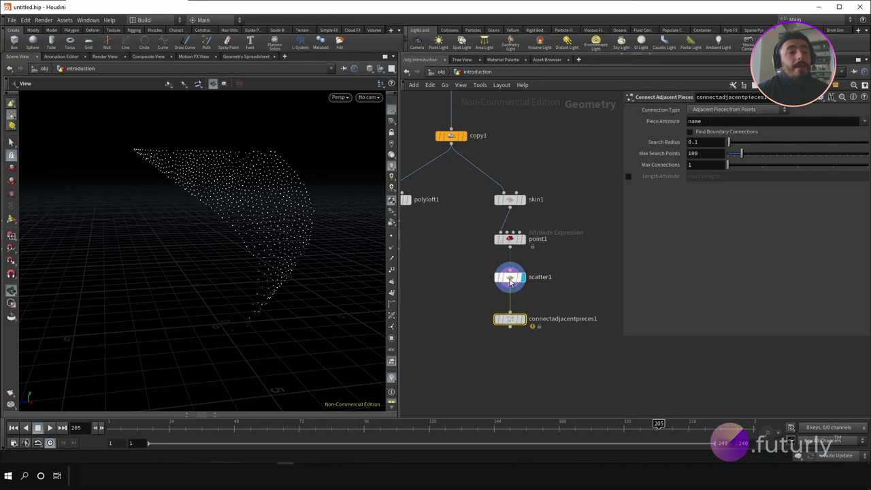
- Set connectadjacentpieces1's Connection Type to Adjacent Points
click(522, 275)
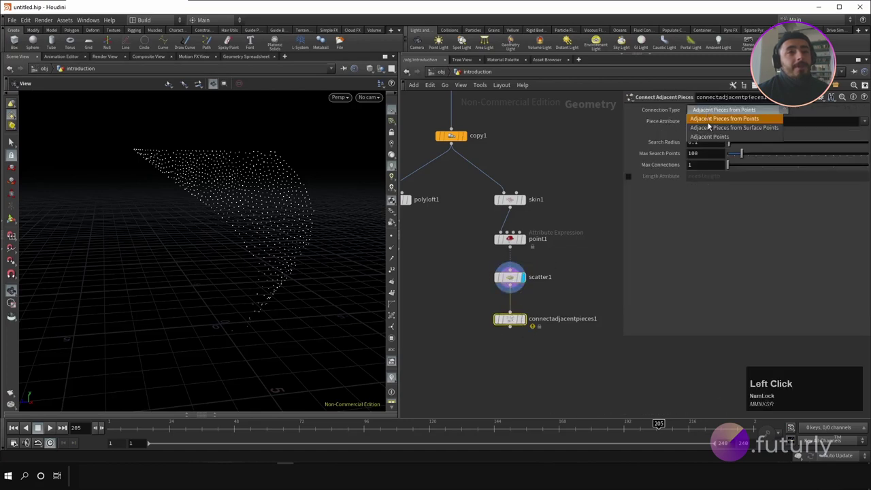
click(712, 141)
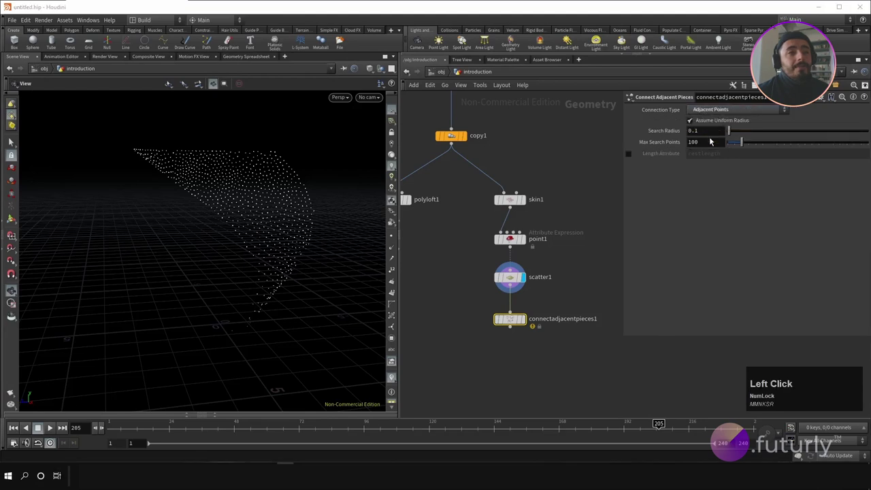
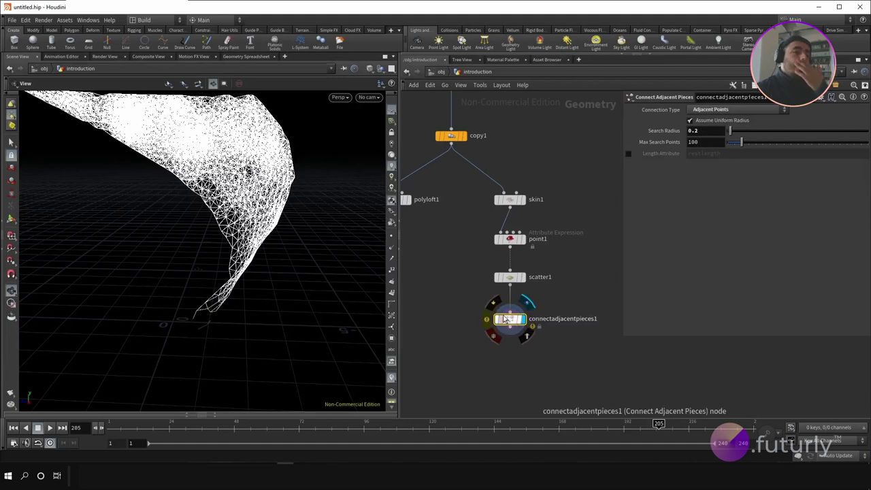
- Limit Max Search Points to 5 for the 0.2-radius wire web, then return to point1's expression
click(486, 319)
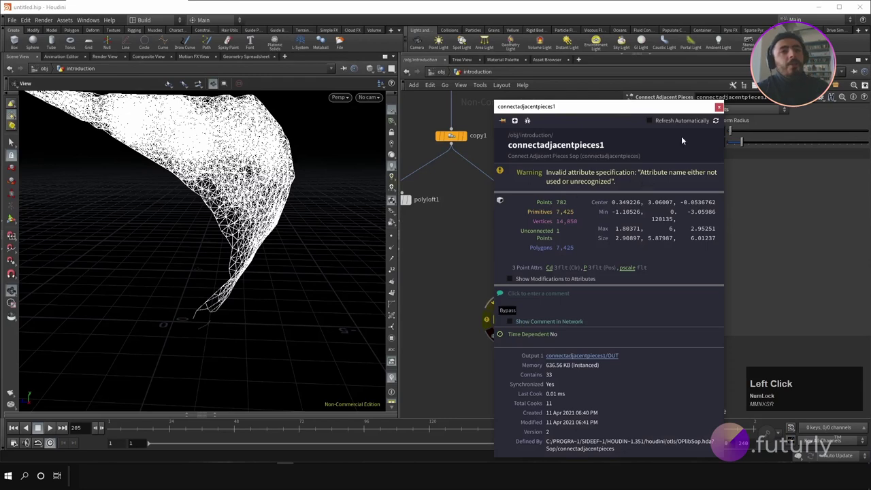
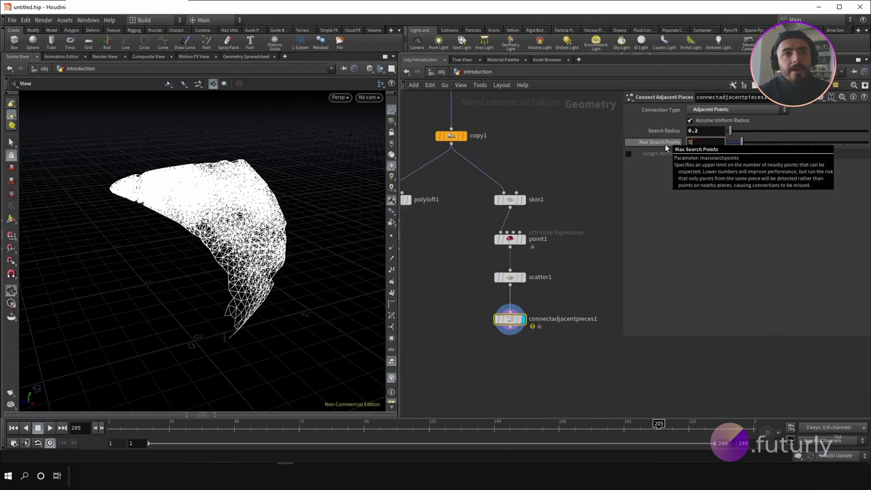
click(579, 164)
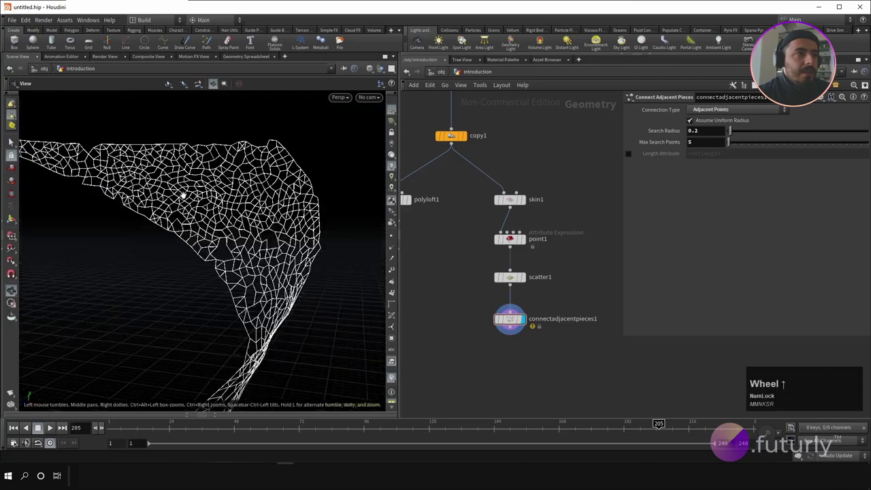
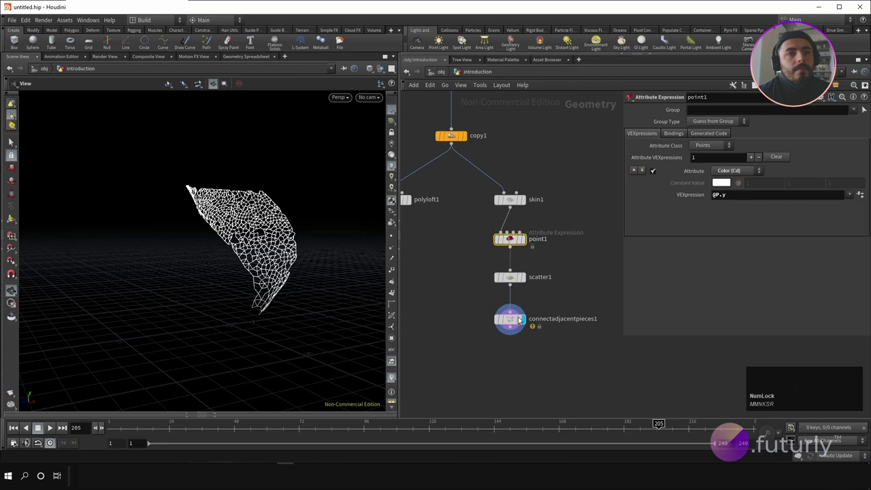
click(514, 324)
middle_click(572, 358)
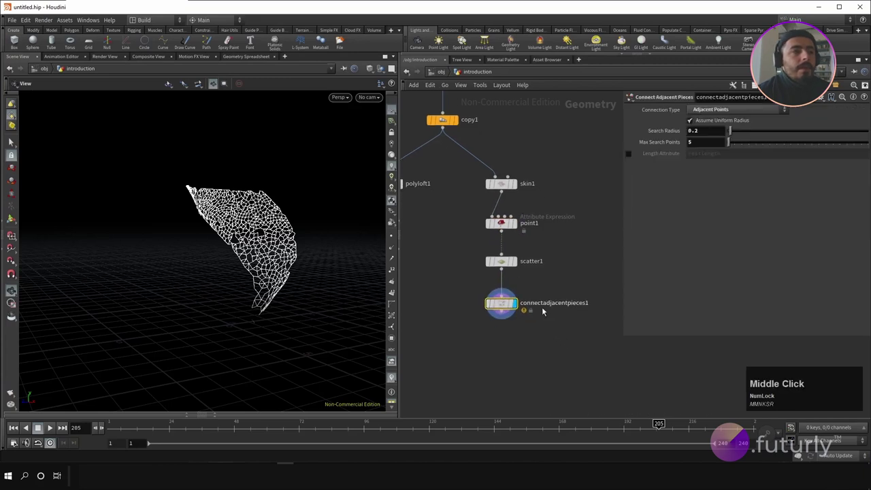
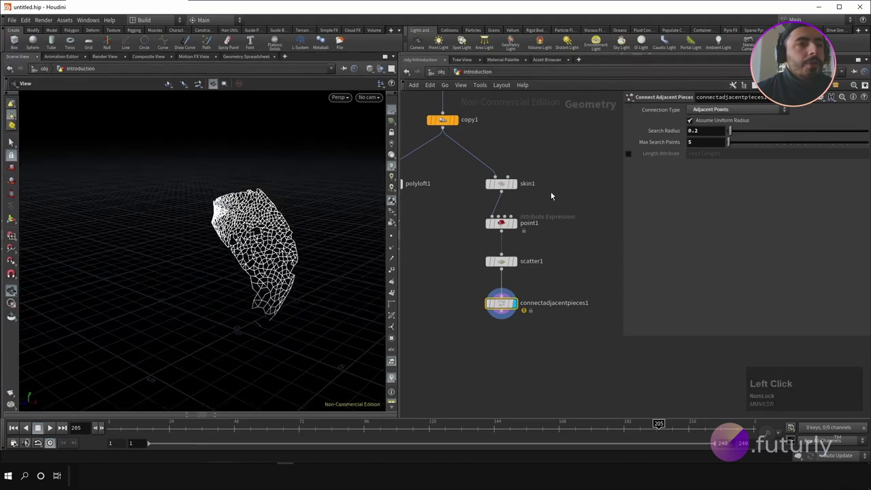
click(507, 226)
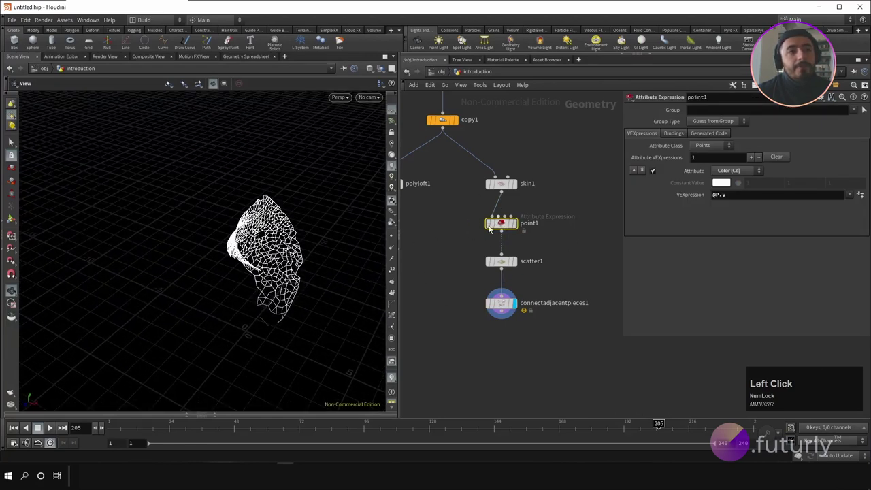
- Move point1 aside and browse its writable attribute choices without changing anything
click(304, 230)
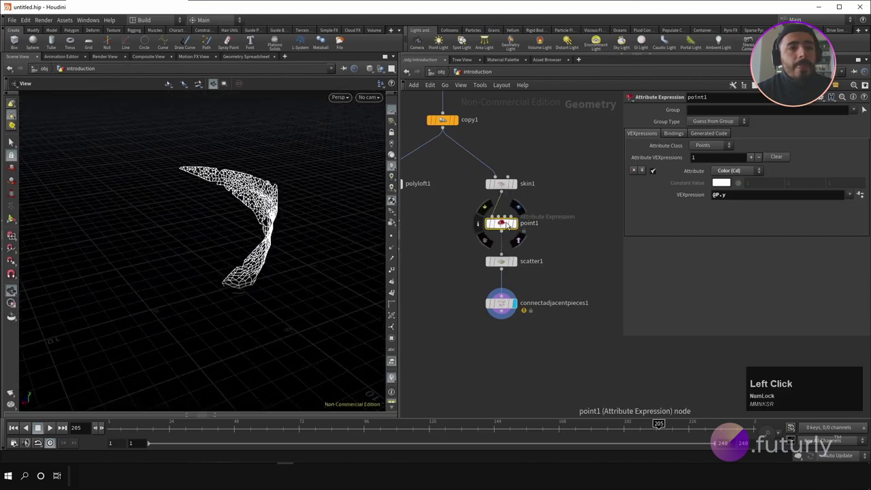
click(507, 228)
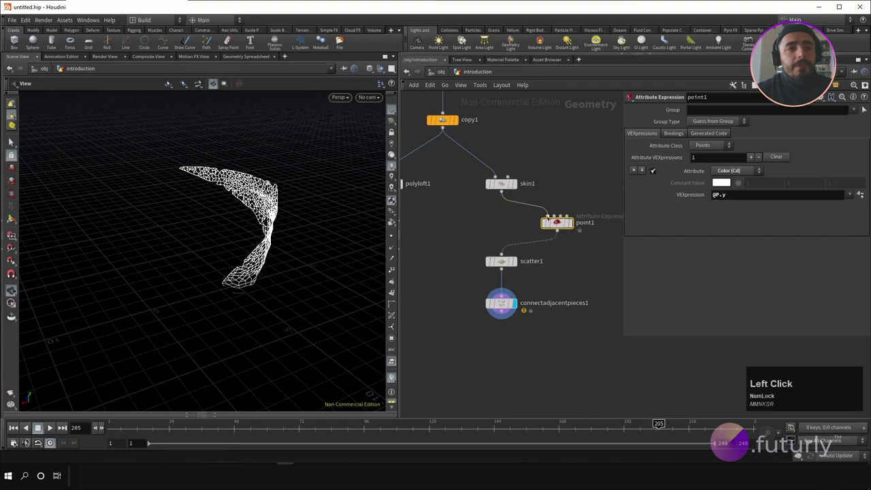
click(489, 228)
right_click(489, 227)
click(564, 229)
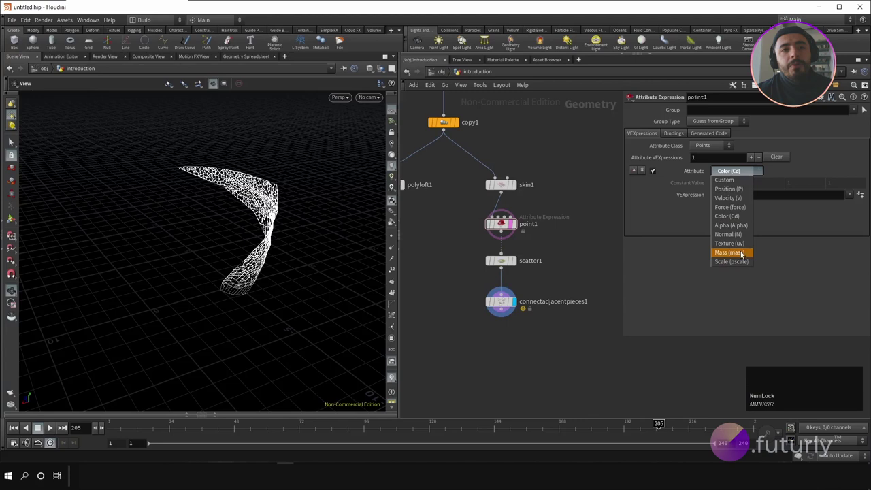
click(502, 224)
- Create a Normal SOP branching off skin1
right_click(485, 225)
text(norma)
key(Return)
- Display normal1 and turn on normal display in the viewport to inspect the surface
click(467, 226)
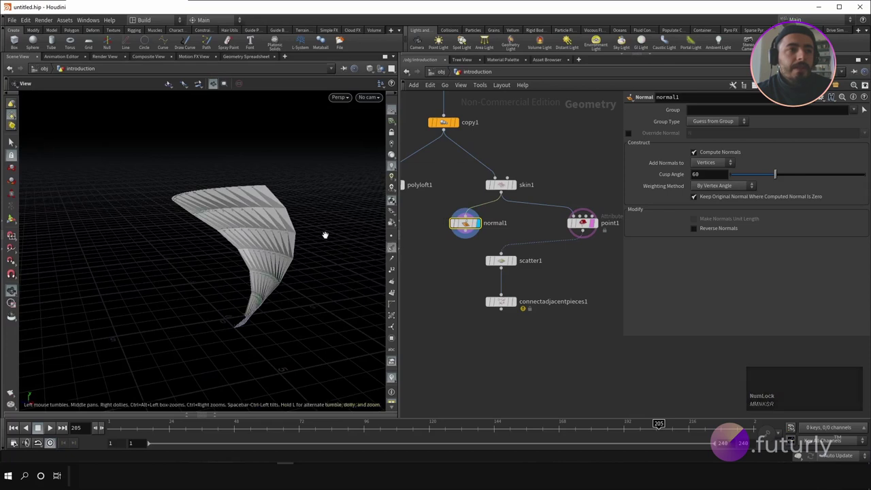
click(311, 211)
scroll(up, 3)
click(253, 243)
right_click(275, 217)
click(202, 218)
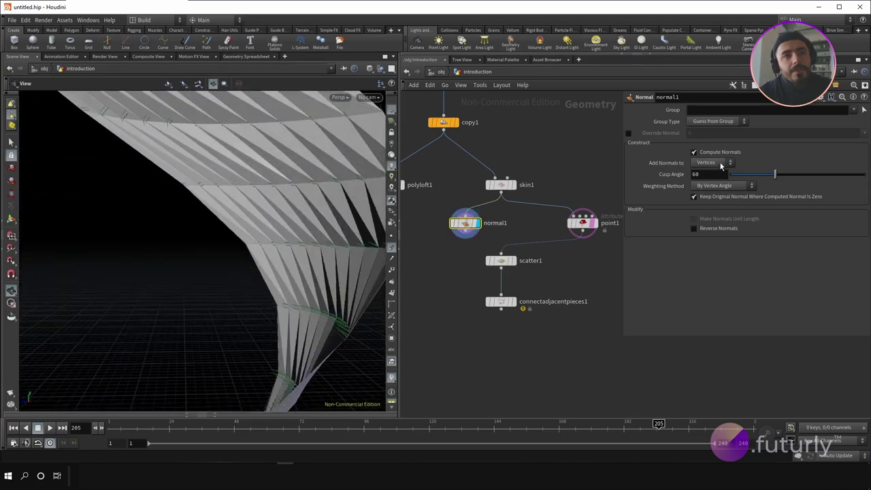
- Set normal1's Add Normals To to Points and wire normal1 into point1
click(704, 166)
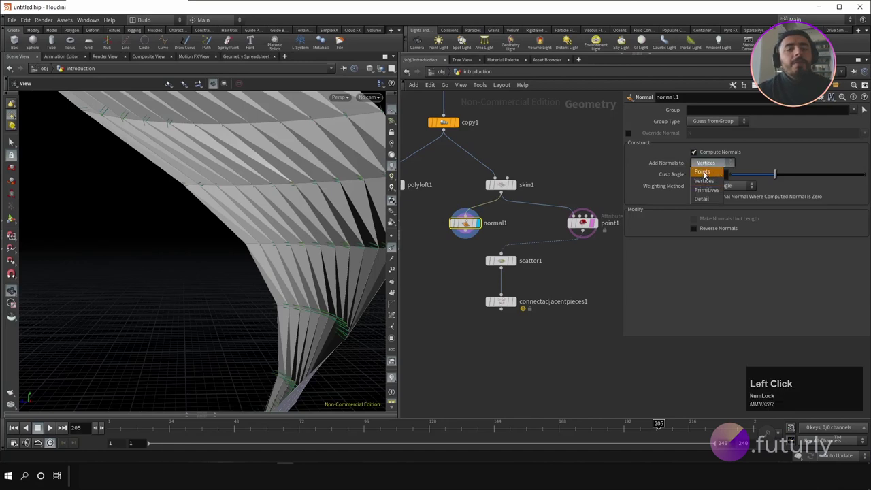
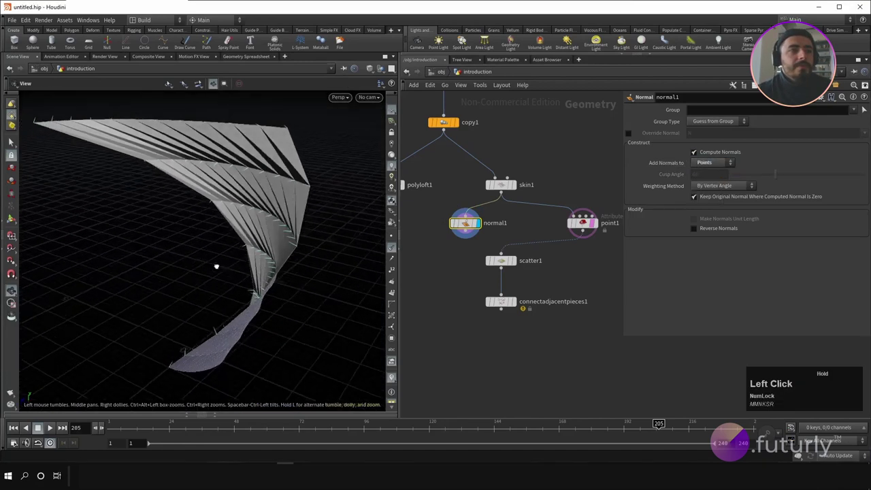
middle_click(243, 249)
click(259, 276)
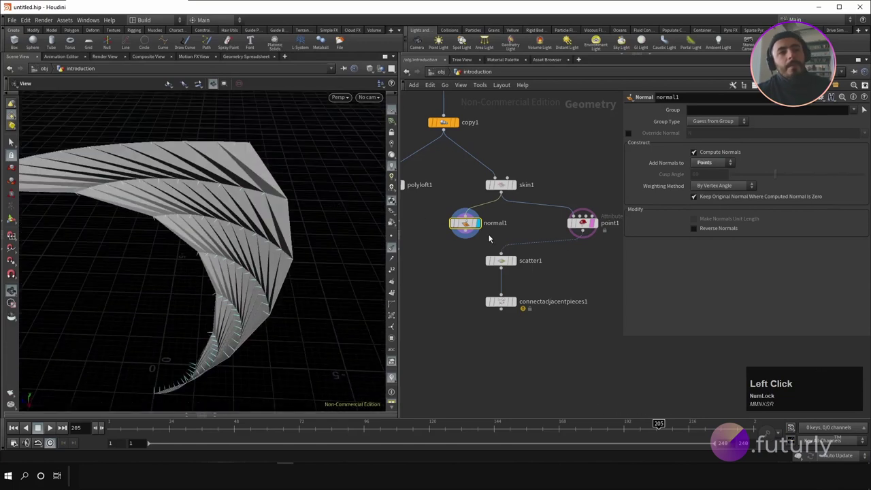
click(466, 226)
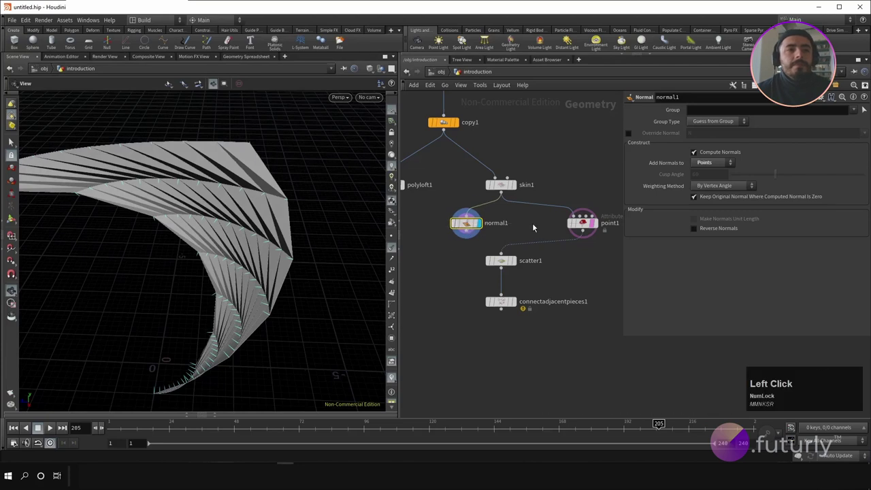
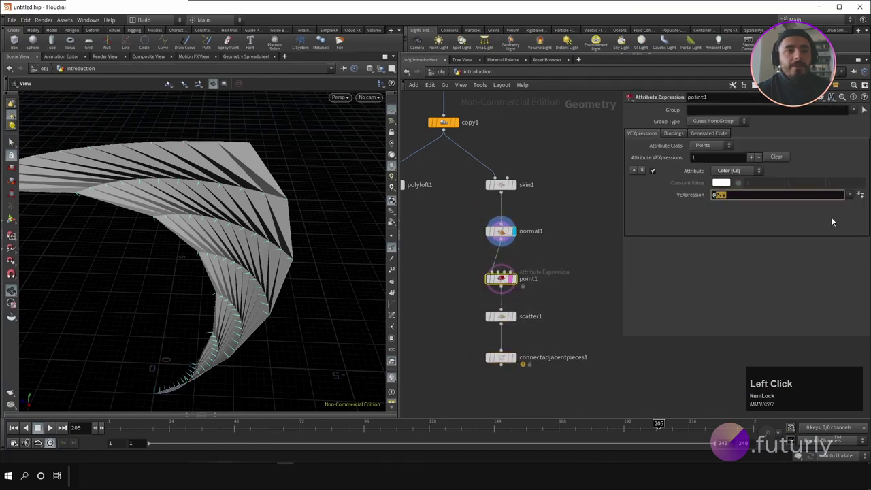
- Rewrite point1's colour VEXpression from @P.y to @N.x and display the normal-coloured surface
key(shift+n)
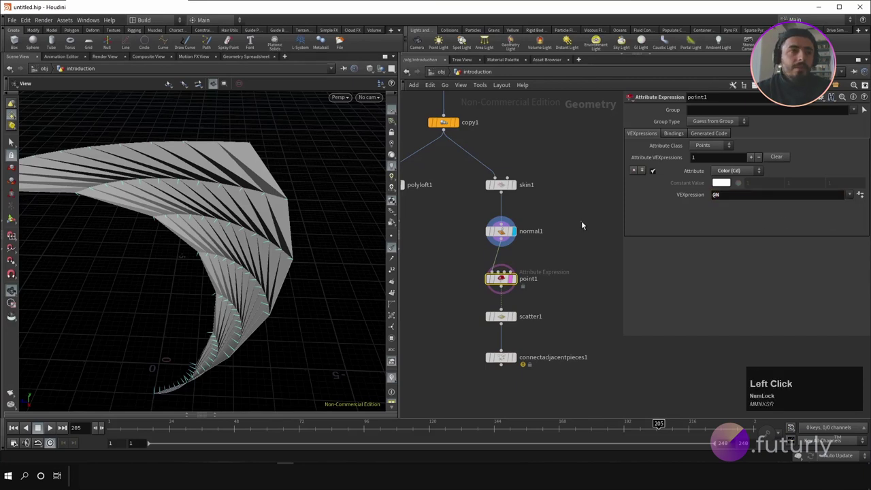
click(514, 282)
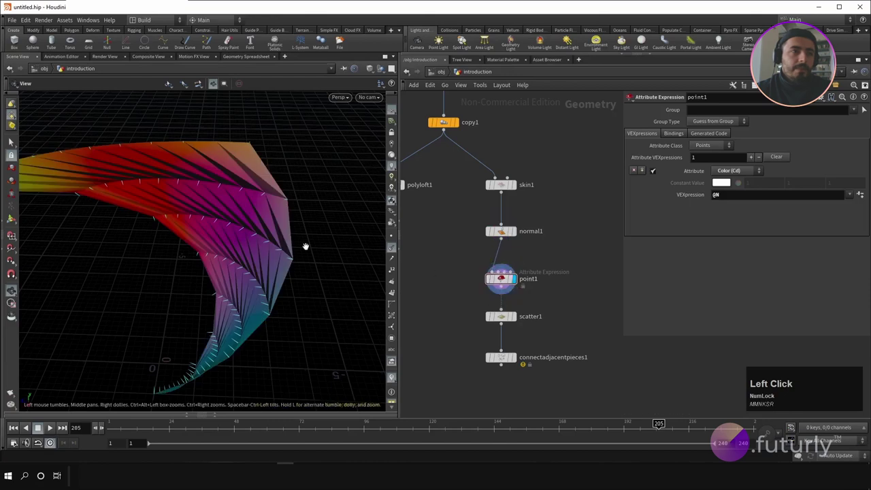
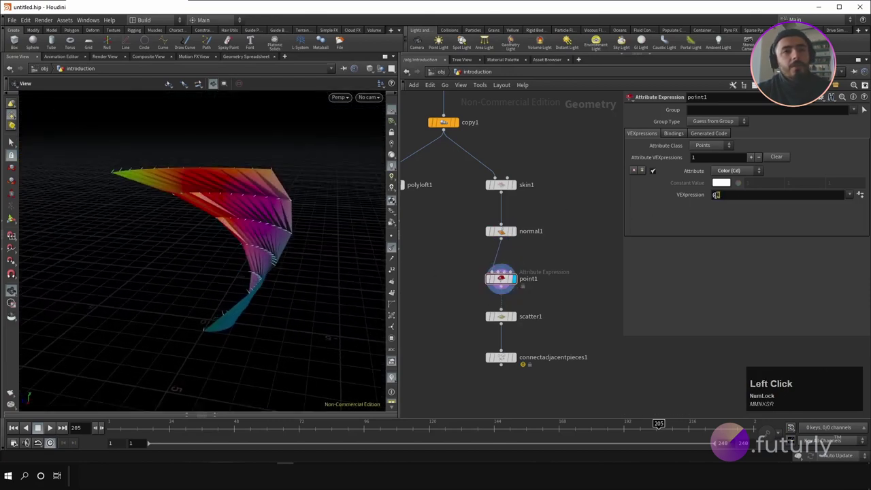
key(.)
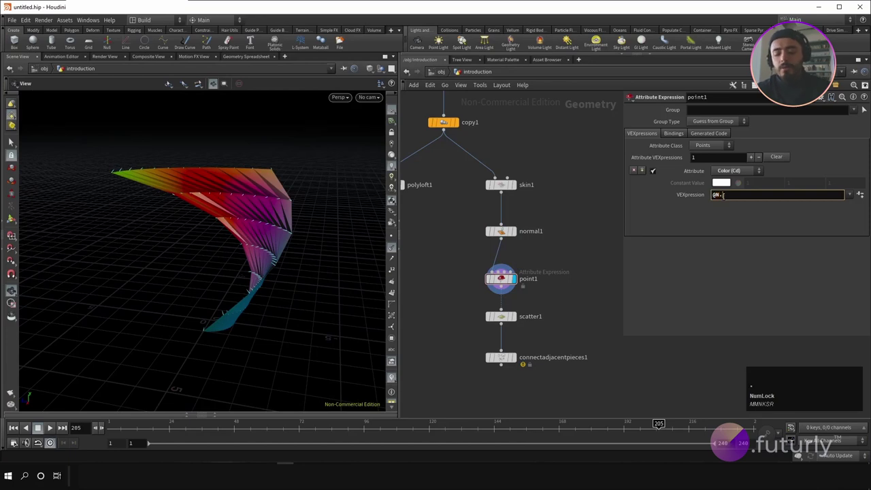
key(y)
key(x)
- Set scatter1's Force Total Count to 1000 with a density attribute, then show the connected line web
click(570, 150)
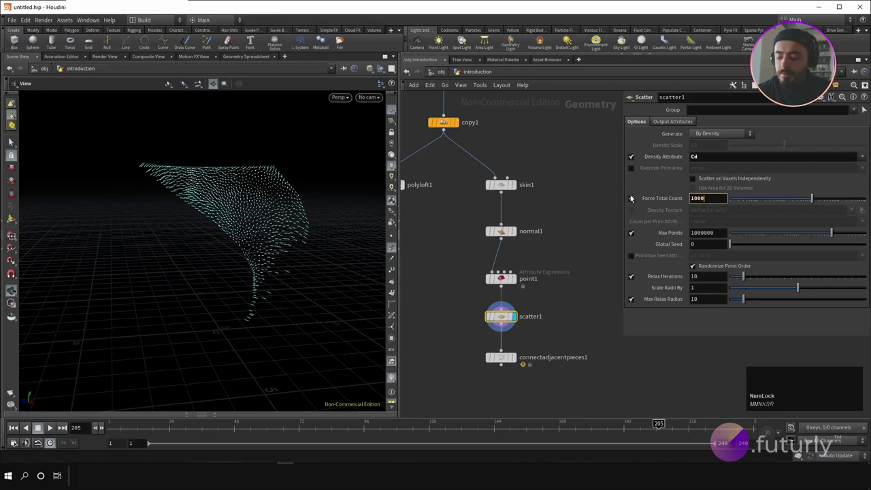
key(Return)
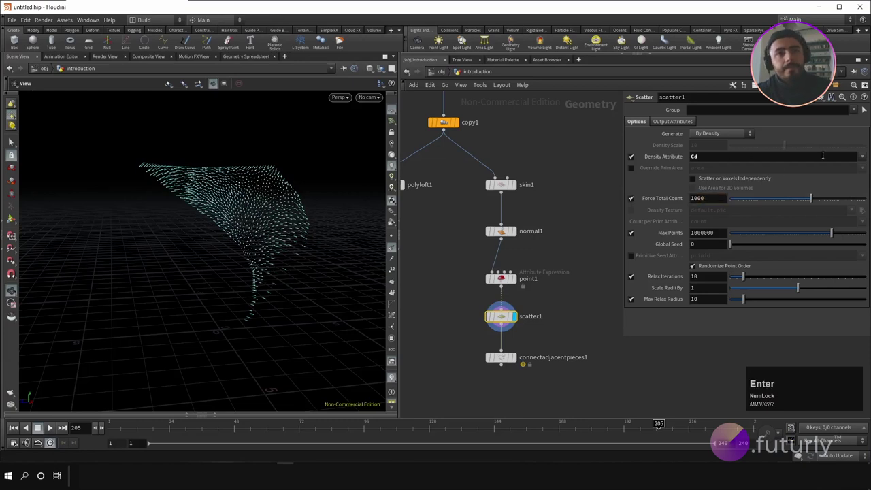
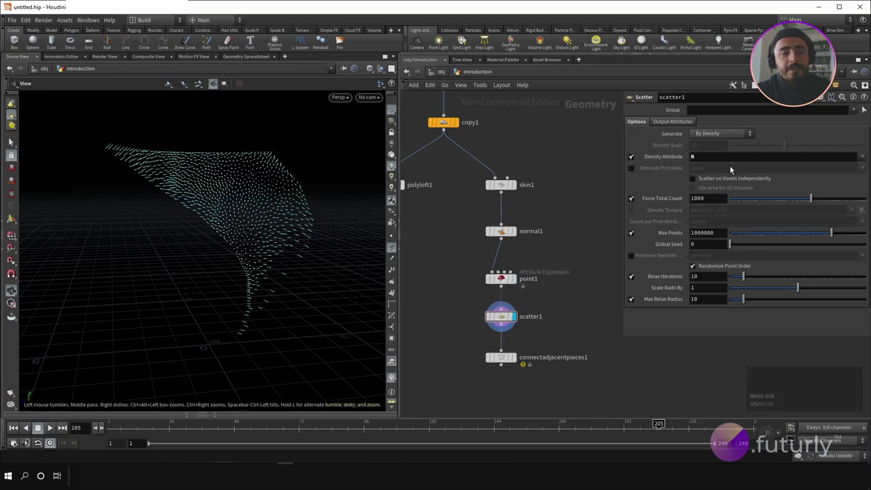
click(866, 159)
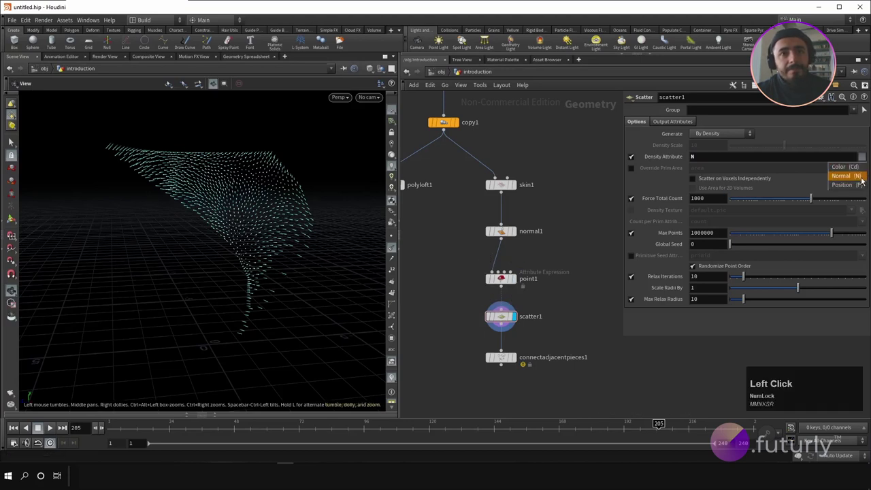
click(859, 170)
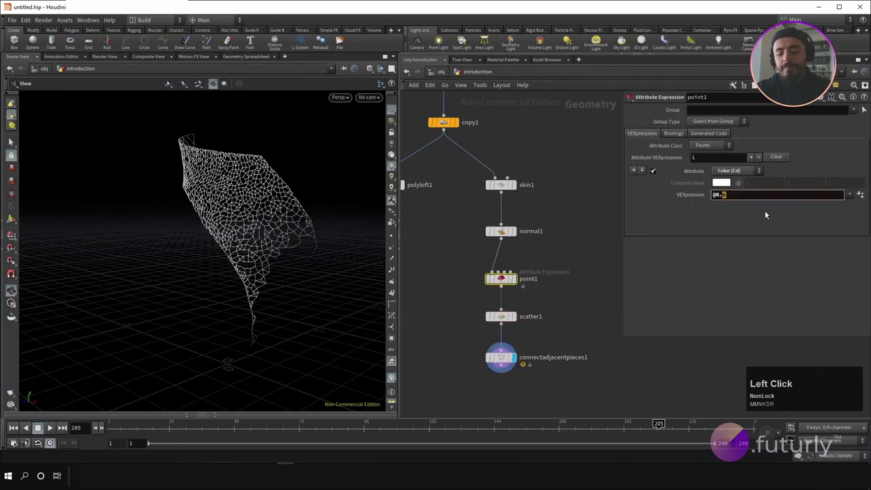
- Change point1's colour expression back to @P.y + 0.2 and display scatter1's point cloud
key(z)
click(588, 200)
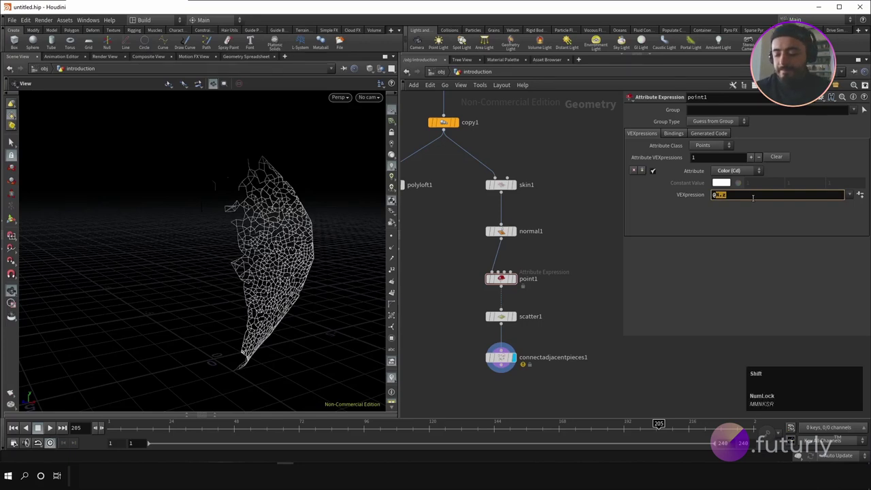
text(.y)
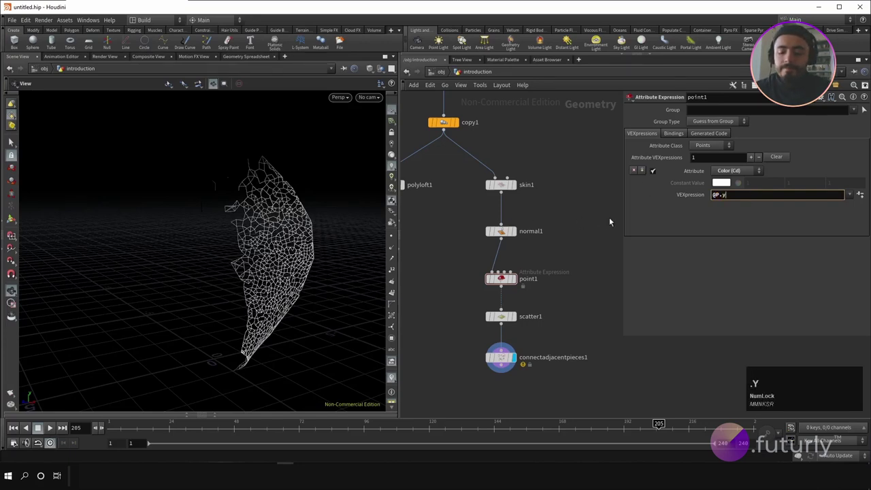
key(space)
key(1)
click(585, 197)
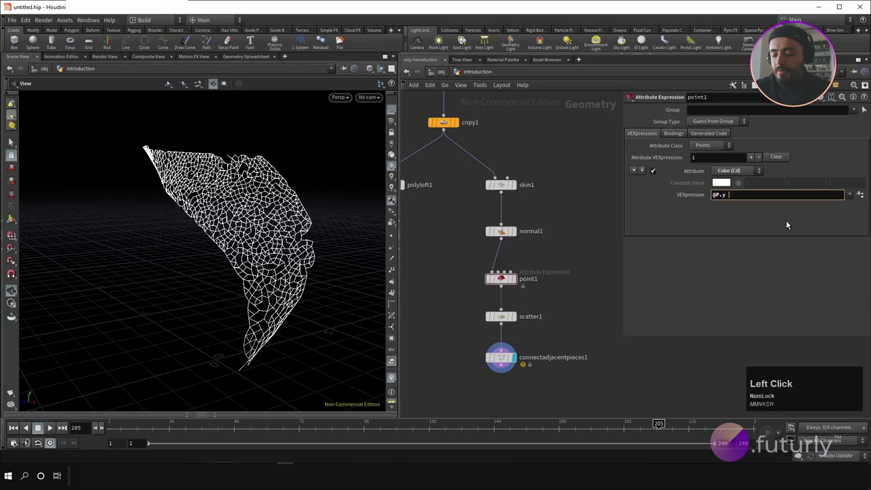
key(space)
text(0.1)
click(575, 250)
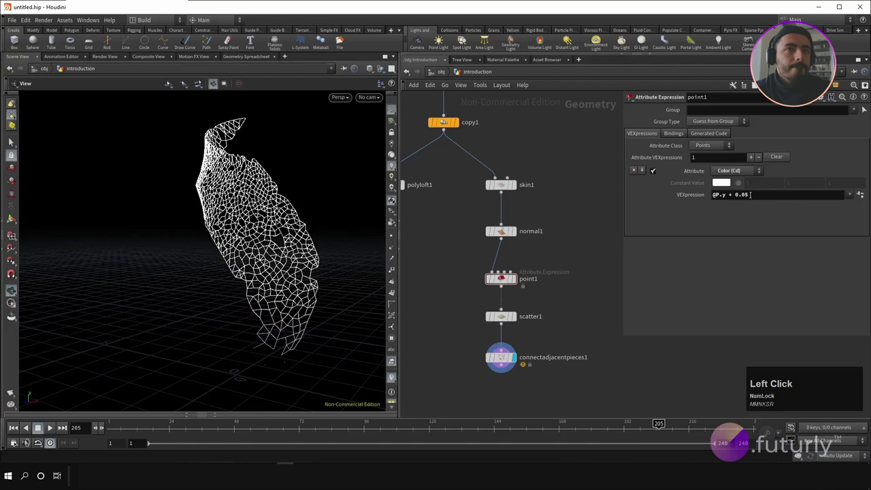
key(2)
- Raise scatter1's Force Total Count to 1500 and view the denser connected web
click(596, 262)
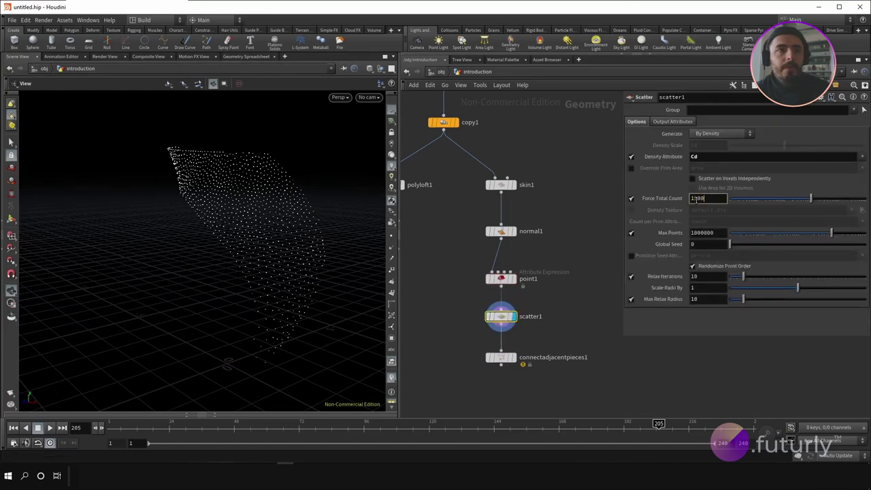
click(558, 123)
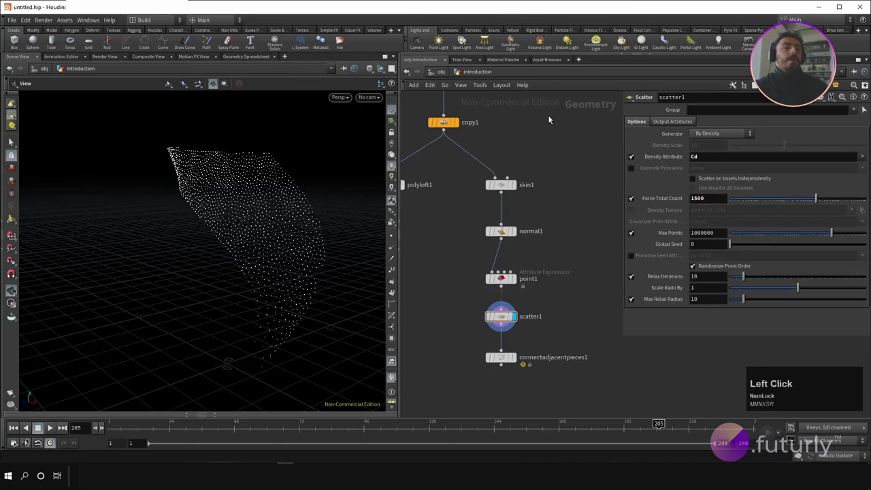
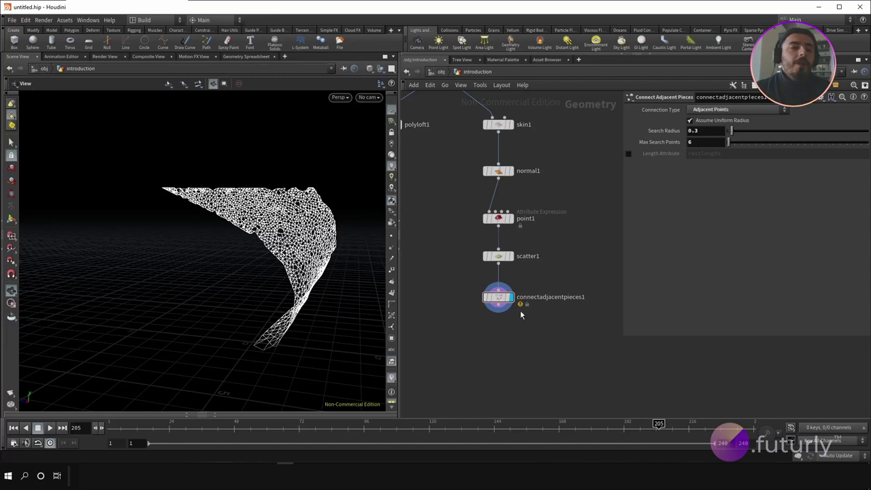
right_click(575, 386)
- Add a Group Create node below connectadjacentpieces1
text(group)
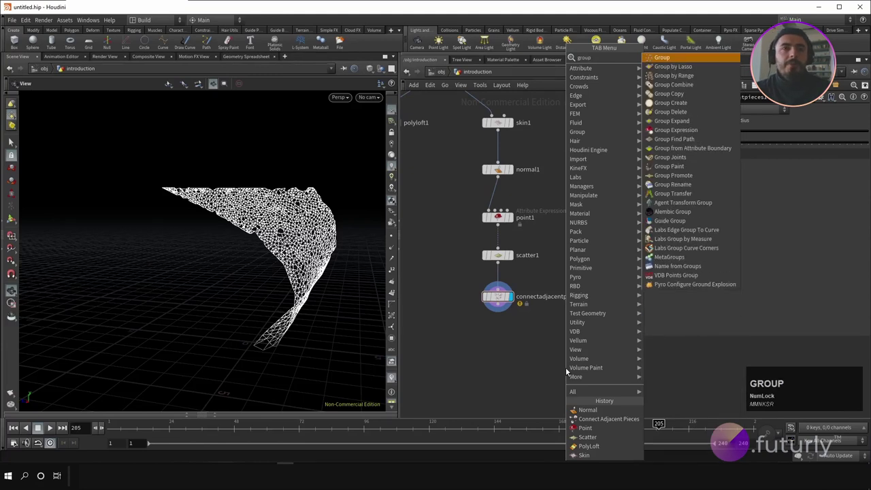
key(Return)
click(553, 360)
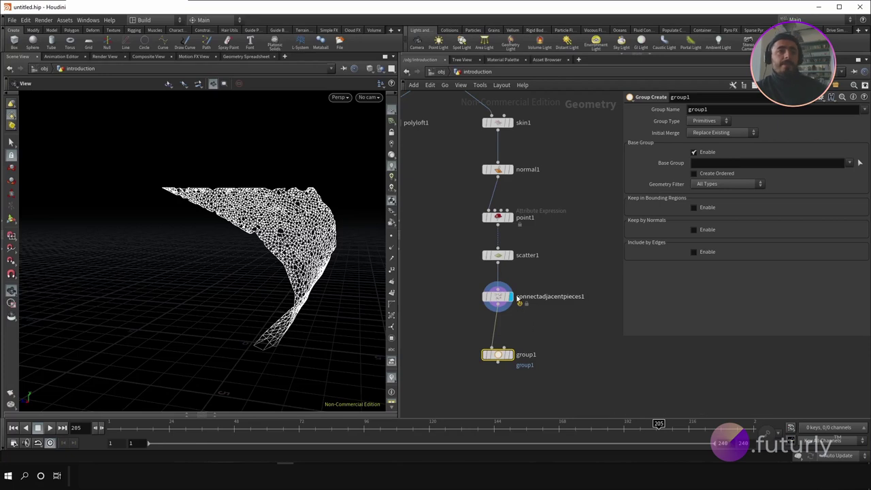
click(517, 362)
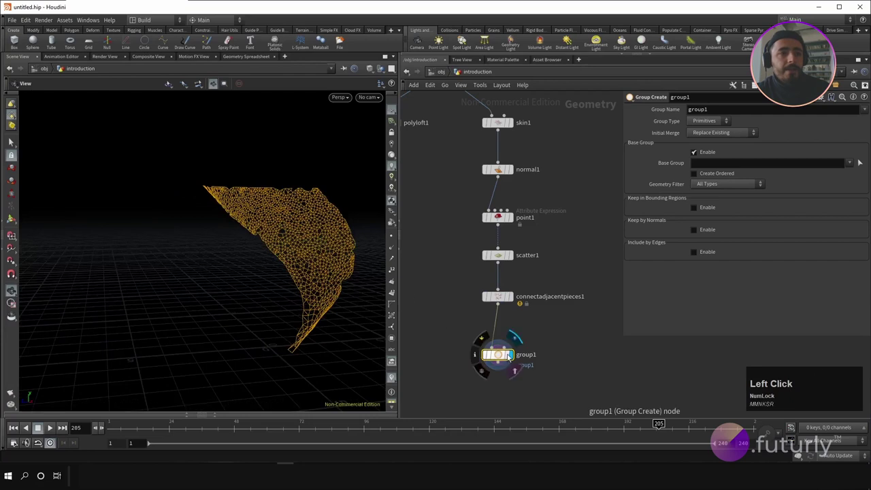
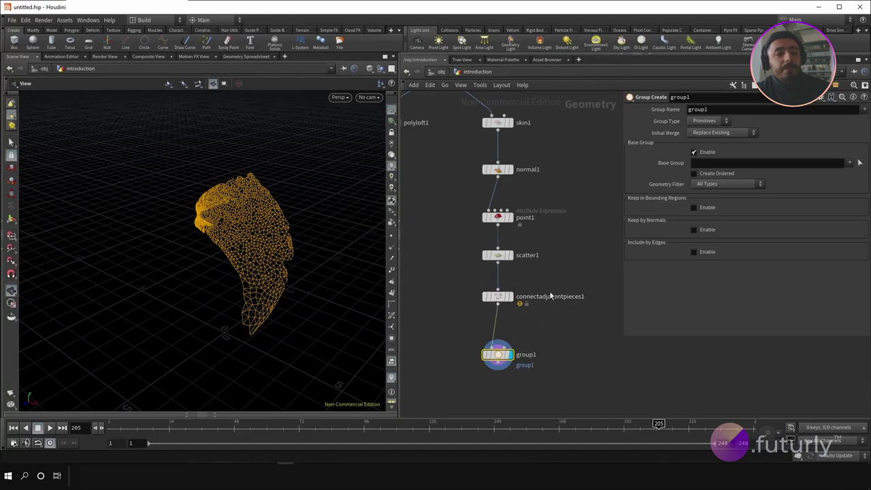
- Name the group 'selection' and set its Group Type to Points
click(632, 96)
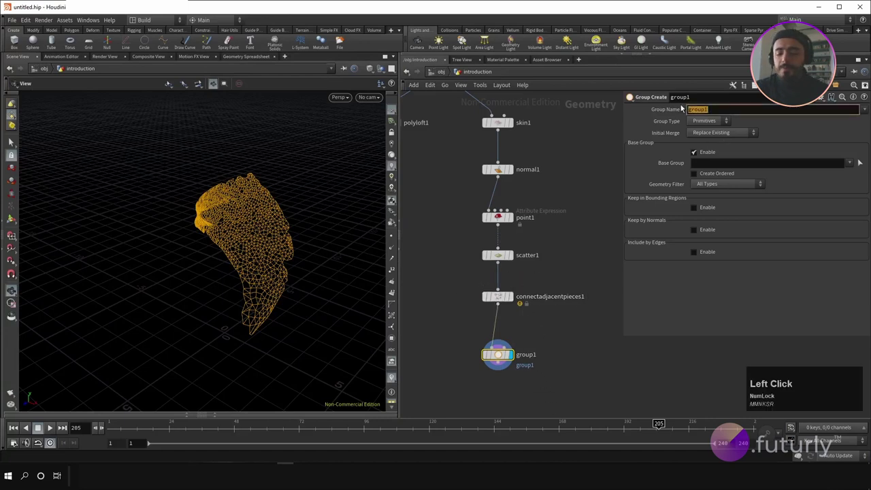
text(selection)
key(Return)
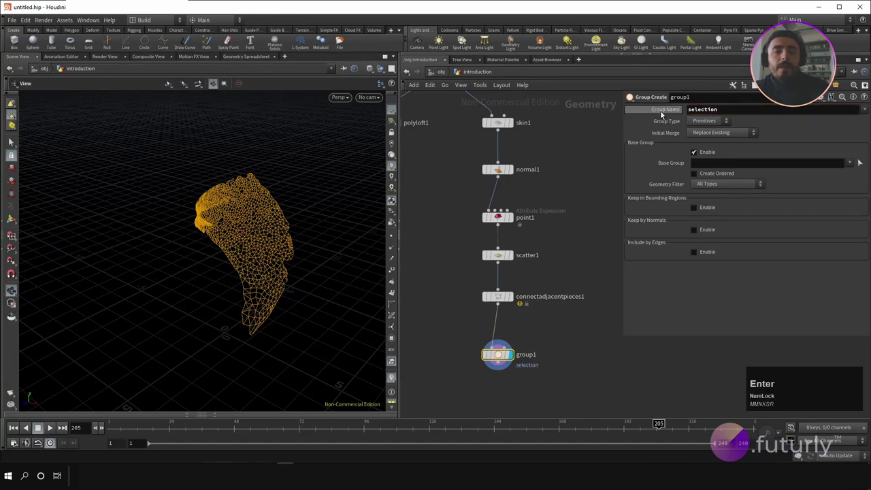
click(703, 126)
scroll(up, 3)
click(632, 97)
scroll(up, 3)
click(632, 96)
scroll(down, 3)
click(632, 97)
scroll(down, 3)
click(632, 97)
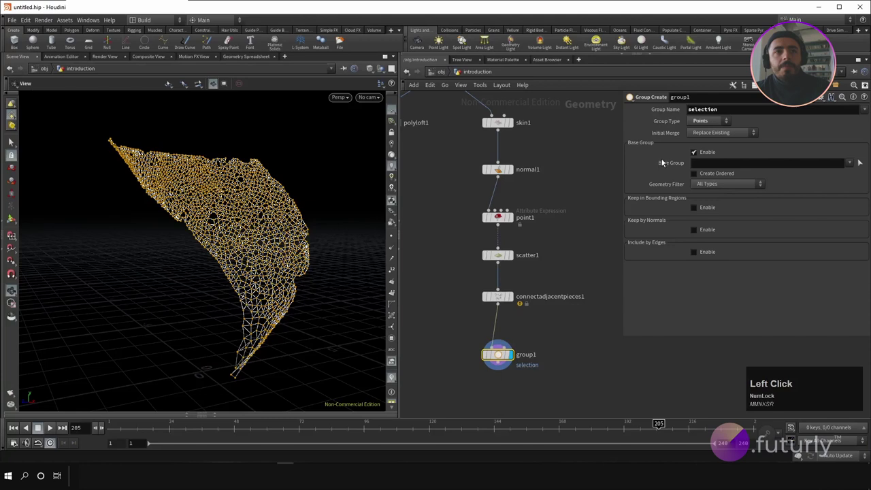
click(632, 96)
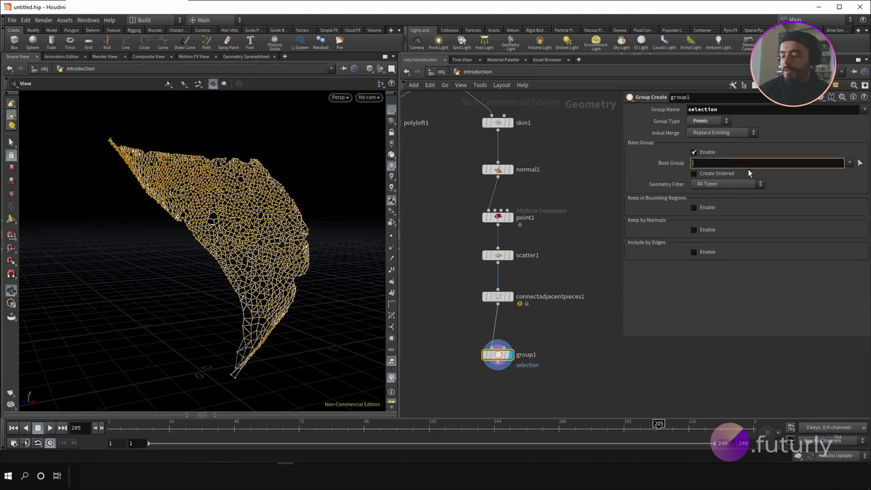
- Set the Base Group to point 0 so only that point is selected
click(560, 182)
scroll(up, 3)
click(632, 96)
scroll(down, 3)
click(632, 97)
scroll(up, 3)
click(632, 96)
scroll(down, 3)
middle_click(632, 96)
click(632, 96)
scroll(up, 3)
scroll(down, 3)
click(632, 97)
scroll(down, 3)
click(632, 97)
middle_click(632, 96)
scroll(down, 3)
scroll(up, 3)
click(632, 97)
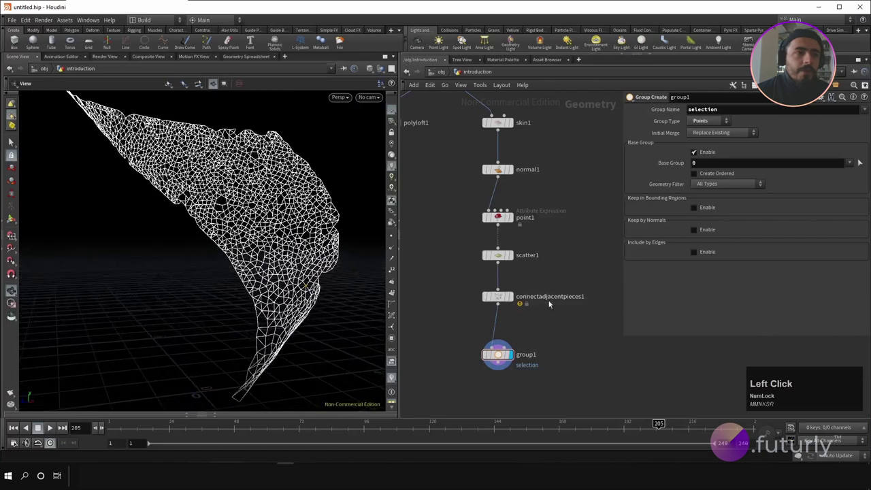
- Insert a Sort node between connectadjacentpieces1 and the group to sort points By Y
right_click(609, 273)
text(ot)
key(Return)
click(498, 325)
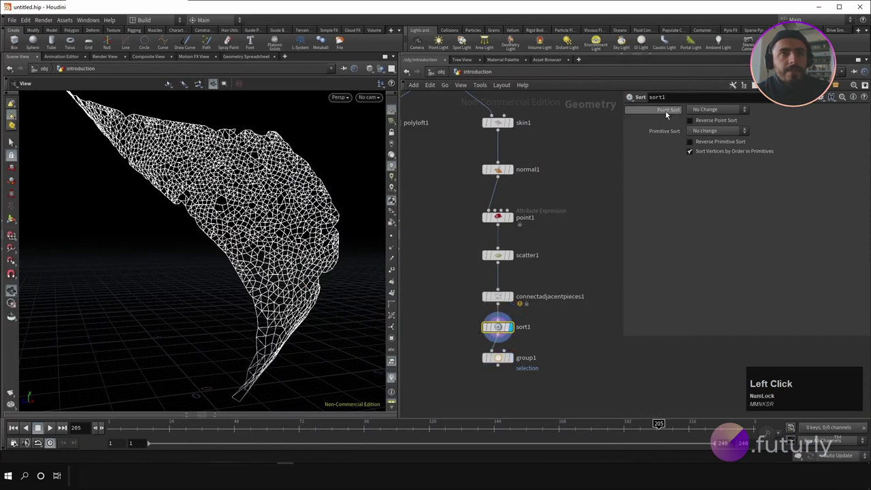
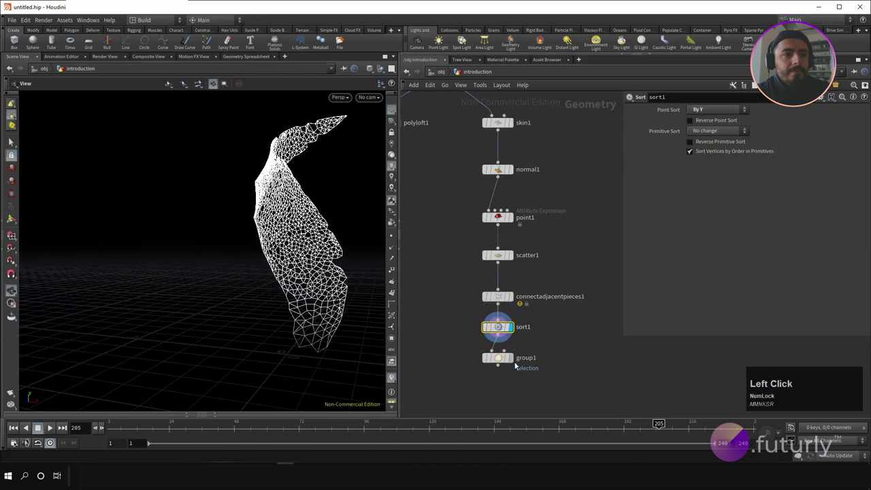
middle_click(277, 301)
scroll(up, 3)
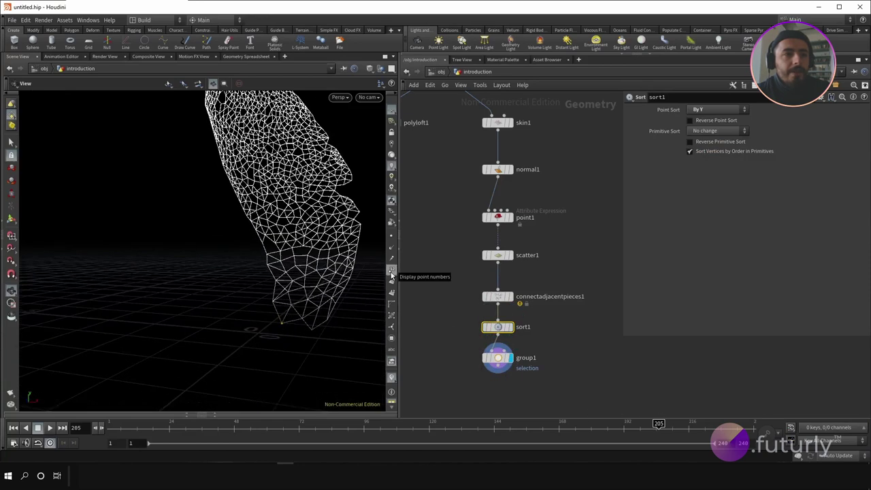
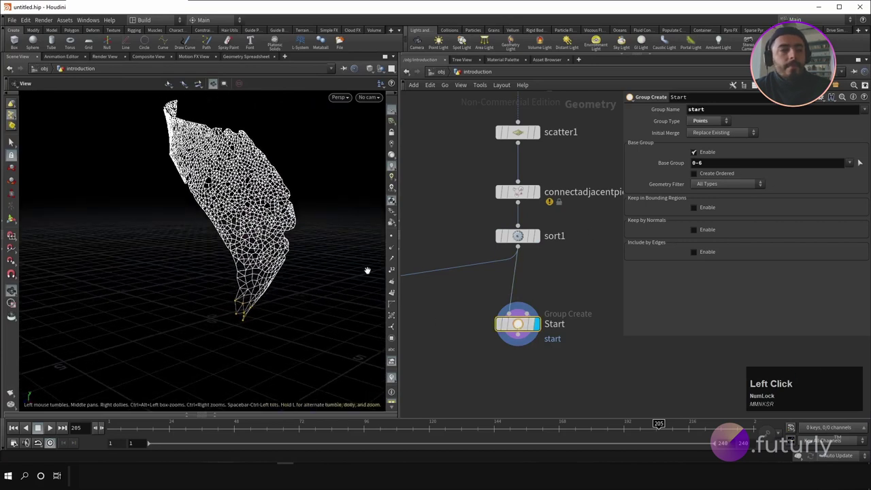
- Add a Group by Range node below Start
right_click(552, 366)
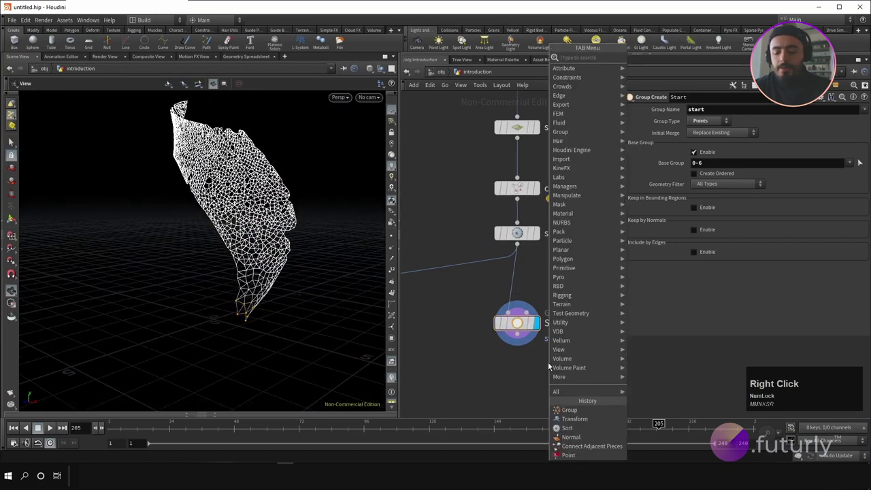
text(grou)
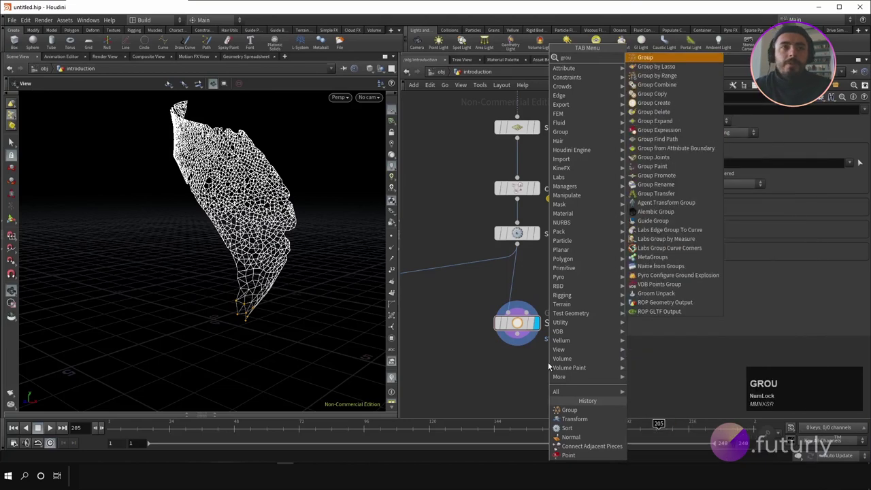
text(GROU)
key(space)
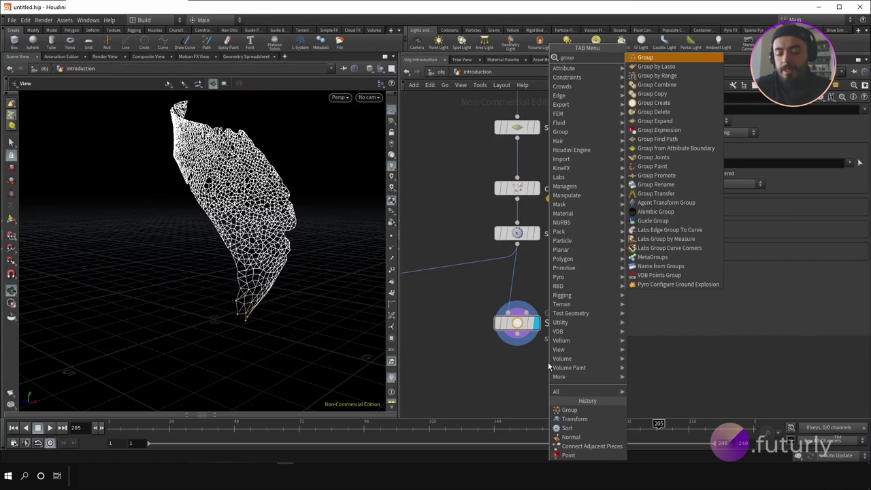
text(by)
key(space)
key(Down)
key(Return)
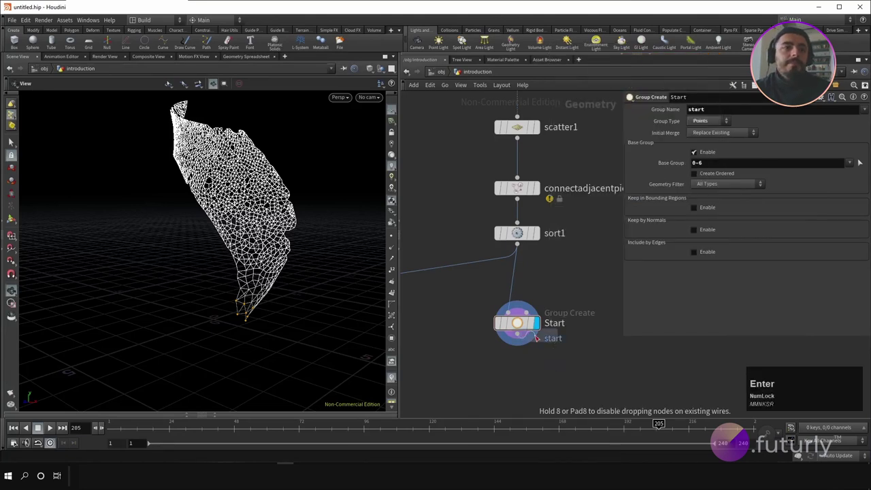
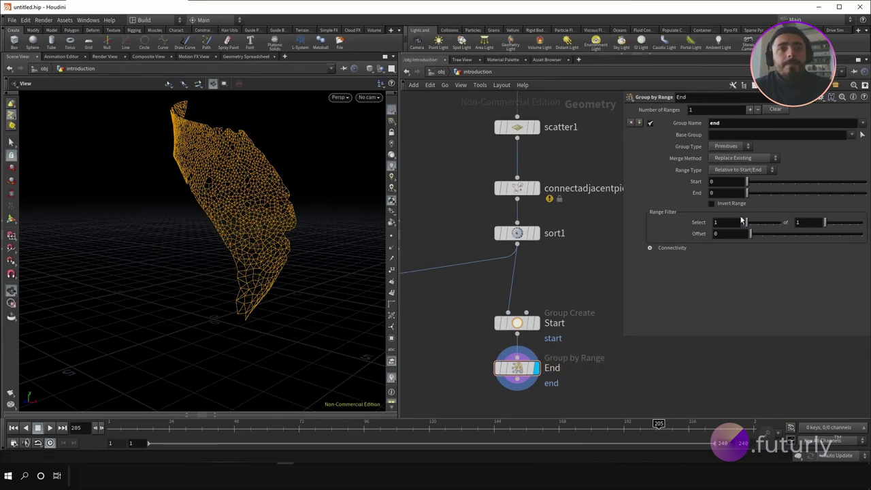
- Make the end group hold Points, selecting 1 of every 2 in its range
click(733, 152)
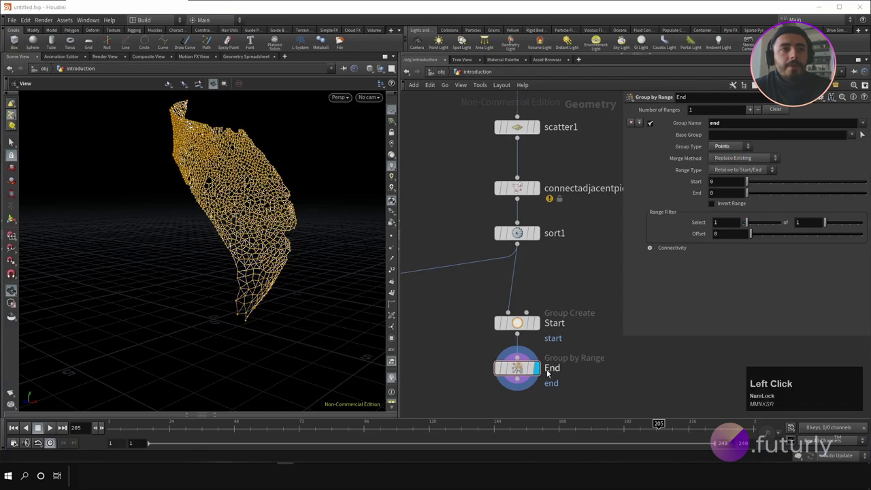
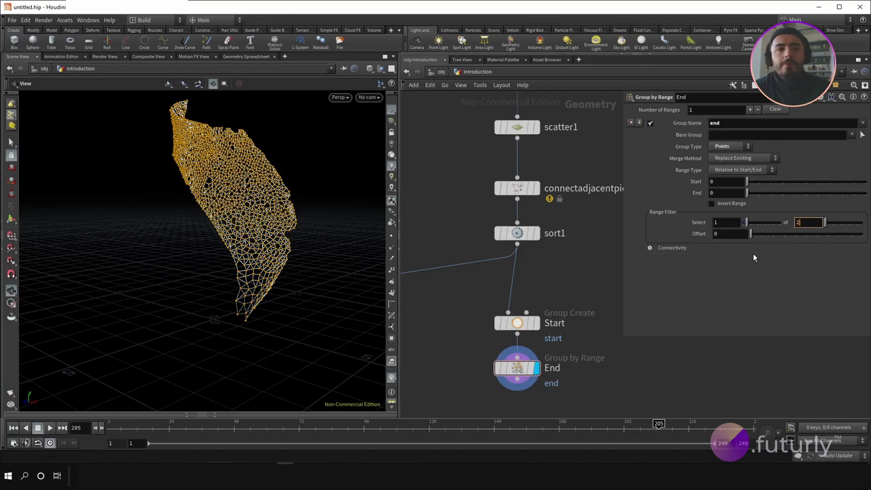
click(687, 364)
scroll(down, 3)
scroll(up, 3)
right_click(547, 380)
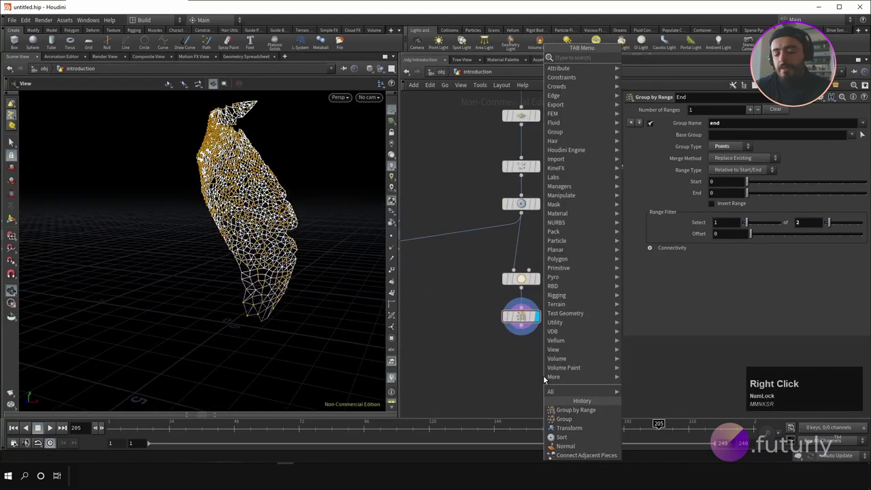
- Add a Find Shortest Path node below End and display its result
text(ffindshp)
key(Return)
click(524, 362)
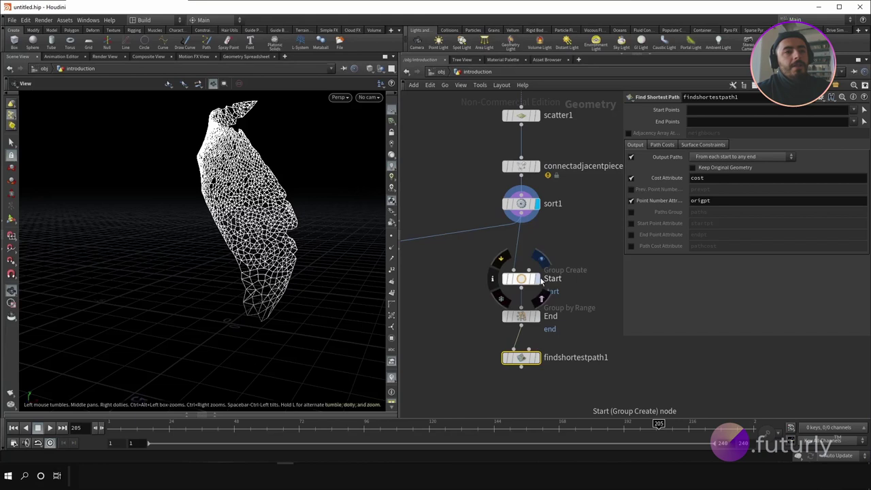
click(543, 281)
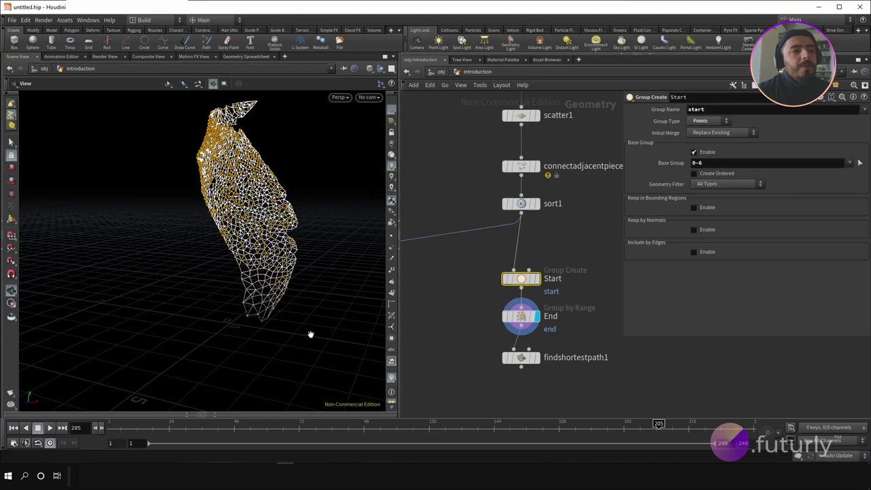
click(526, 359)
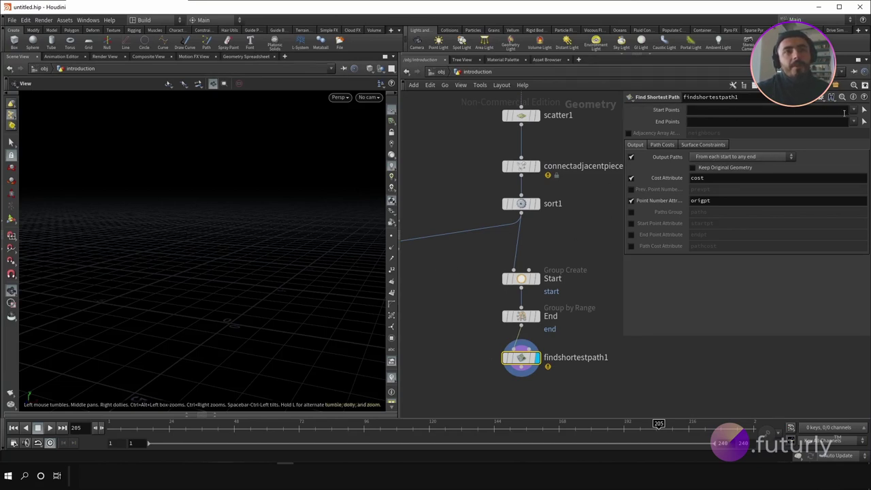
- Set Start Points to the 'start' group and End Points to the 'end' group
click(858, 116)
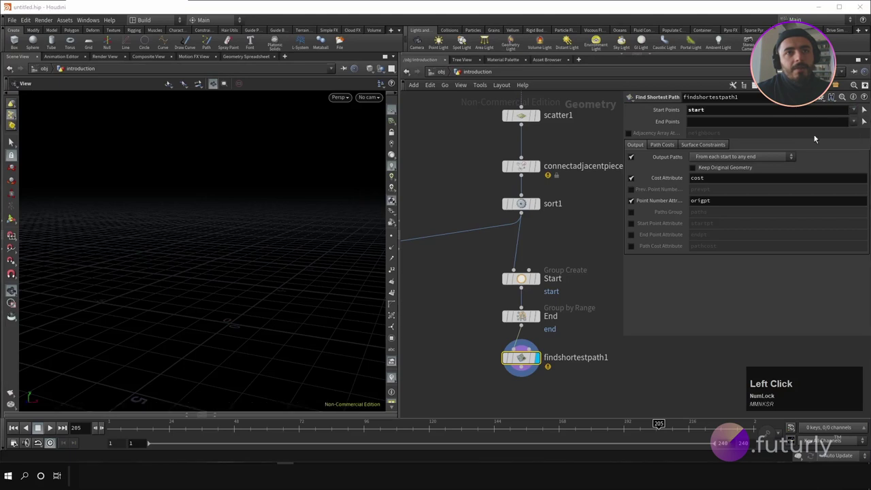
click(855, 122)
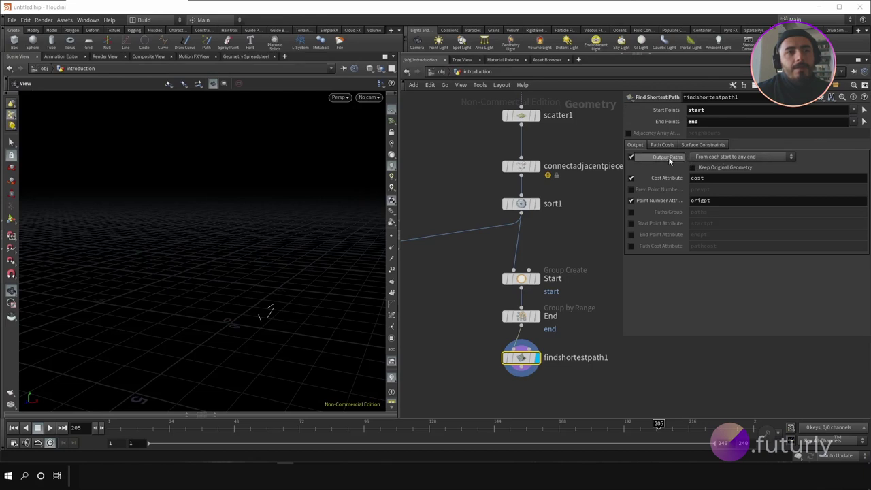
- Set Output Paths to 'From any start to each end' for a branching web
click(726, 162)
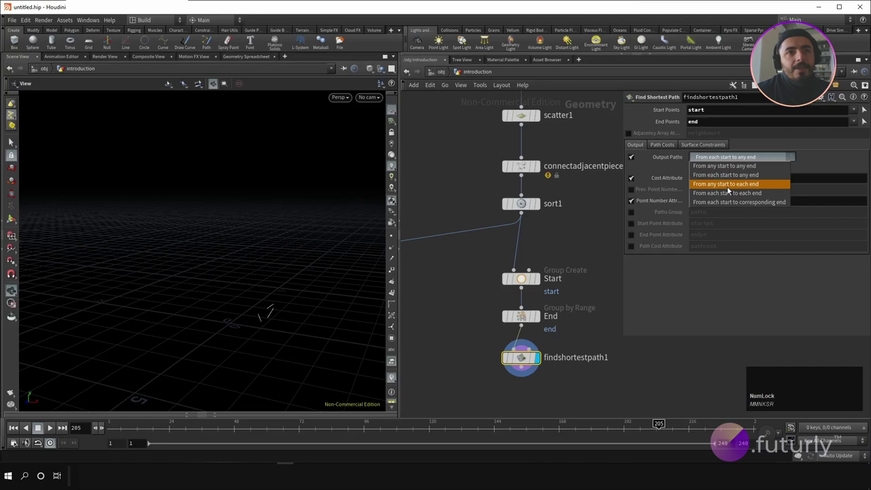
click(729, 190)
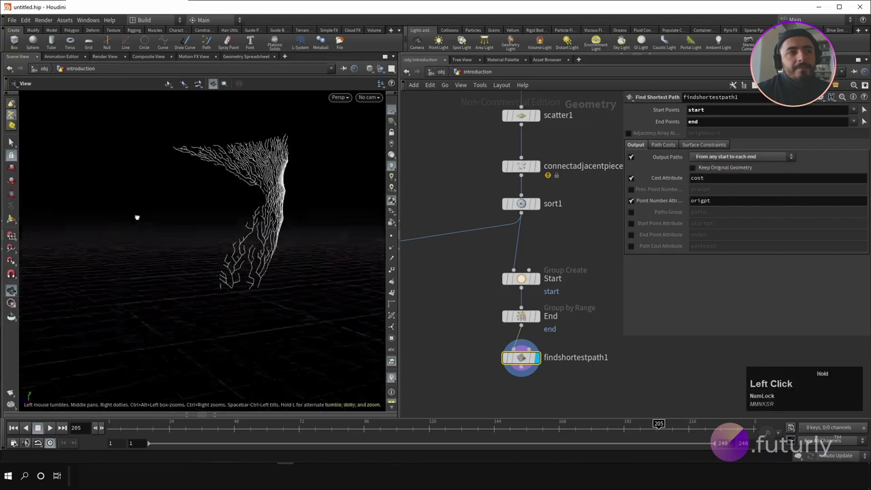
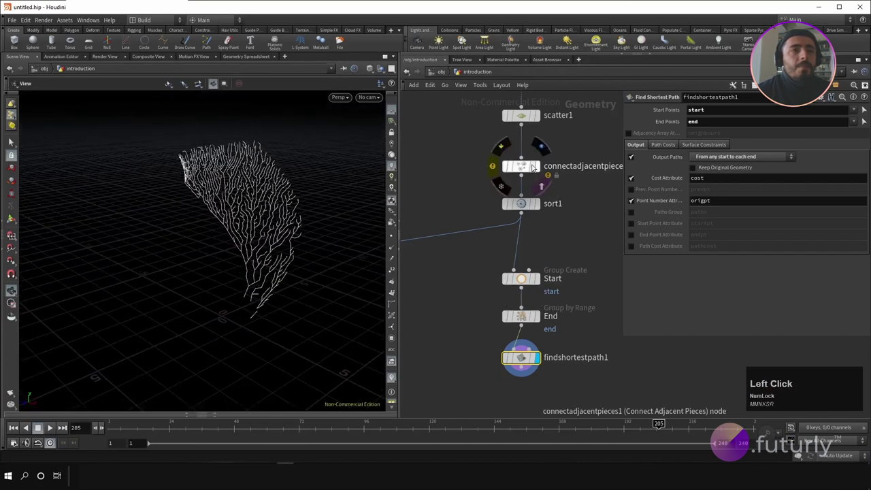
click(529, 174)
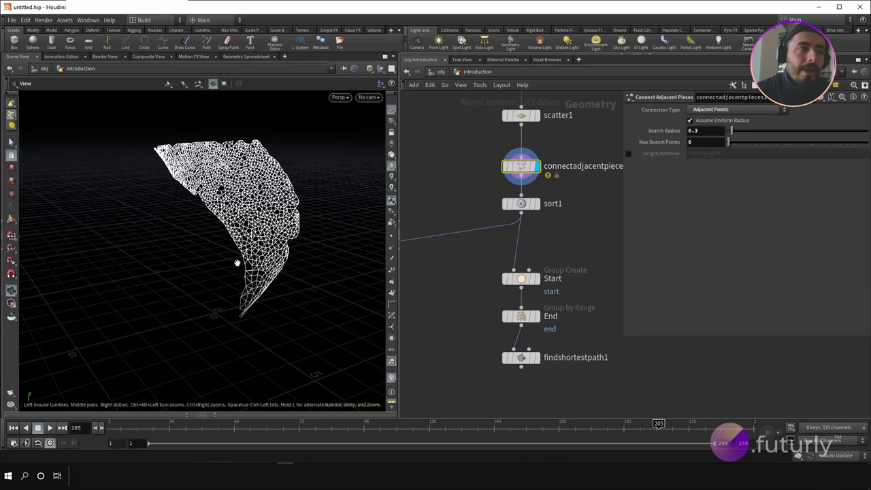
scroll(up, 3)
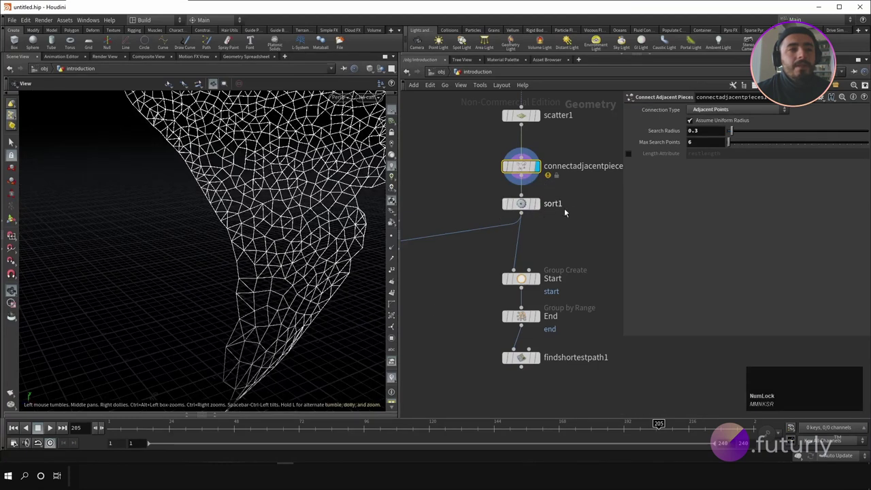
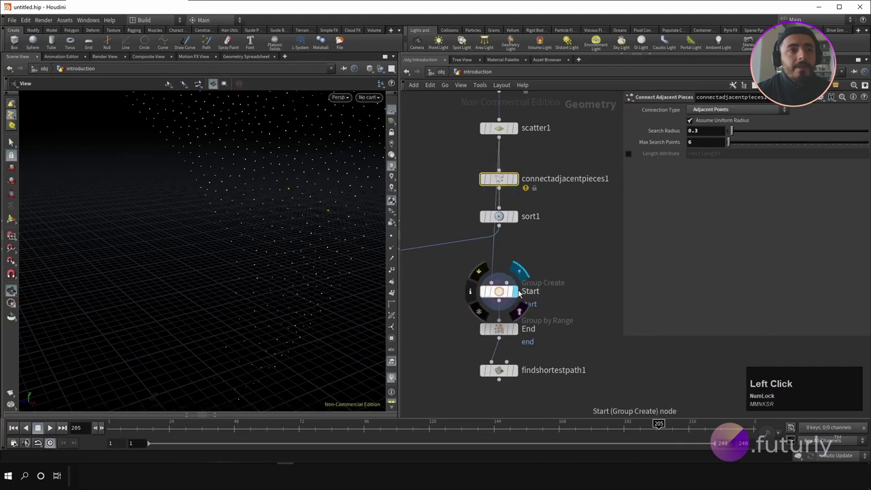
scroll(down, 3)
click(276, 306)
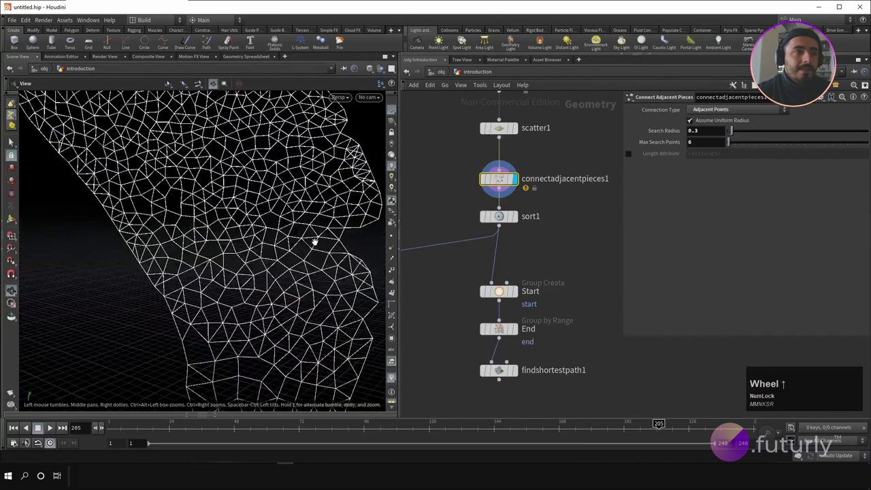
scroll(down, 3)
click(522, 375)
scroll(down, 3)
click(296, 257)
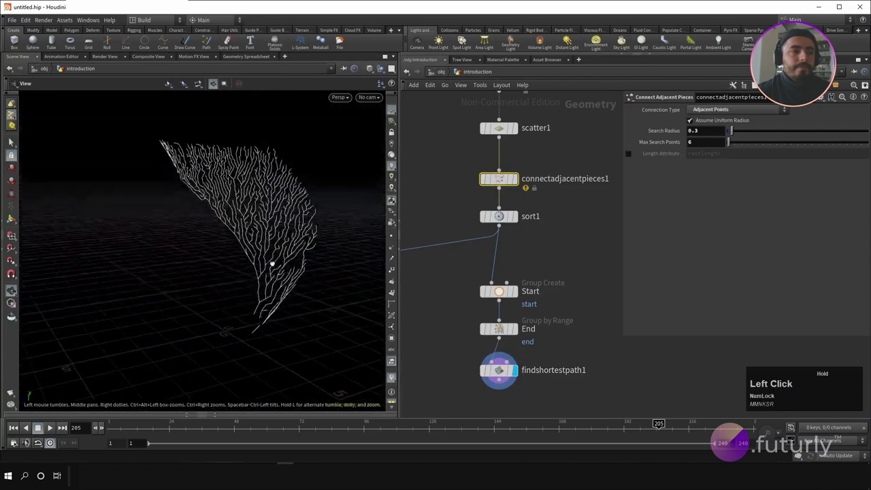
scroll(down, 3)
- Add a Resample node below findshortestpath1 to resample the path lines
scroll(up, 3)
right_click(537, 354)
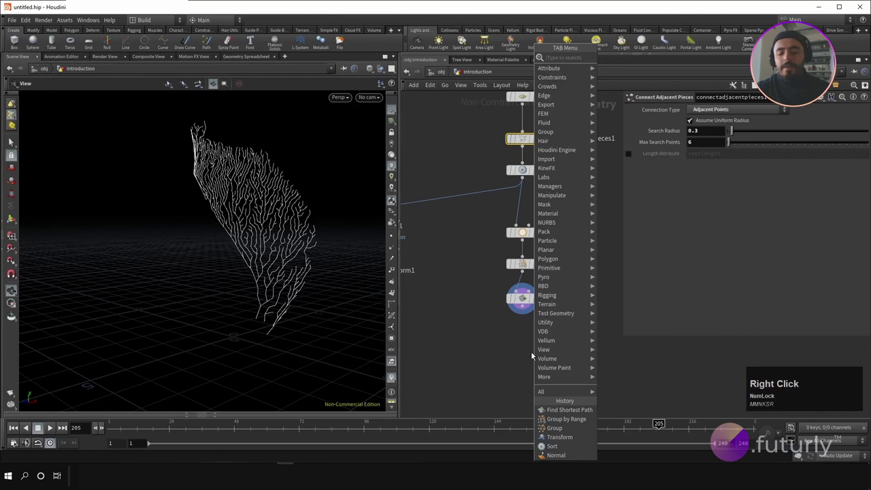
text(rres)
key(Return)
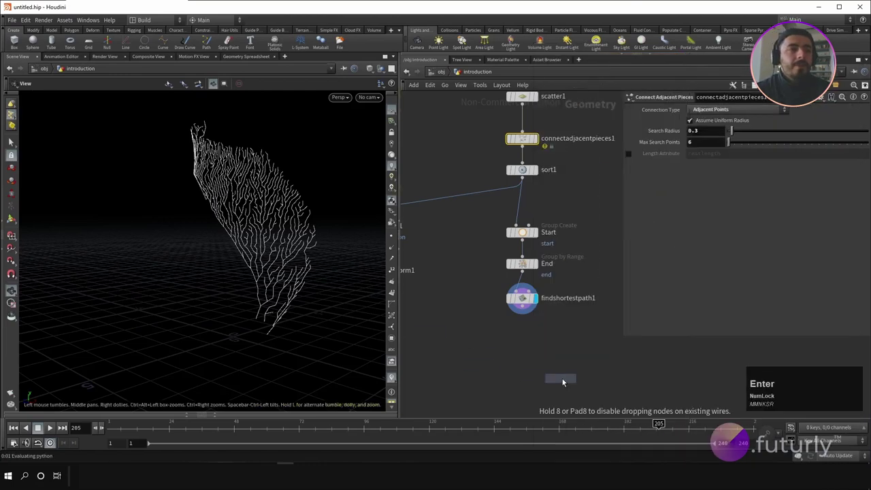
click(521, 346)
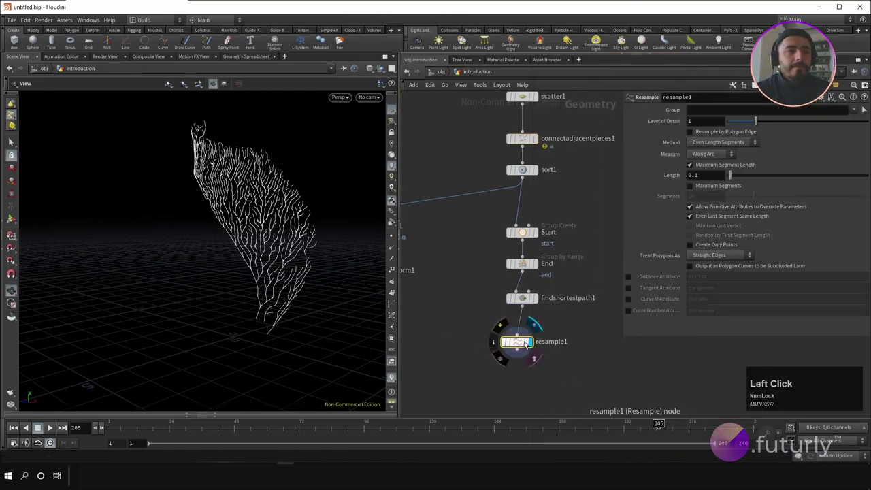
scroll(up, 3)
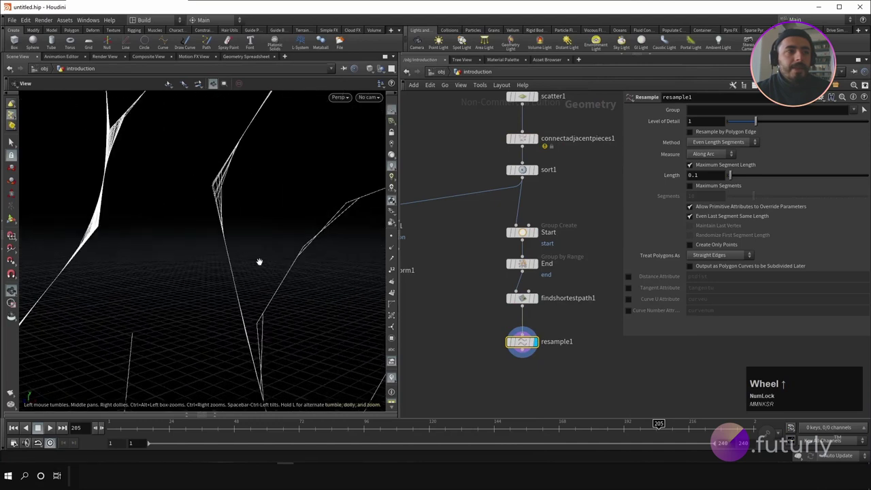
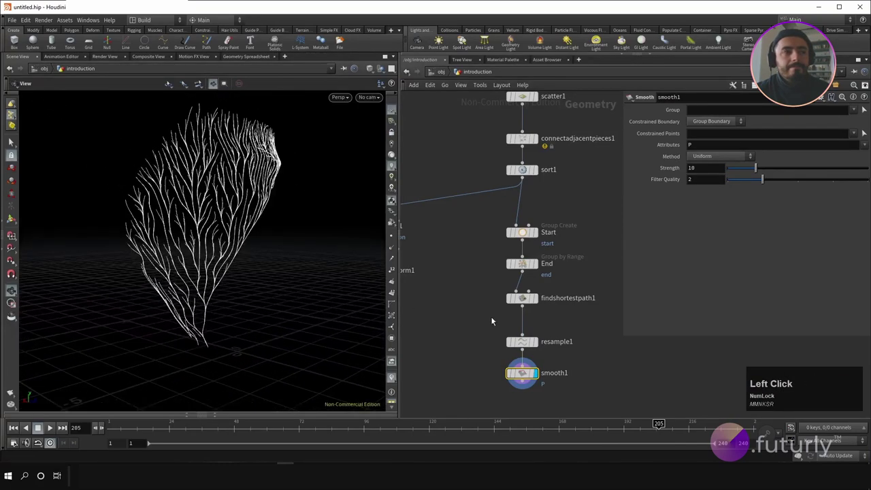
middle_click(591, 374)
scroll(down, 3)
- Navigate the network back up to circle1 at the top and select it
middle_click(600, 313)
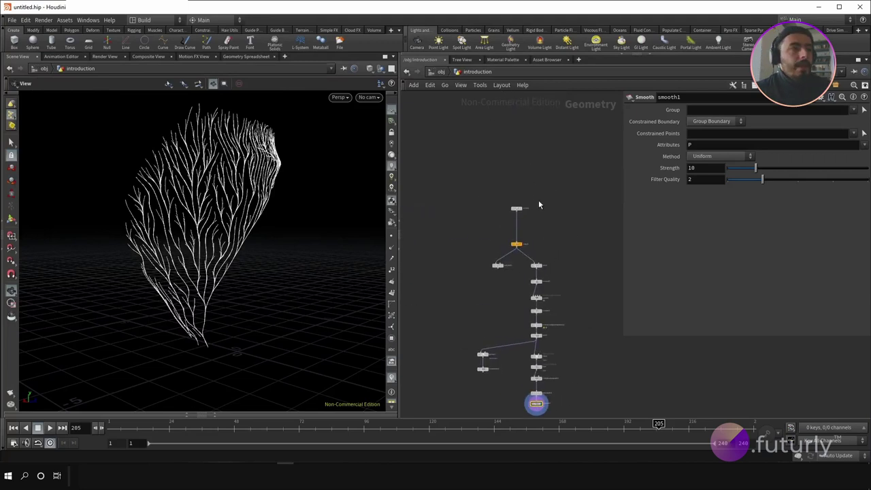
scroll(up, 3)
click(515, 207)
scroll(up, 3)
click(563, 192)
scroll(down, 3)
scroll(up, 3)
scroll(down, 3)
scroll(up, 3)
click(502, 224)
scroll(down, 3)
middle_click(590, 294)
scroll(up, 3)
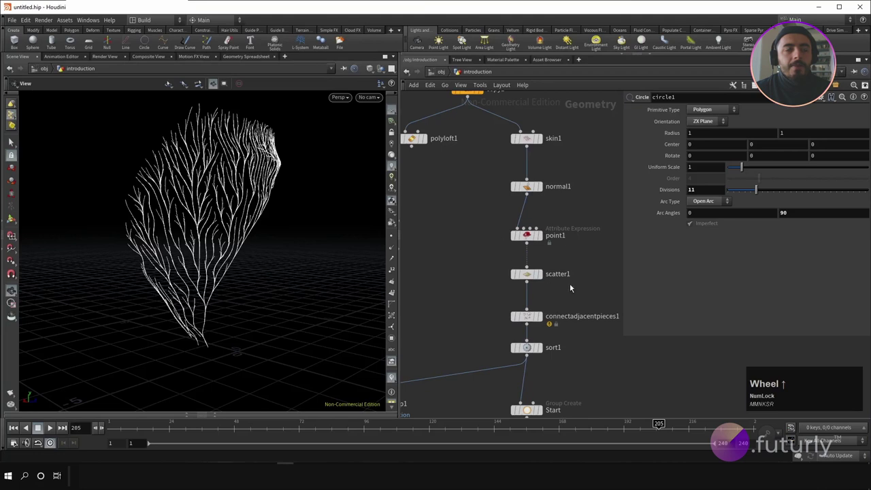
middle_click(579, 304)
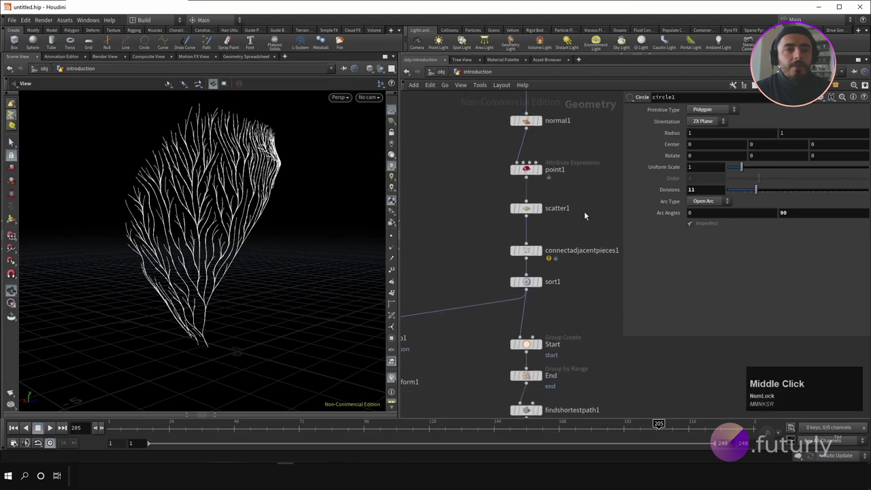
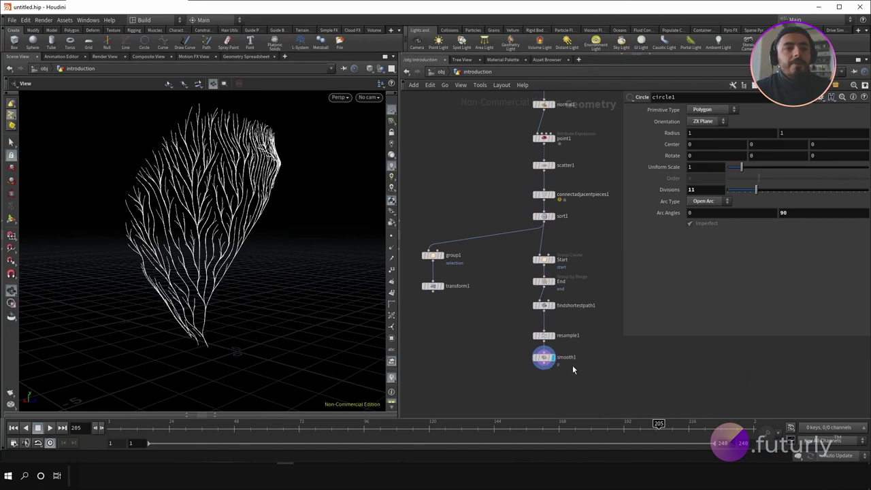
scroll(down, 3)
scroll(up, 3)
click(543, 120)
scroll(down, 3)
middle_click(614, 386)
click(545, 339)
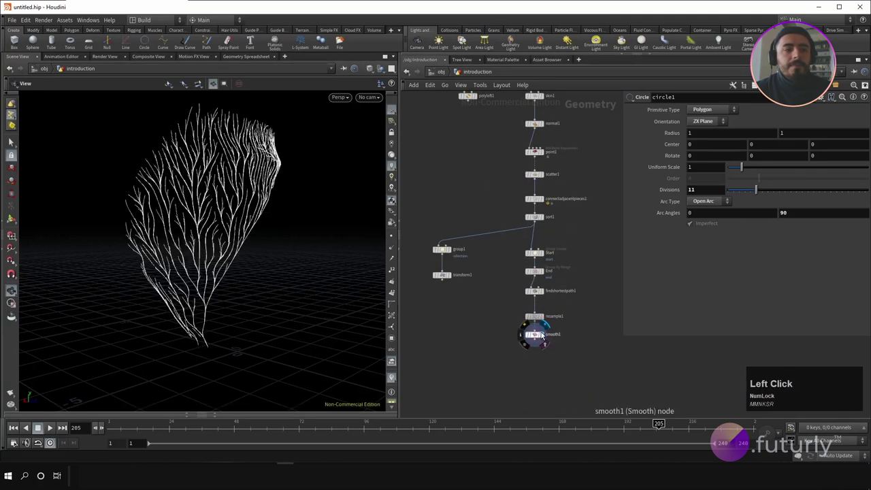
middle_click(602, 271)
scroll(down, 3)
middle_click(578, 173)
scroll(up, 3)
click(533, 158)
- Add Curve and Grid nodes beside circle1 and display the grid's output
right_click(584, 163)
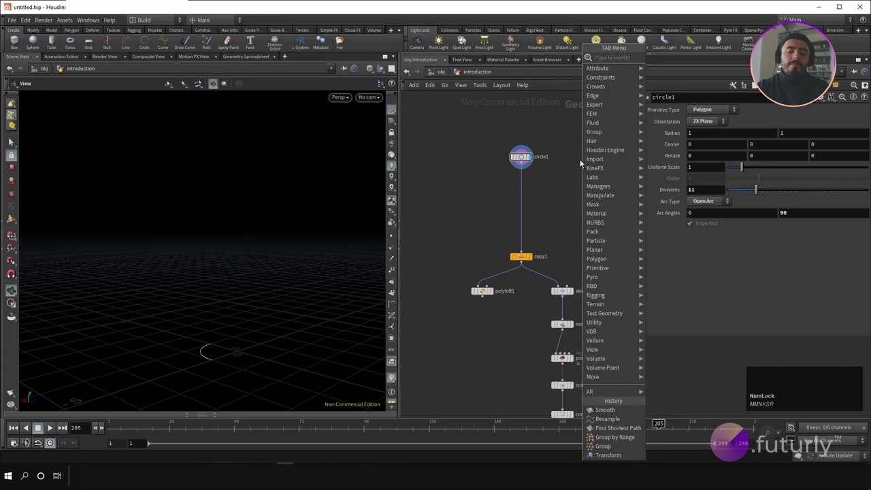
right_click(580, 157)
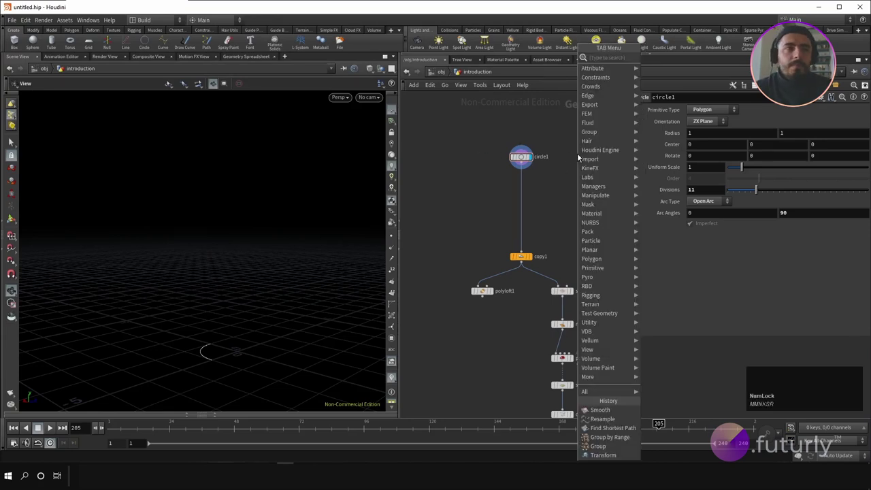
text(curve)
key(Return)
click(585, 161)
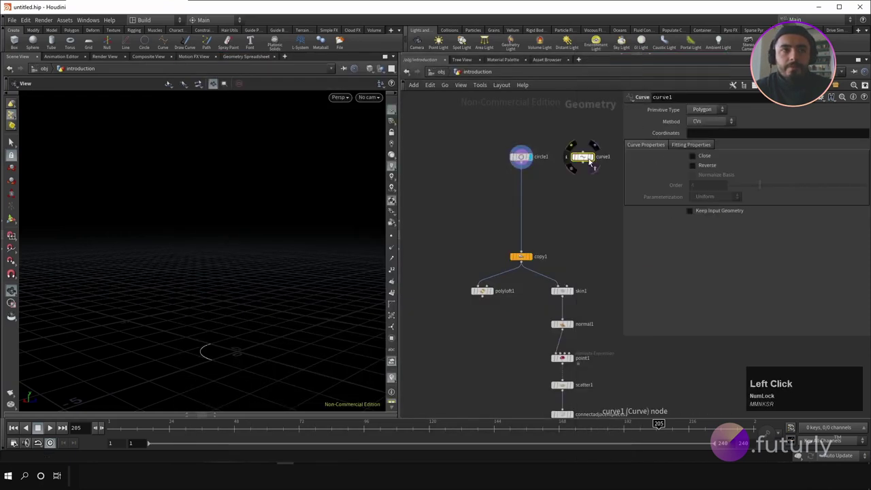
right_click(583, 186)
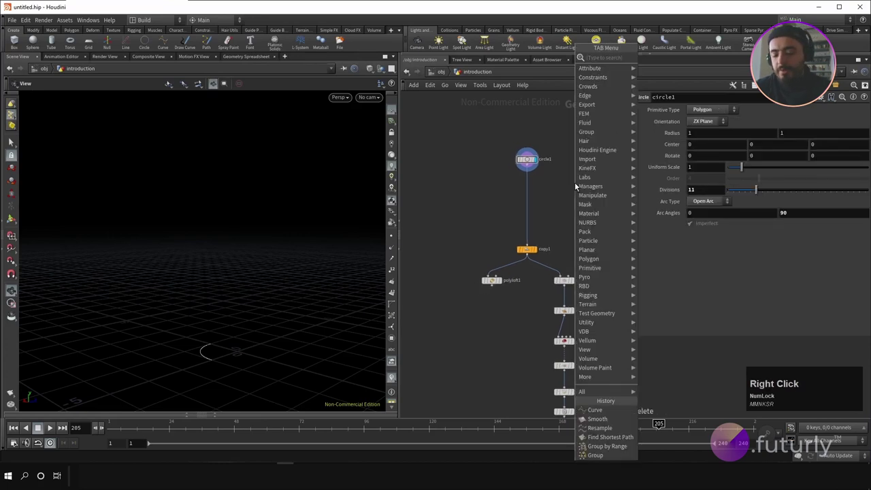
text(grid)
key(Return)
click(596, 161)
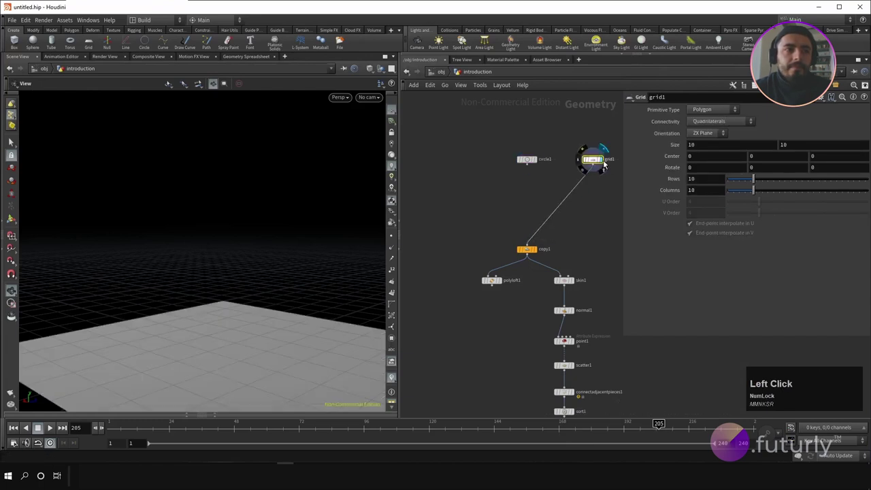
scroll(down, 3)
click(229, 230)
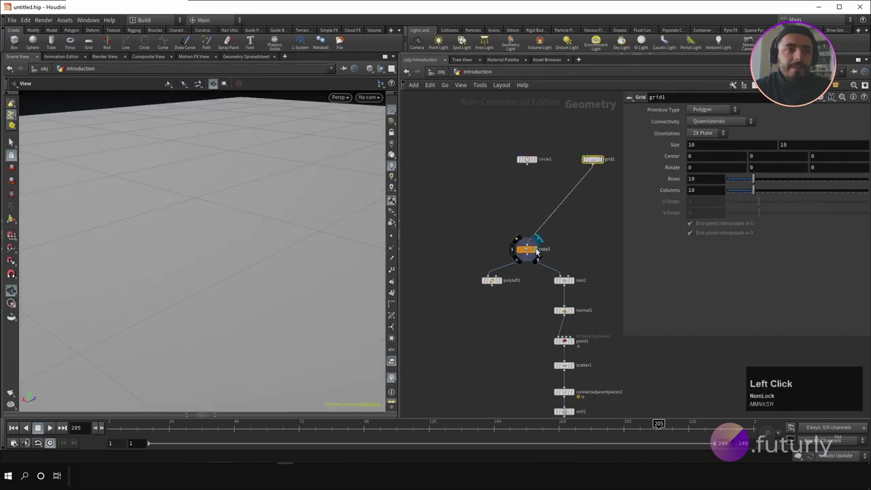
scroll(down, 3)
click(271, 234)
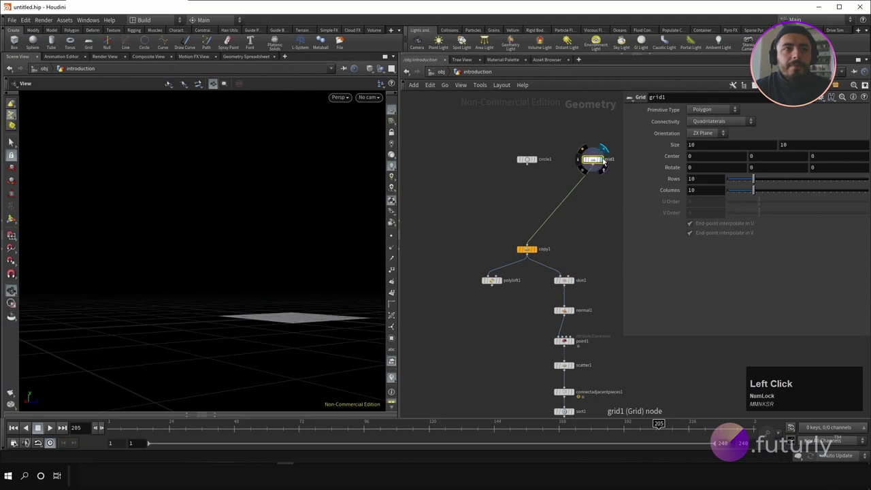
- Shrink the grid Size to 5 with 2 rows and 2 columns and display it
scroll(up, 3)
middle_click(670, 153)
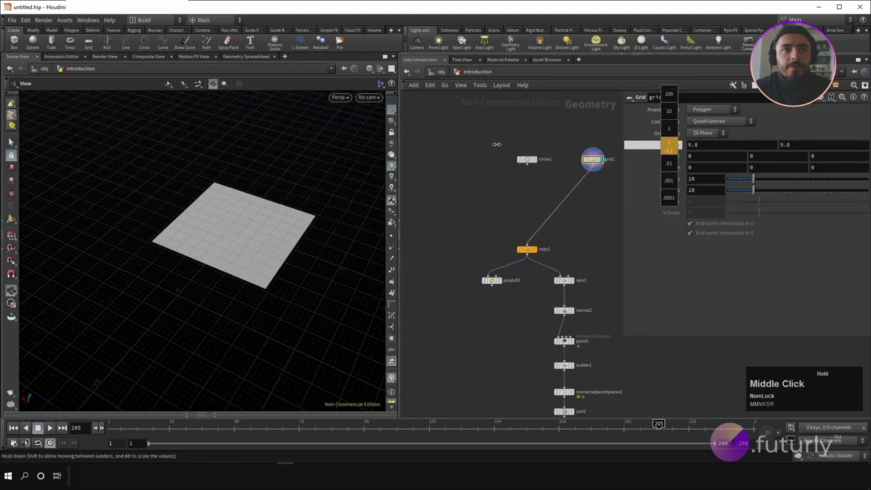
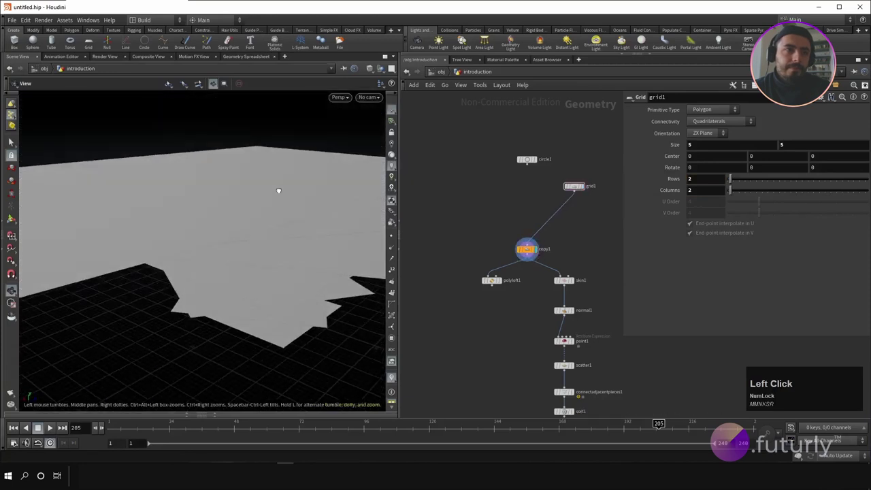
scroll(down, 3)
click(579, 189)
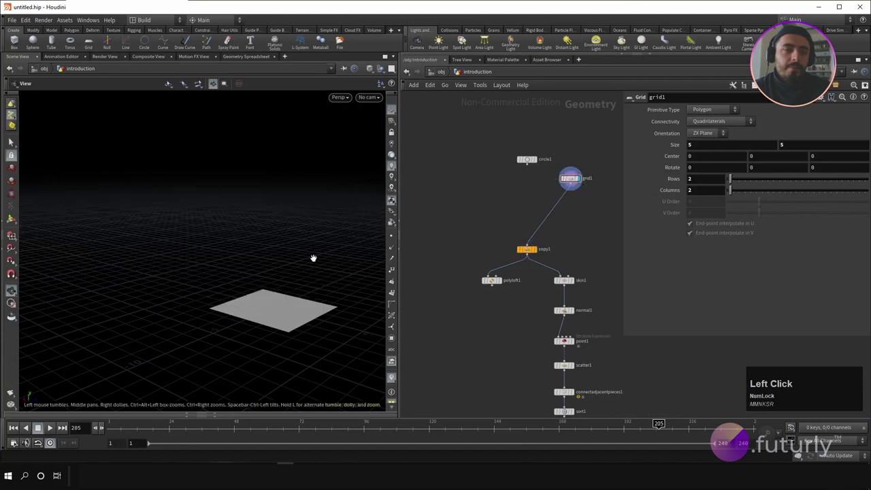
scroll(up, 3)
click(585, 210)
- Add an Ends node under grid1 set to Open, turning the grid into an outline curve
right_click(585, 210)
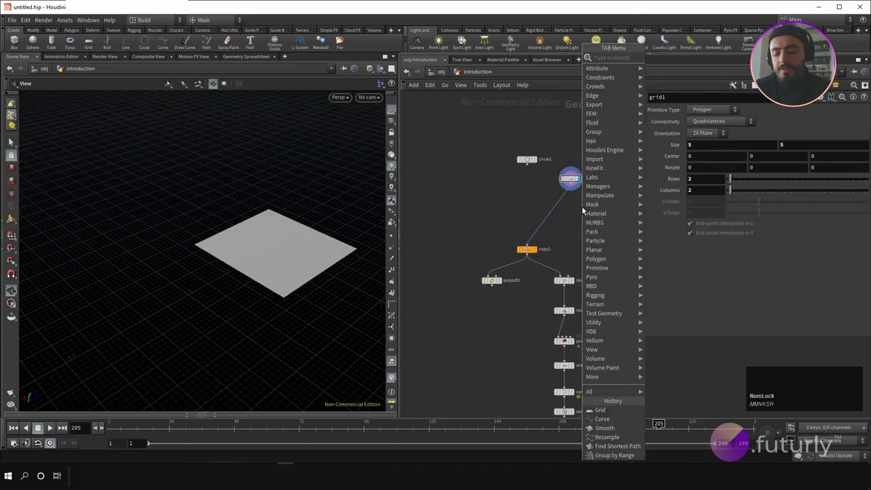
text(eend)
key(Return)
click(575, 216)
scroll(up, 3)
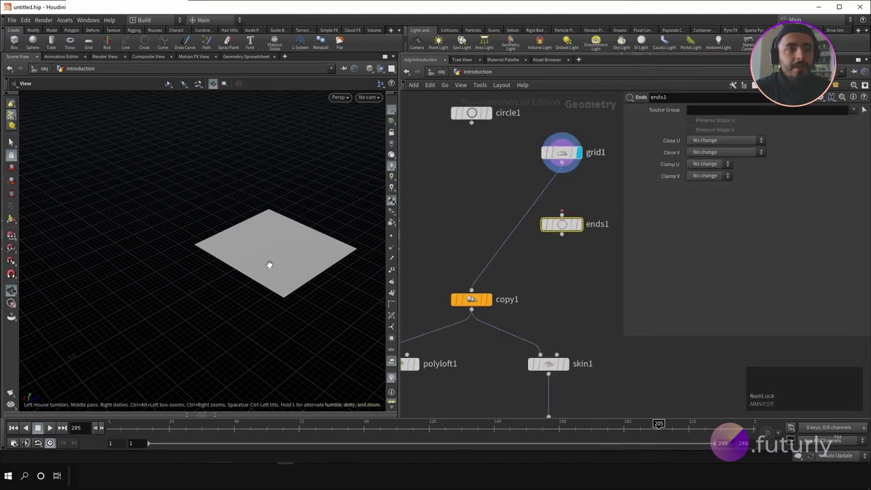
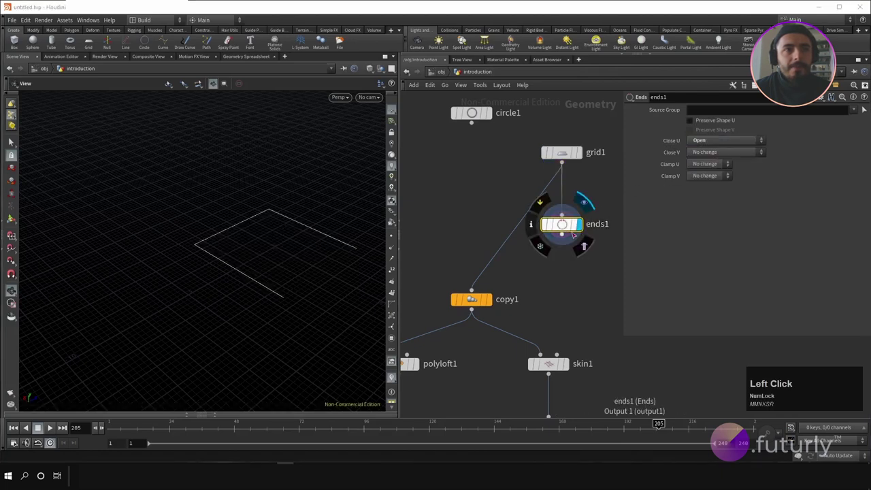
middle_click(311, 242)
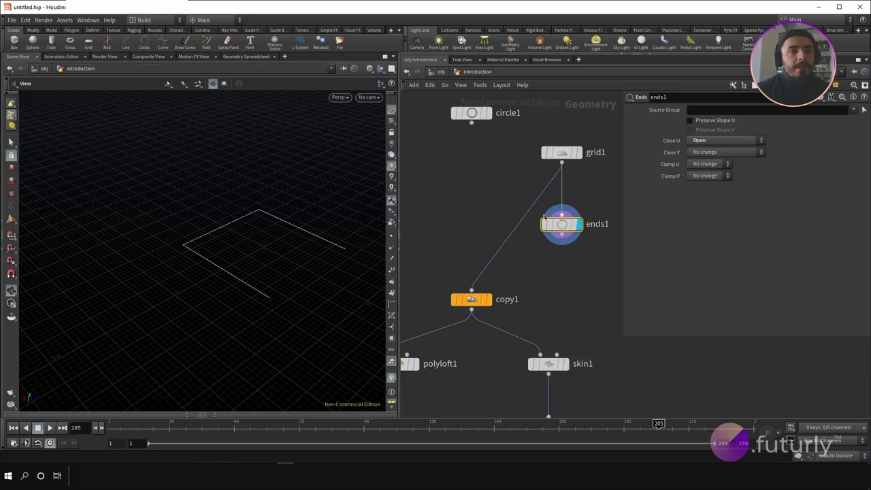
click(581, 159)
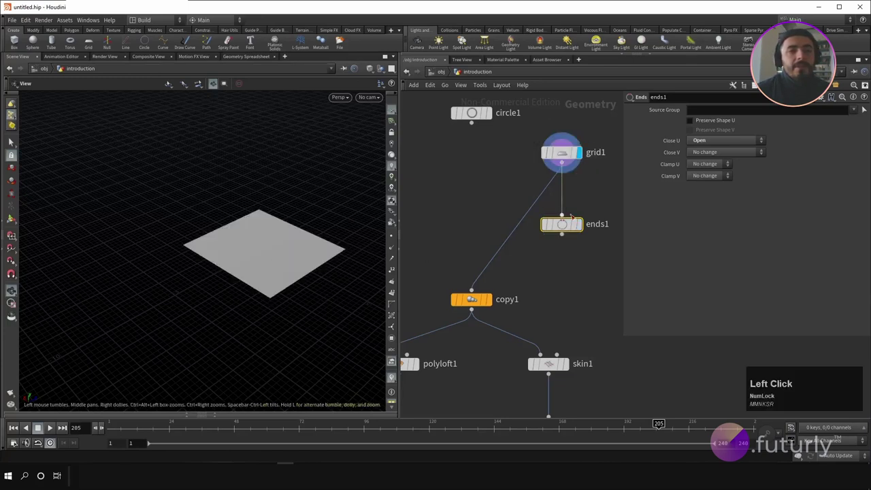
click(584, 232)
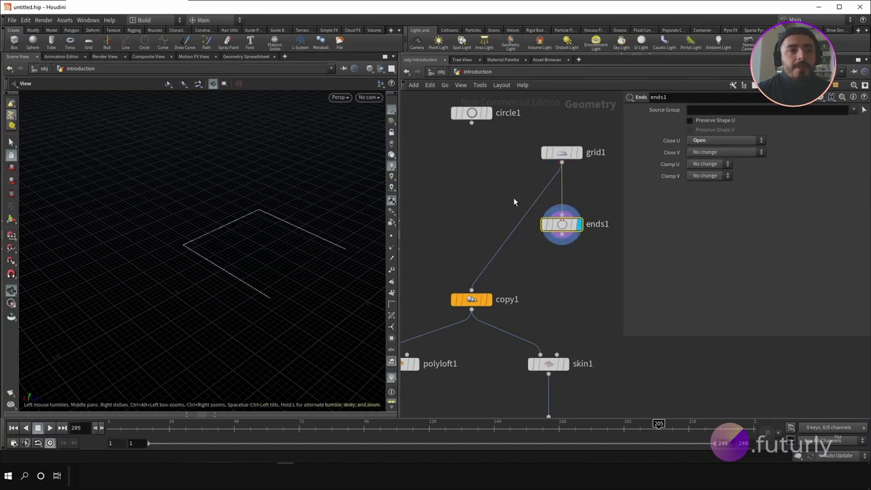
- Wire ends1 into copy1 and check the skin1 and normal1 results downstream
click(587, 157)
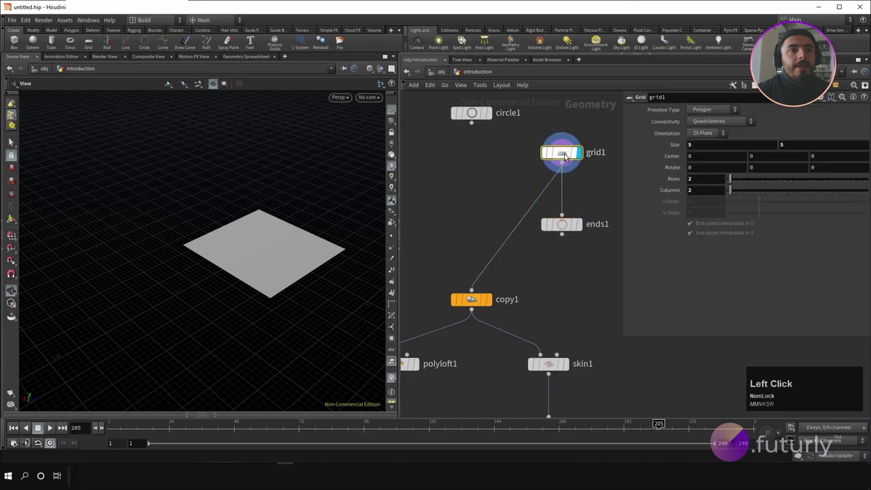
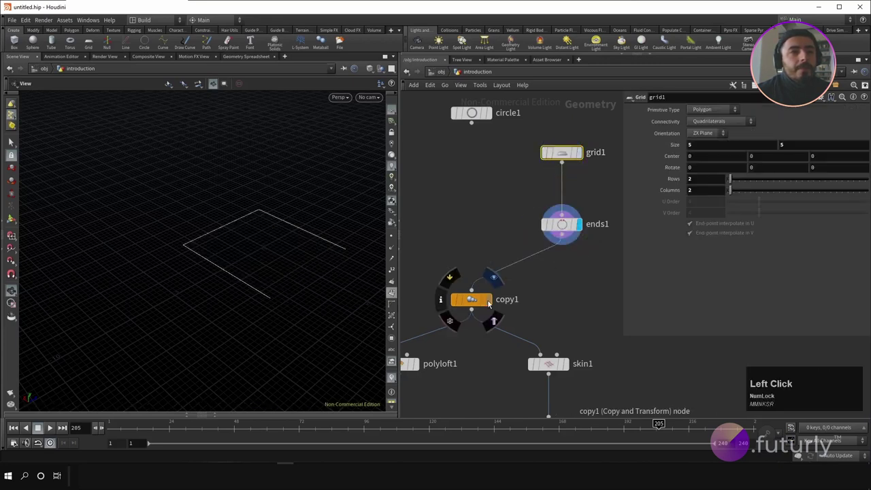
scroll(down, 3)
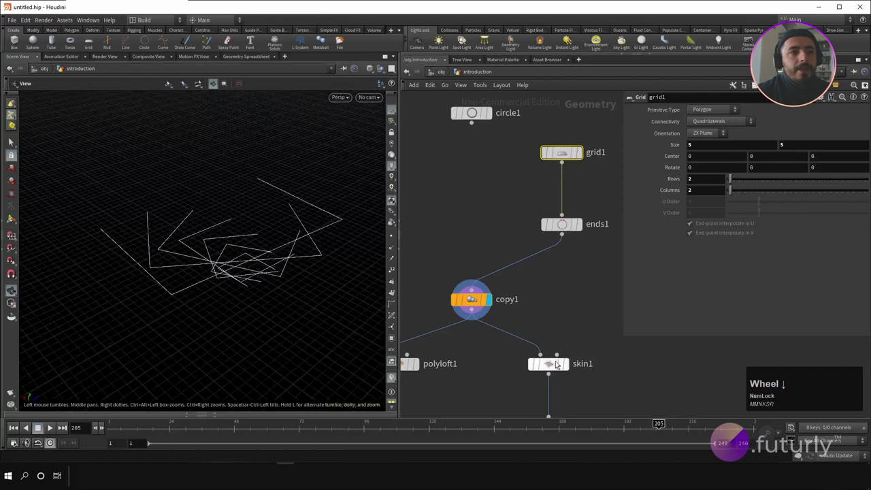
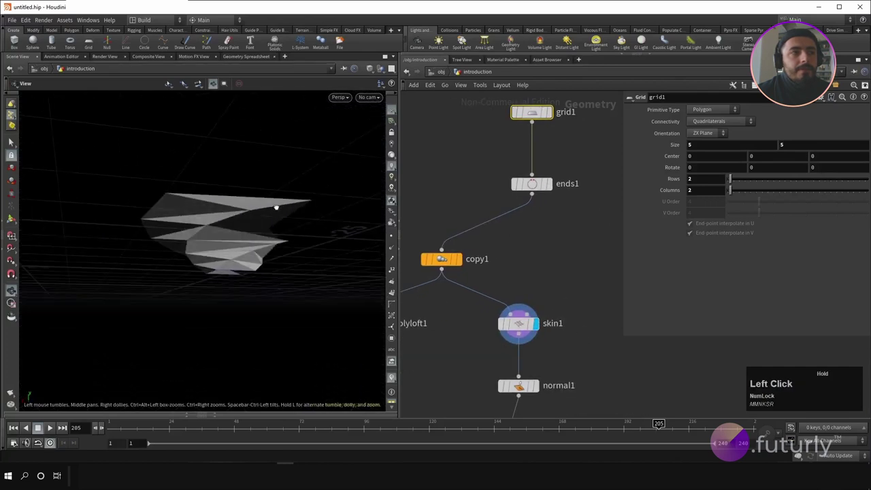
scroll(down, 3)
click(517, 242)
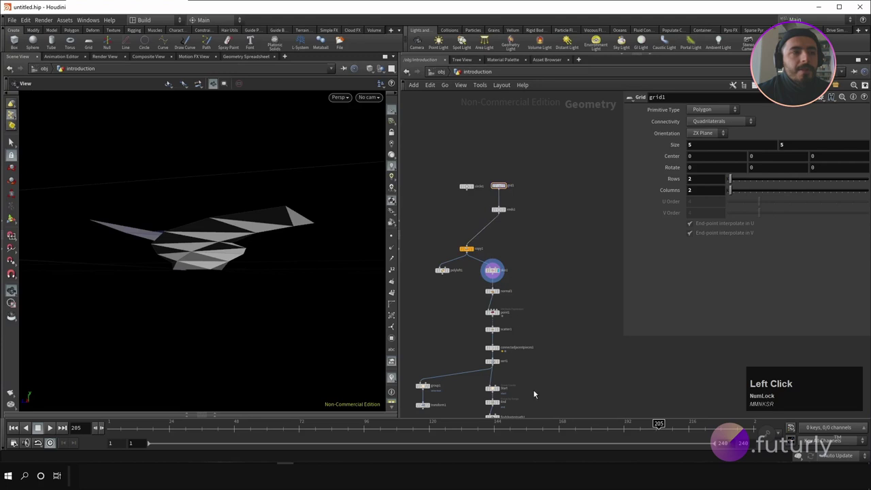
middle_click(528, 397)
scroll(up, 3)
click(495, 366)
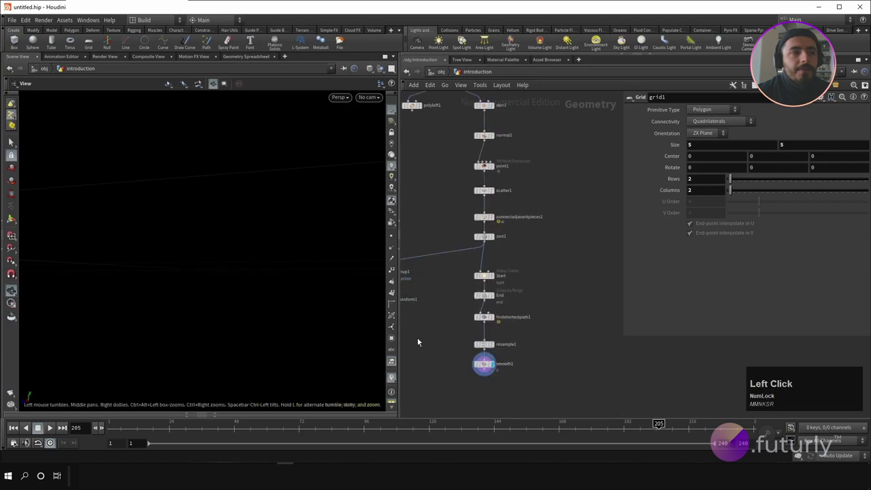
scroll(up, 3)
click(503, 284)
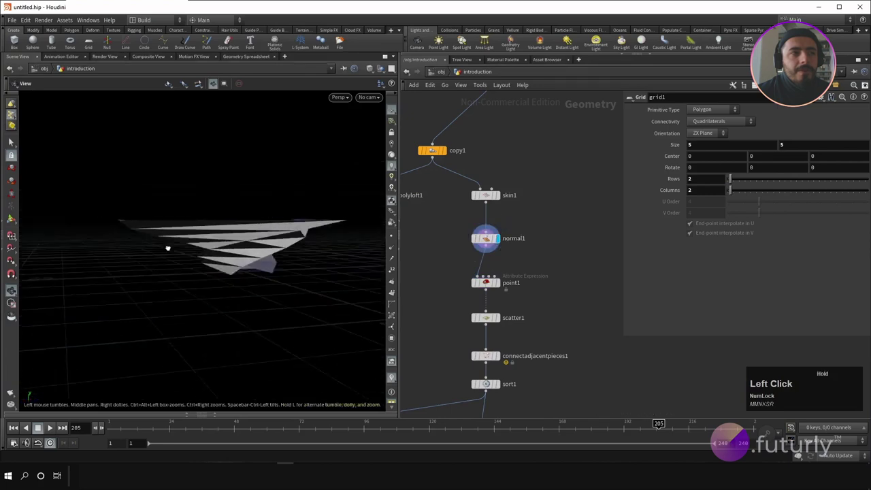
middle_click(537, 203)
- Drop a Subdivide node between ends1 and copy1 and display scatter1 to check the smoother outline
right_click(545, 224)
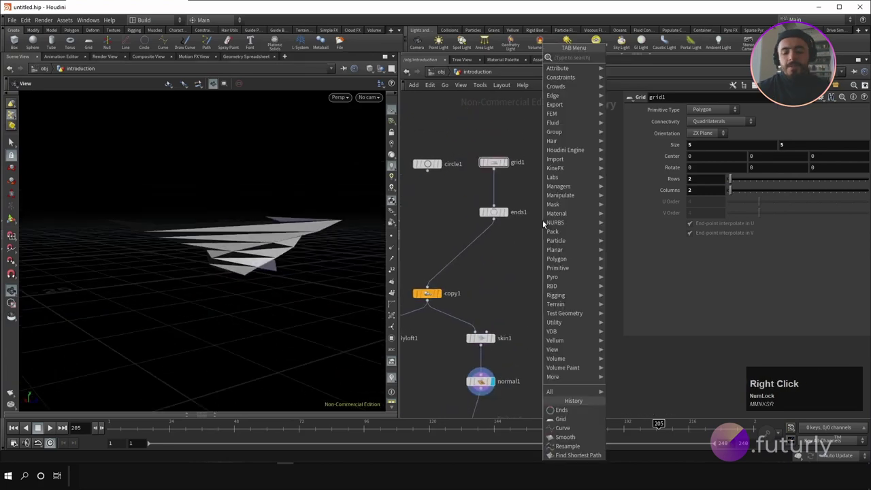
text(sud)
key(Return)
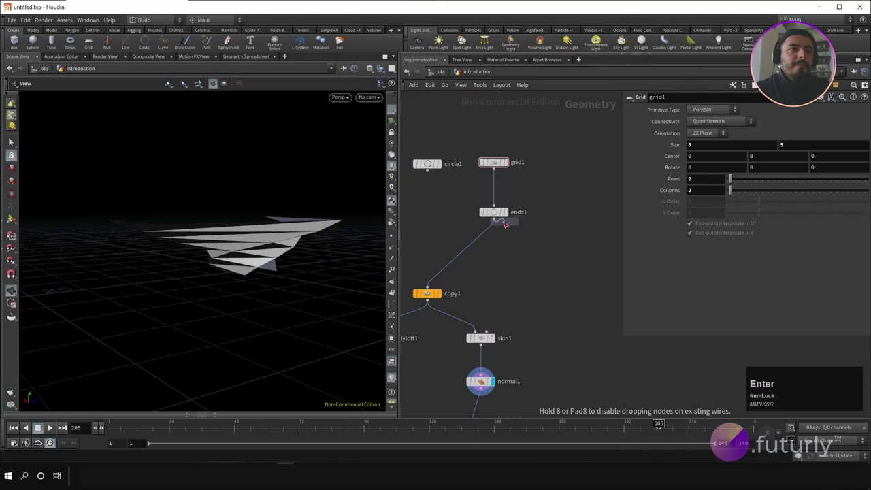
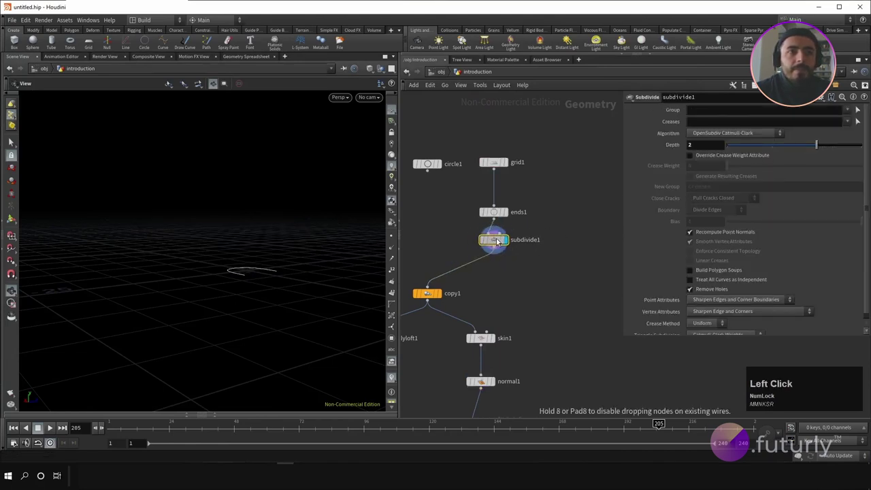
middle_click(544, 363)
scroll(up, 3)
click(506, 386)
click(505, 205)
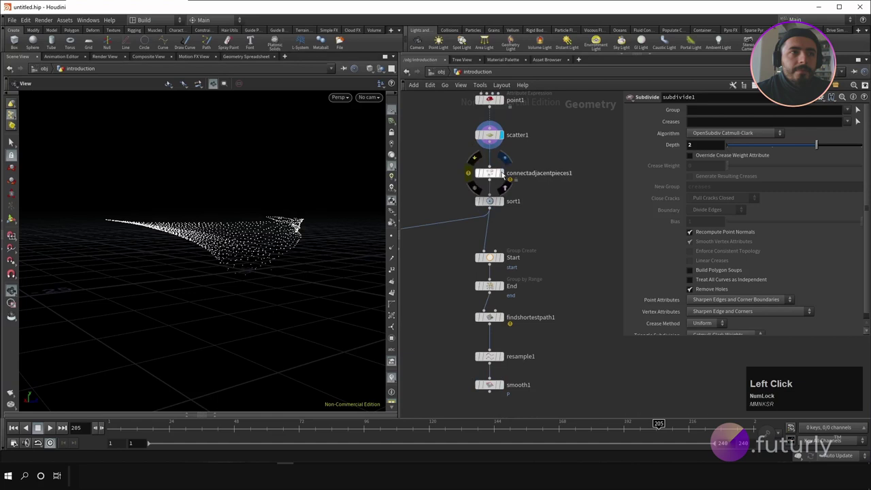
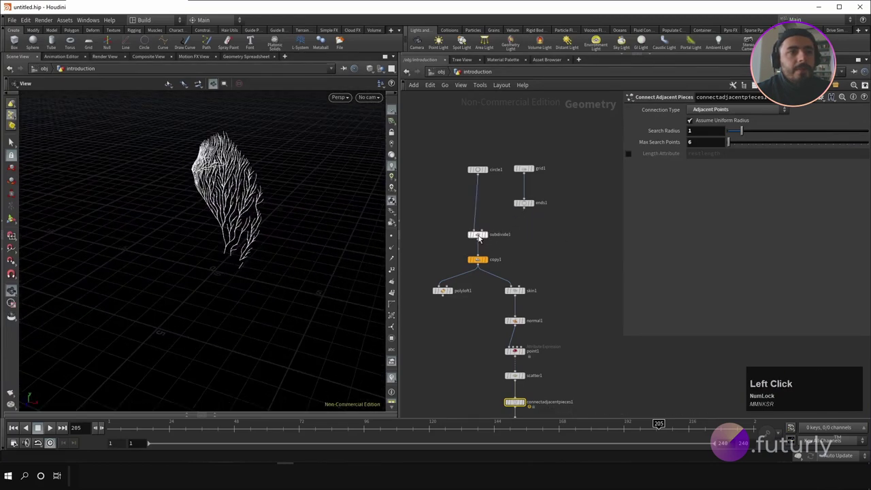
- Wire circle1 directly back into the copy chain, bypassing the grid branch
click(489, 242)
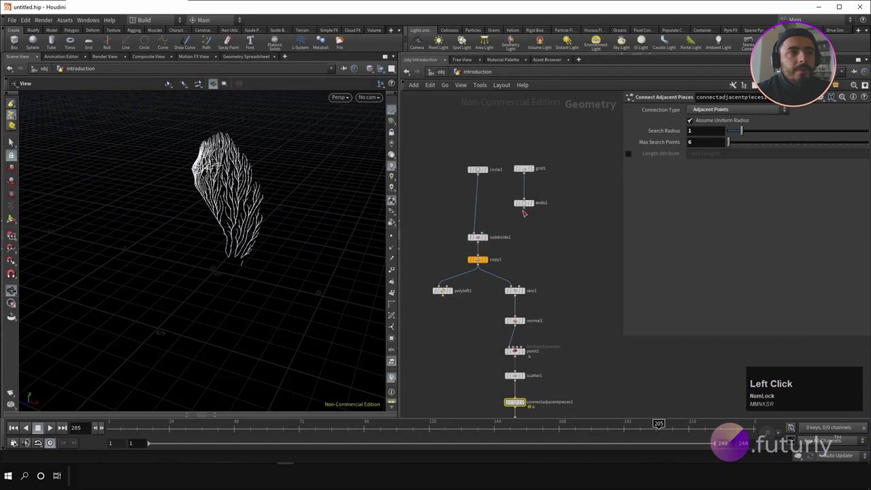
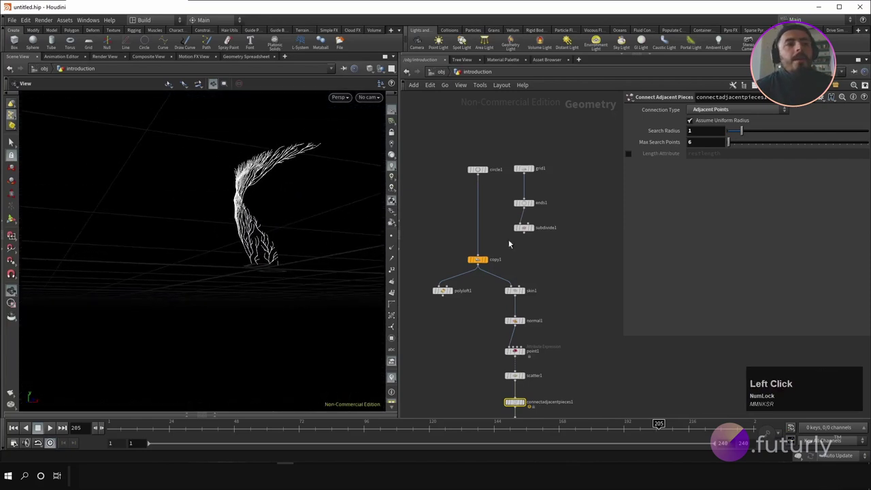
- Attempt to place a Null SOP near circle1 and undo the unwanted automatic layout
click(529, 155)
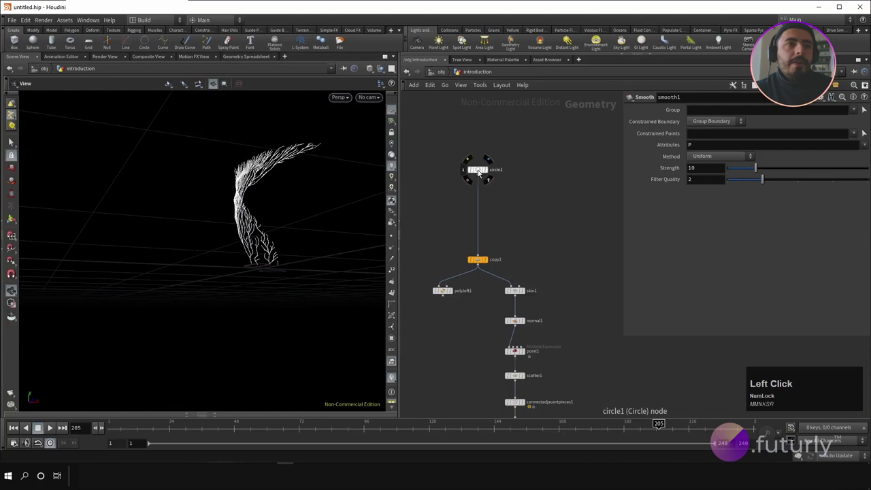
click(480, 190)
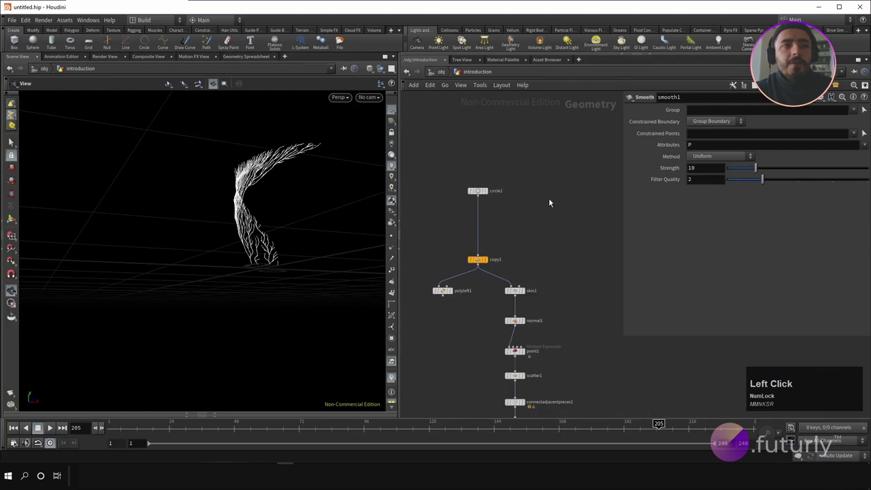
middle_click(566, 226)
right_click(562, 204)
click(546, 209)
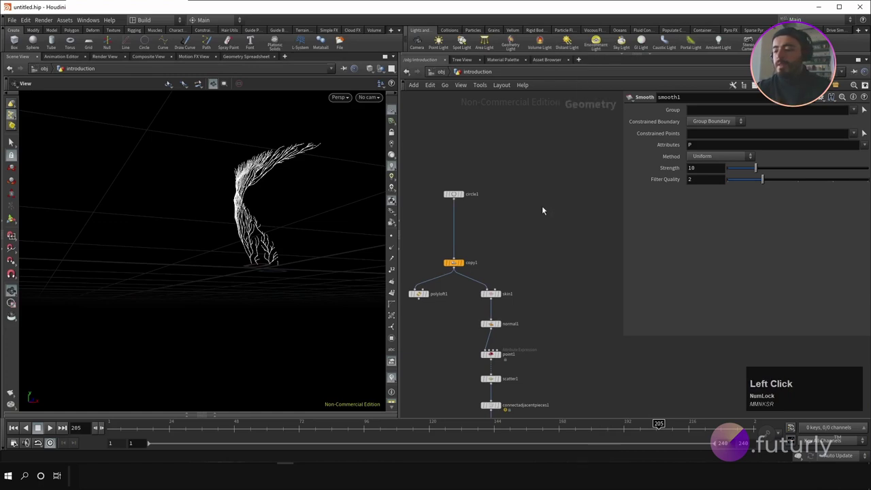
text(null)
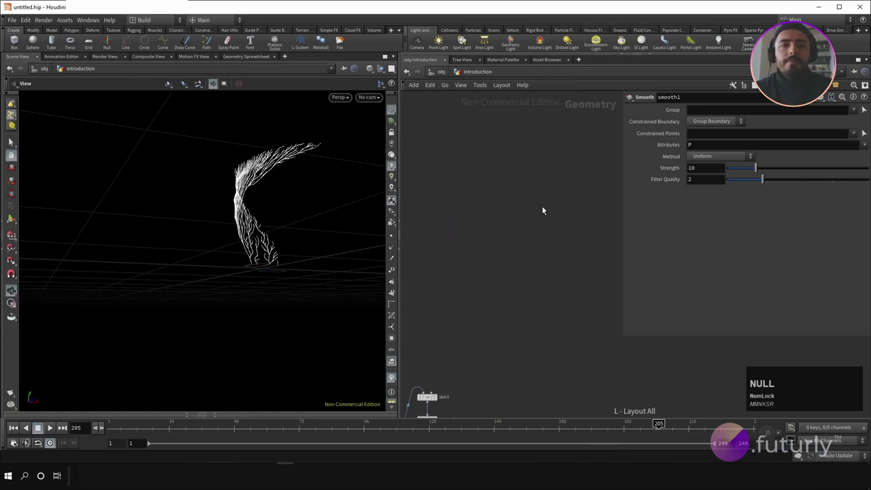
click(545, 218)
scroll(down, 3)
scroll(up, 3)
key(ctrl+z)
- Add a standalone null1 node above the skin1 and normal1 chain
click(584, 203)
scroll(up, 3)
click(566, 220)
right_click(561, 219)
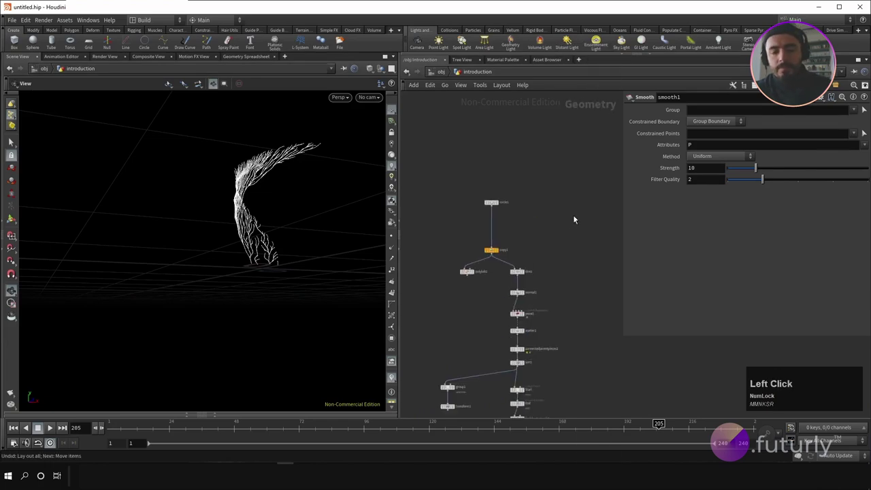
text(nul)
key(Return)
click(577, 219)
scroll(up, 3)
click(582, 218)
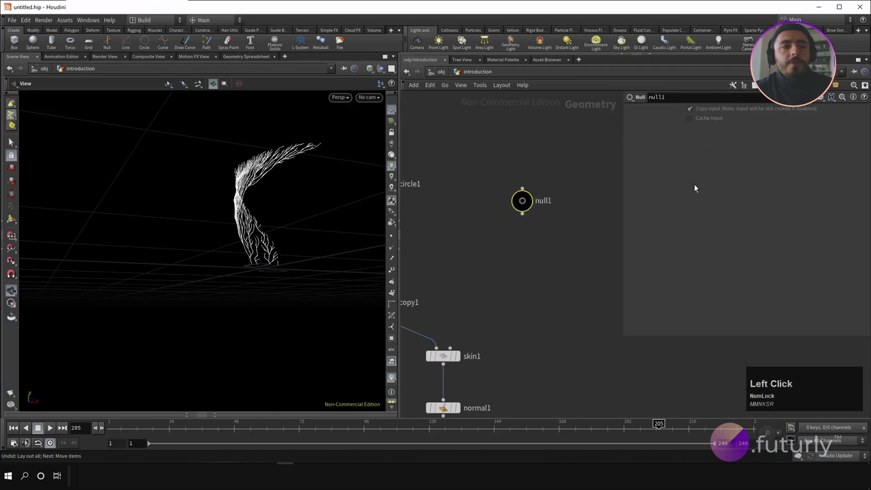
click(525, 206)
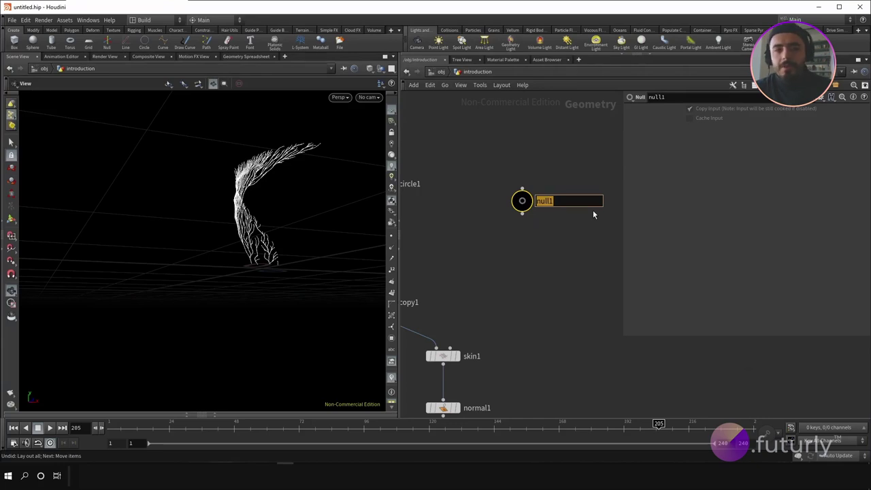
click(551, 166)
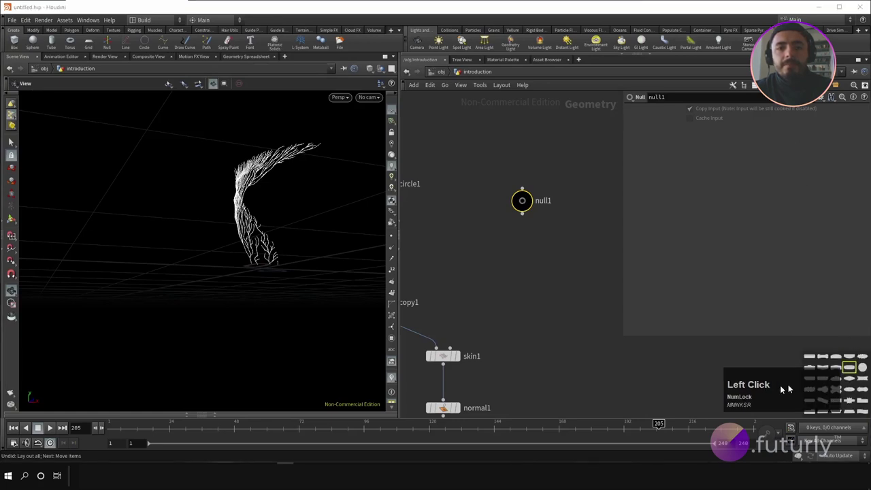
click(753, 388)
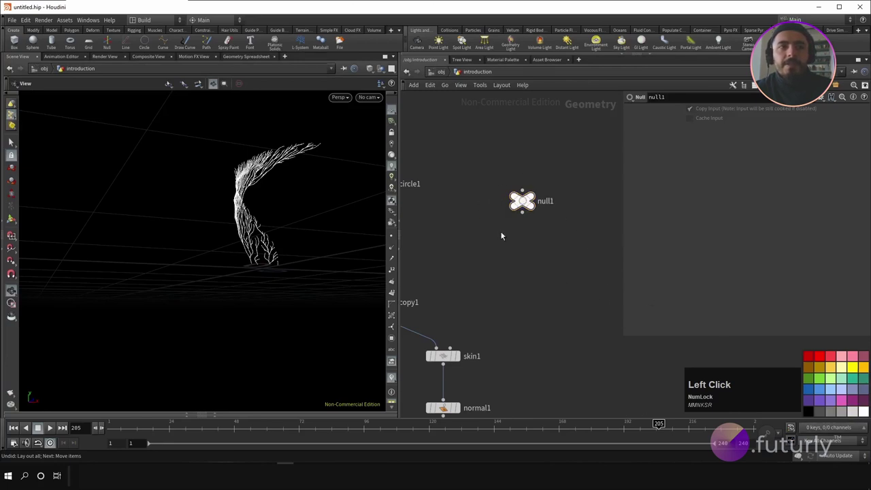
scroll(down, 3)
scroll(up, 3)
click(578, 282)
middle_click(560, 296)
scroll(down, 3)
middle_click(564, 290)
click(562, 192)
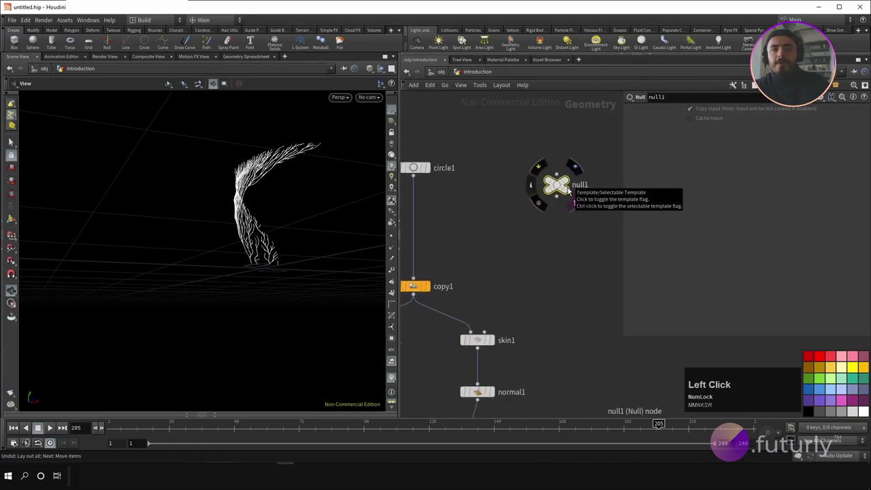
click(562, 191)
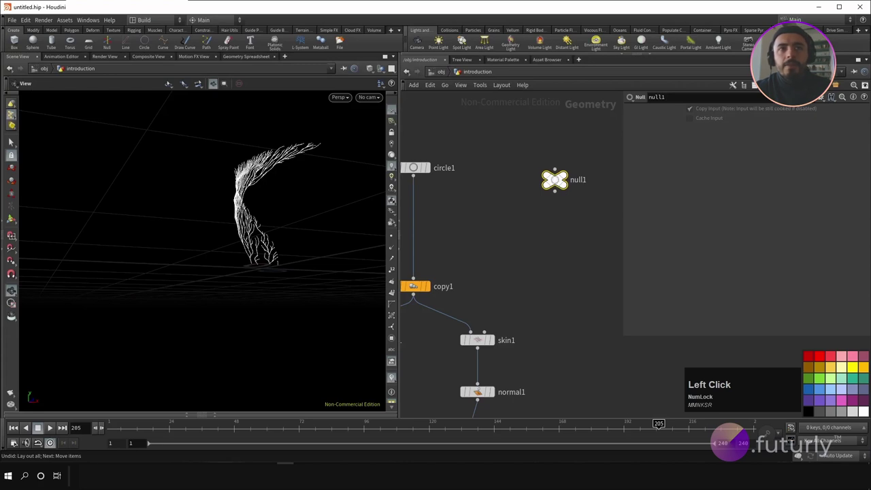
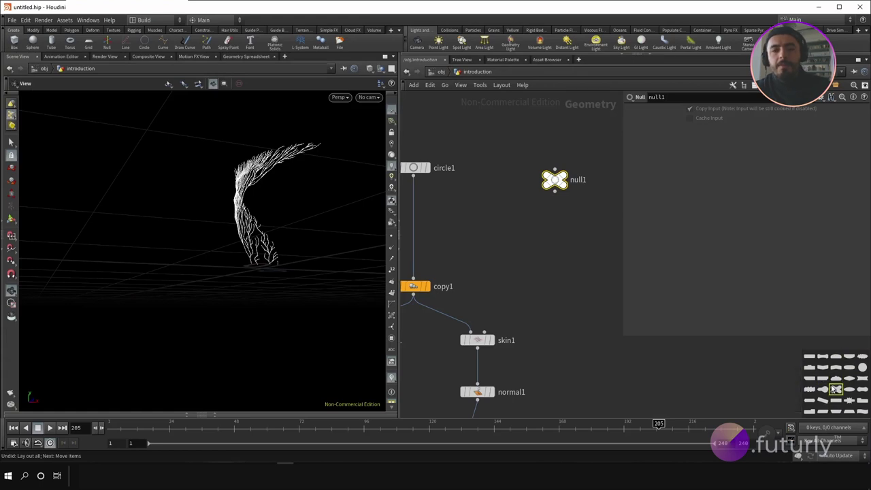
key(ctrl+Num_Lock)
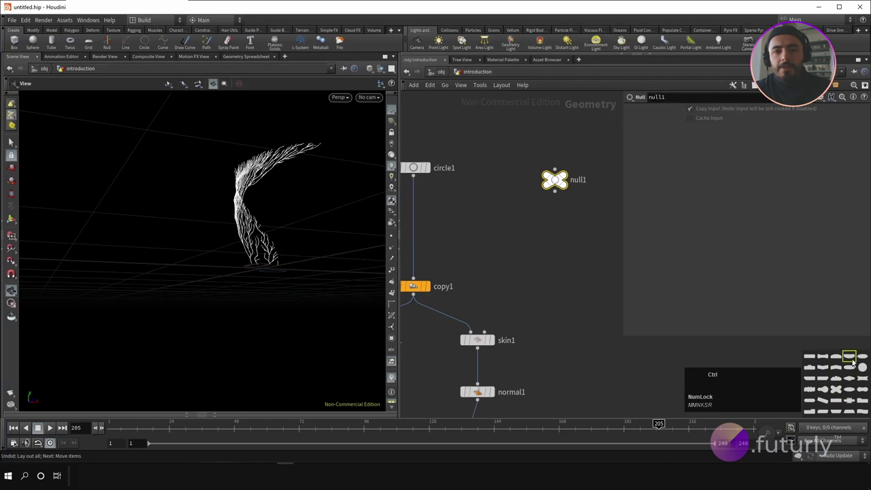
click(864, 367)
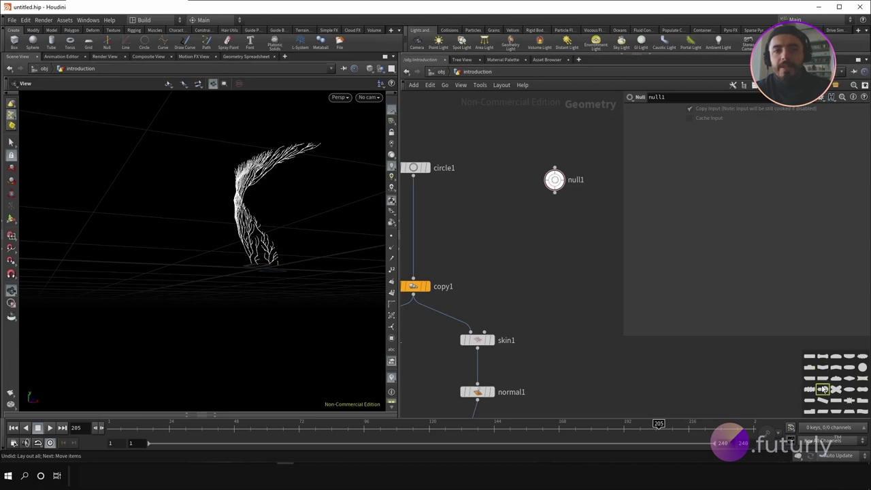
key(ctrl+Num_Lock)
click(853, 369)
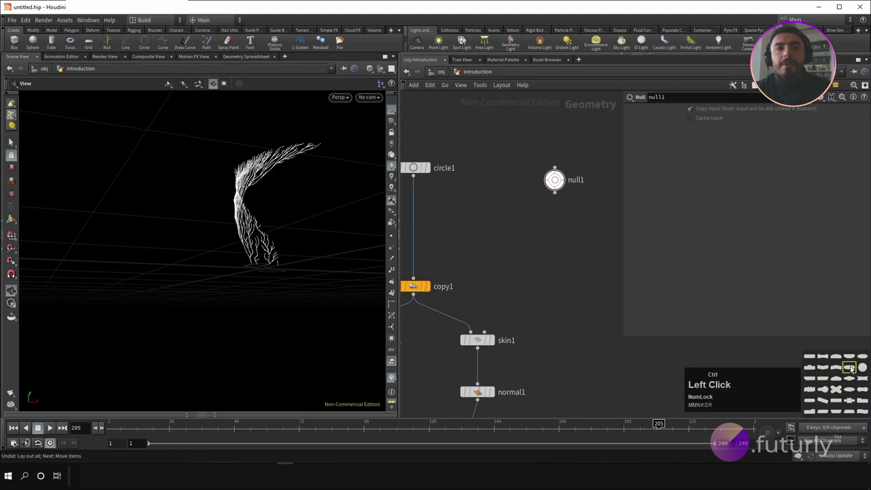
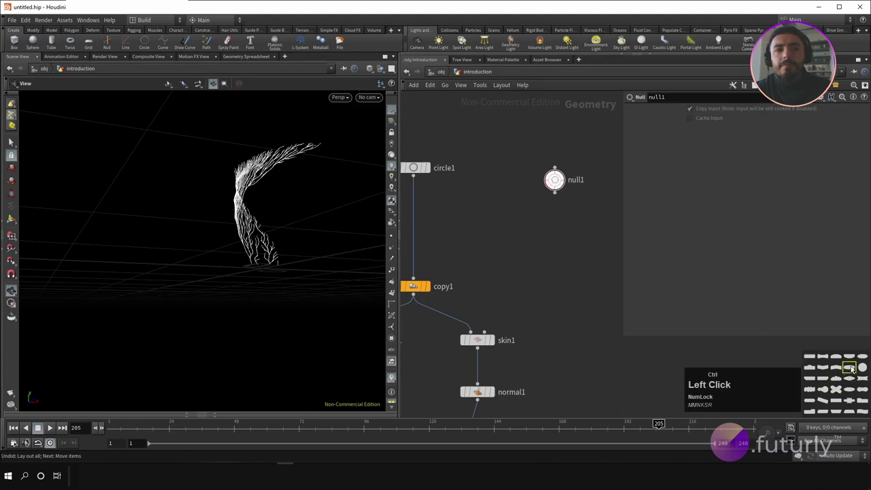
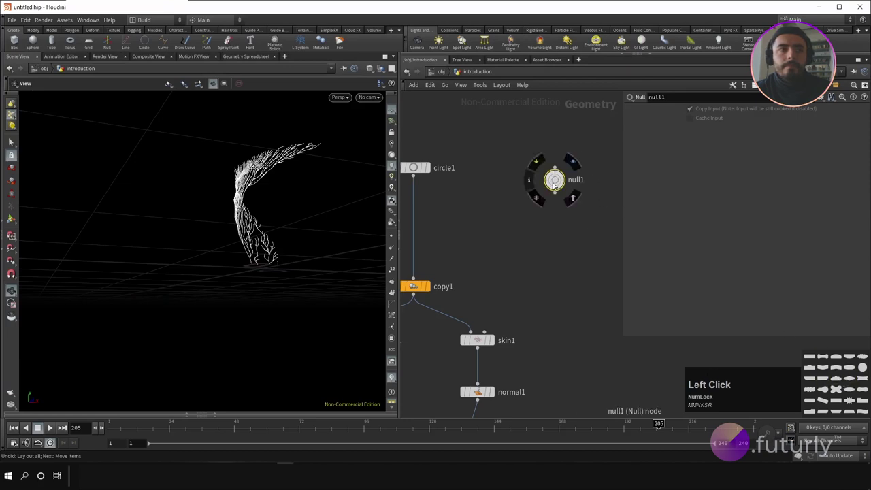
click(815, 392)
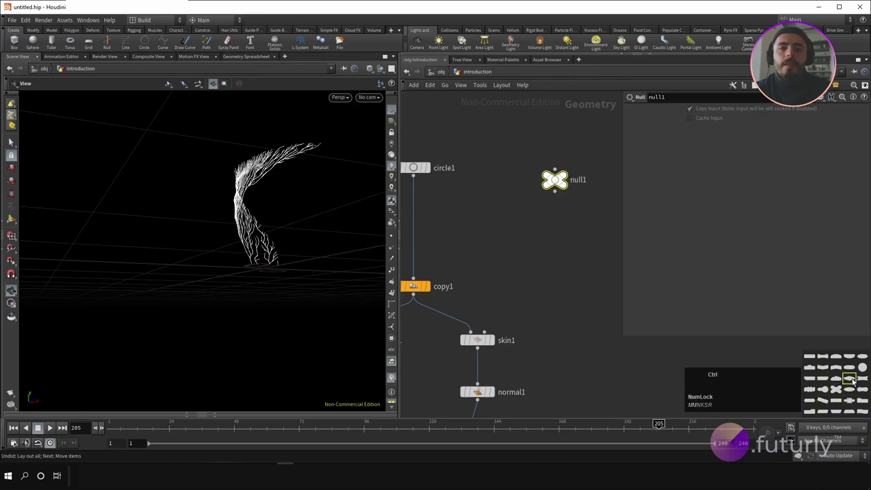
click(864, 372)
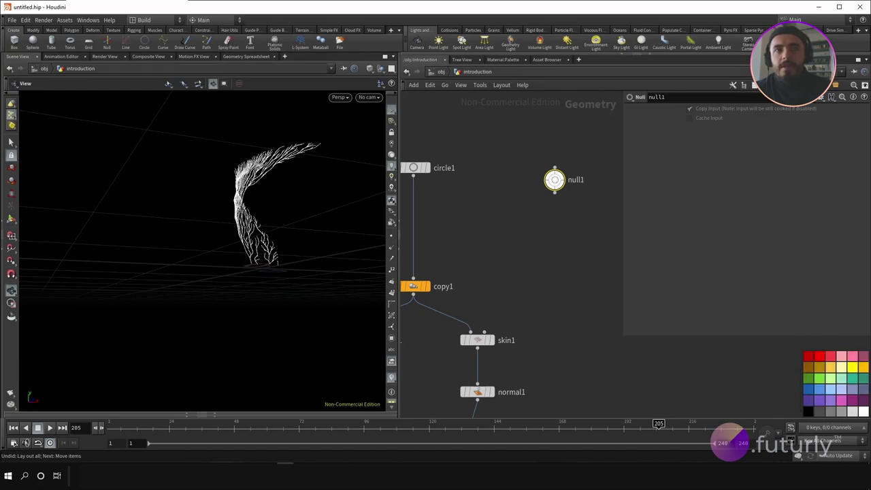
key(ctrl+Num_Lock)
click(809, 412)
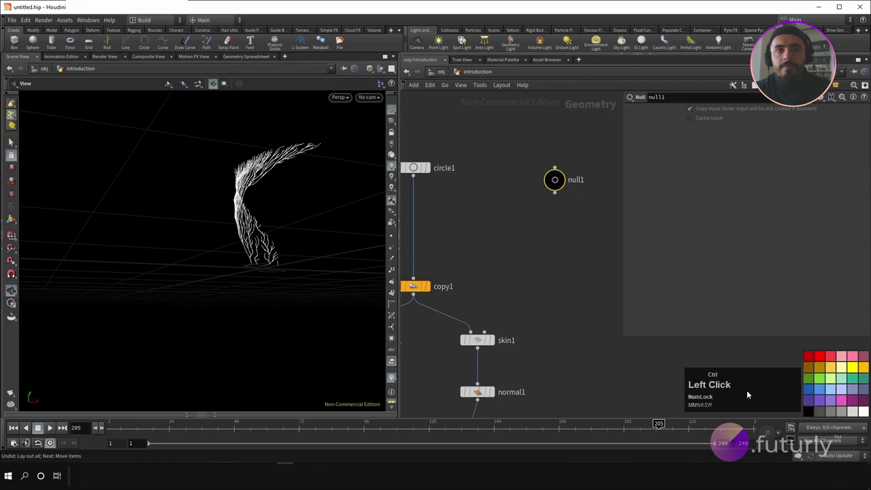
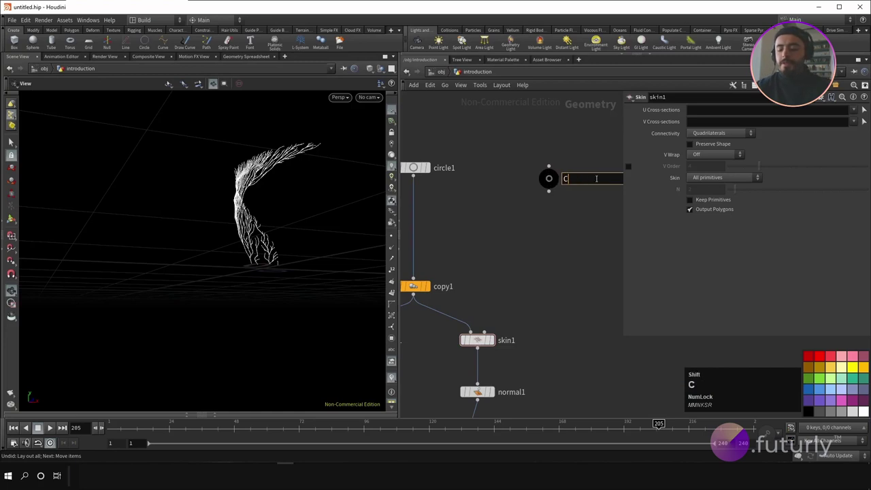
- Rename the null1 node to COntroller
text(roller)
key(Return)
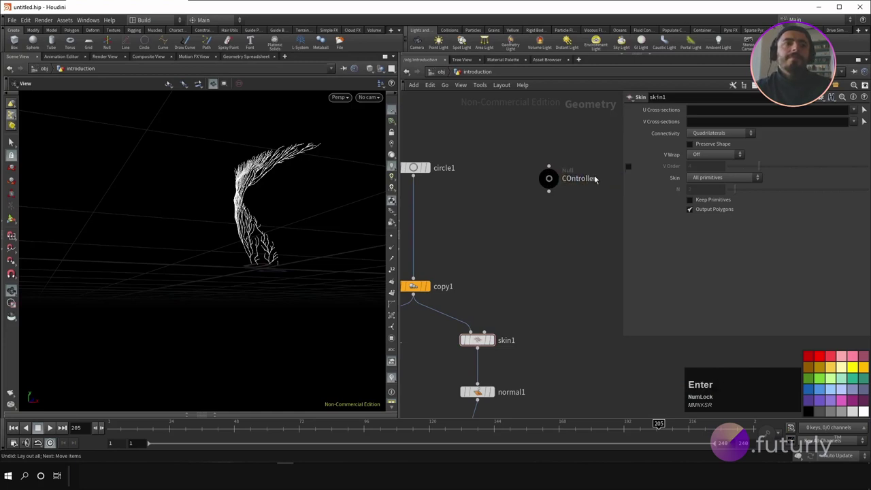
- Bring up COntroller's Edit Parameter Interface window from its gear menu
click(552, 181)
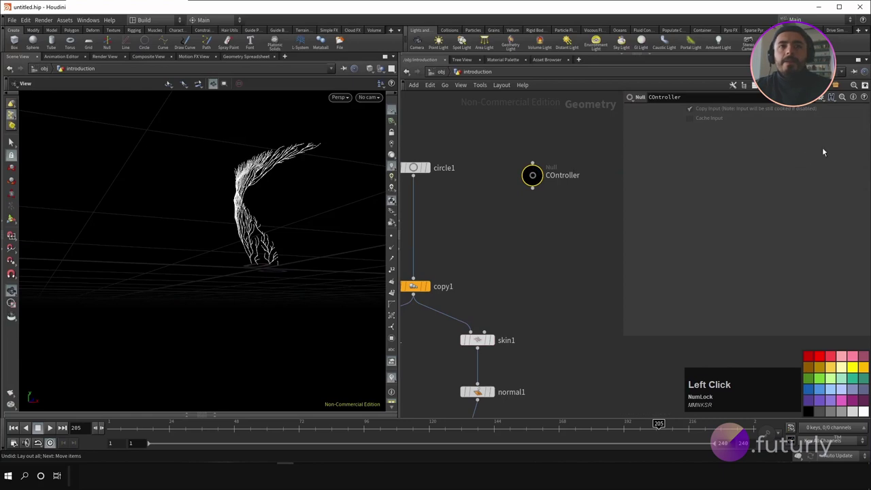
click(534, 180)
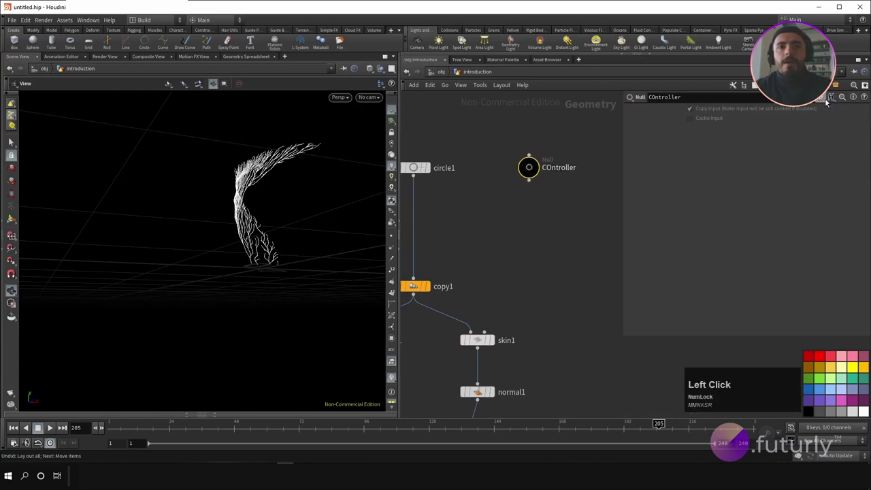
click(825, 103)
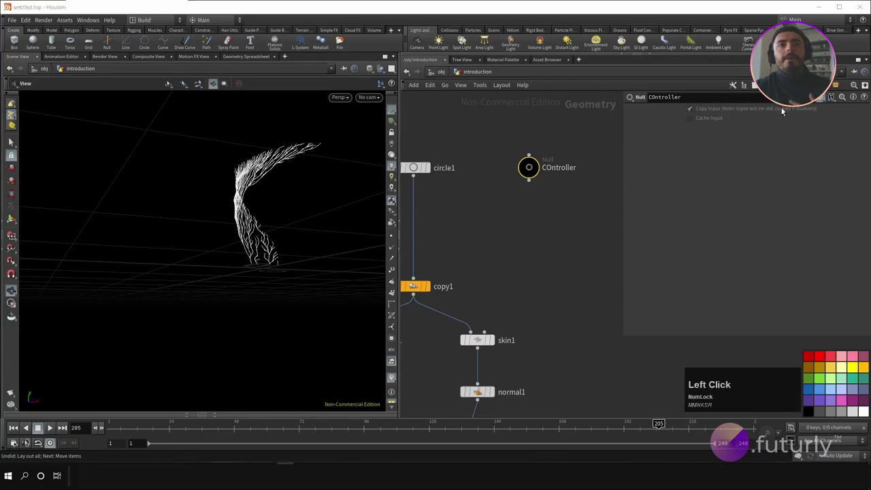
click(643, 111)
- Add an Integer parameter and a Float Vector 3 parameter to COntroller's interface
click(577, 14)
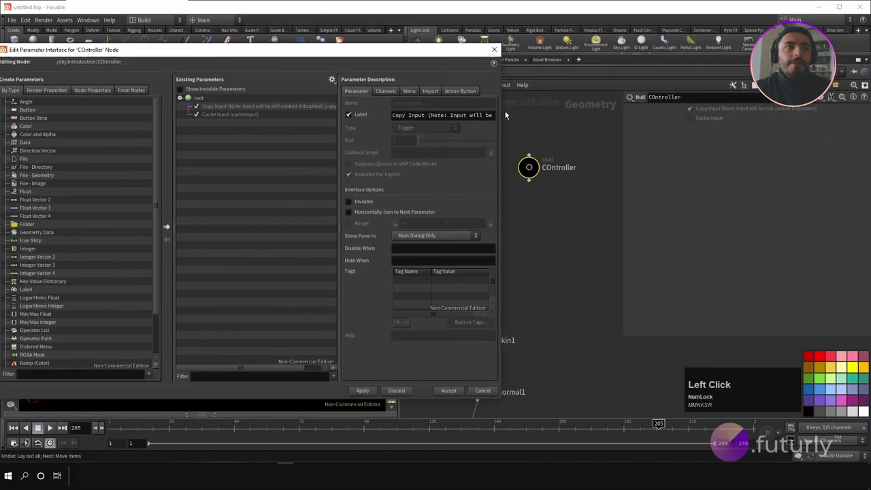
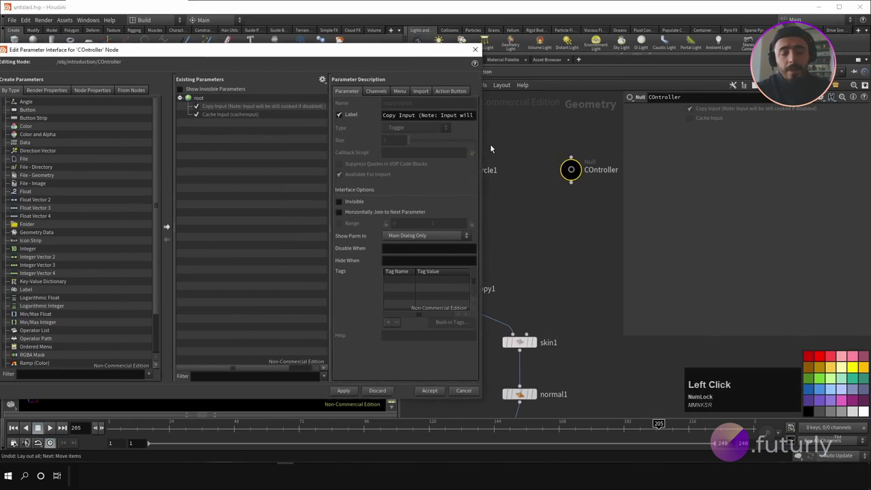
scroll(down, 3)
scroll(up, 3)
scroll(down, 3)
click(570, 172)
scroll(up, 3)
click(32, 230)
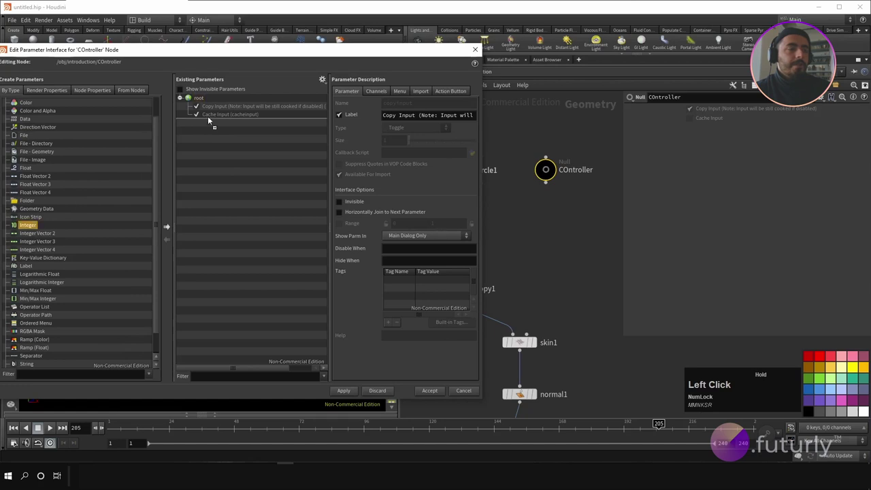
scroll(up, 3)
click(41, 211)
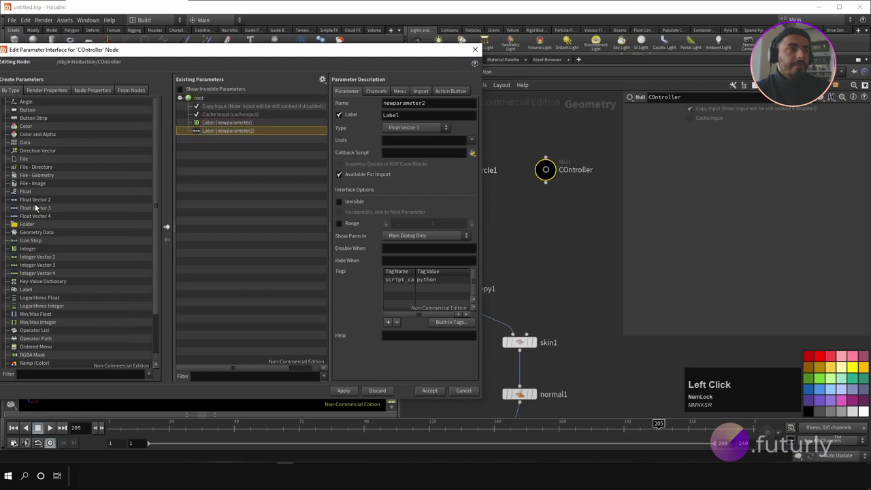
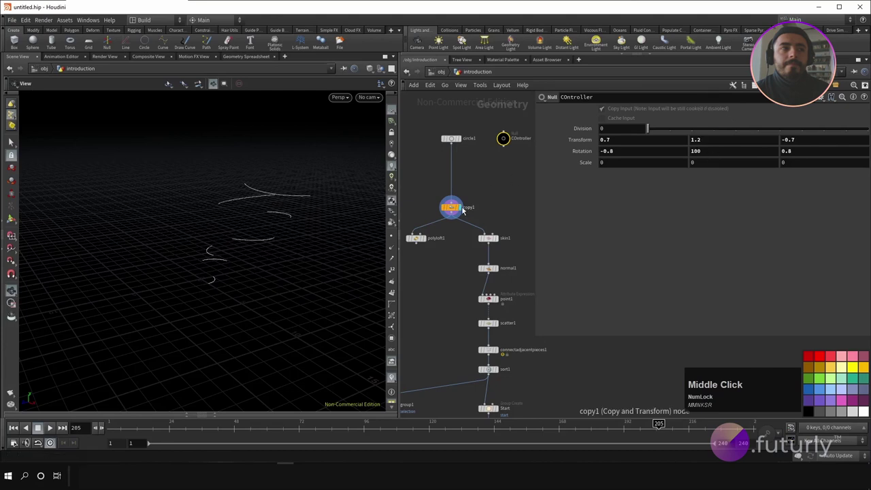
- Copy COntroller's Scale parameter and paste it as relative references on copy1's scale
click(502, 242)
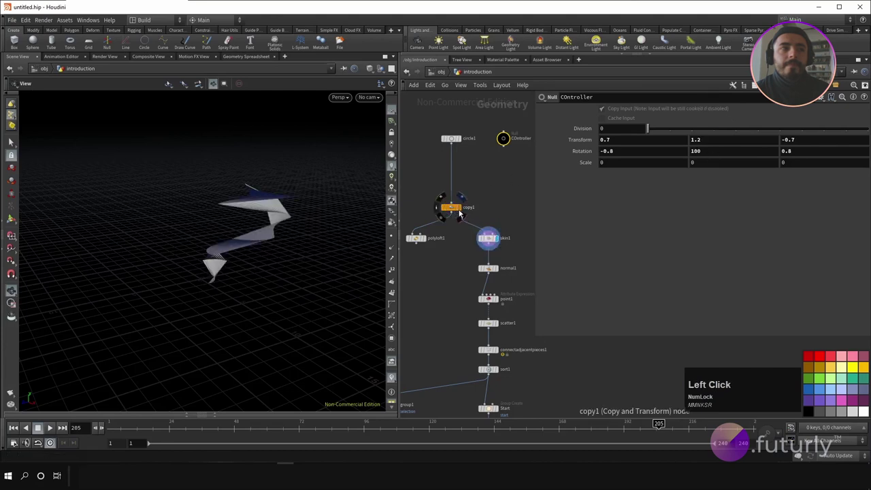
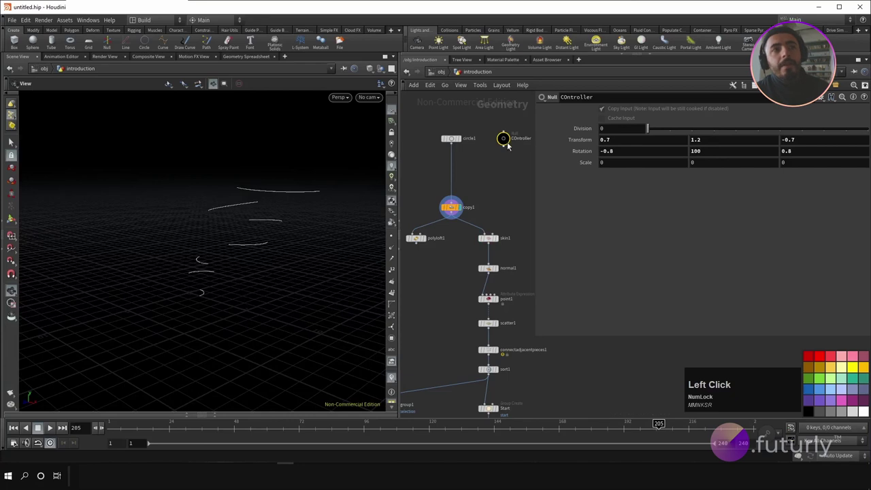
right_click(582, 169)
click(554, 186)
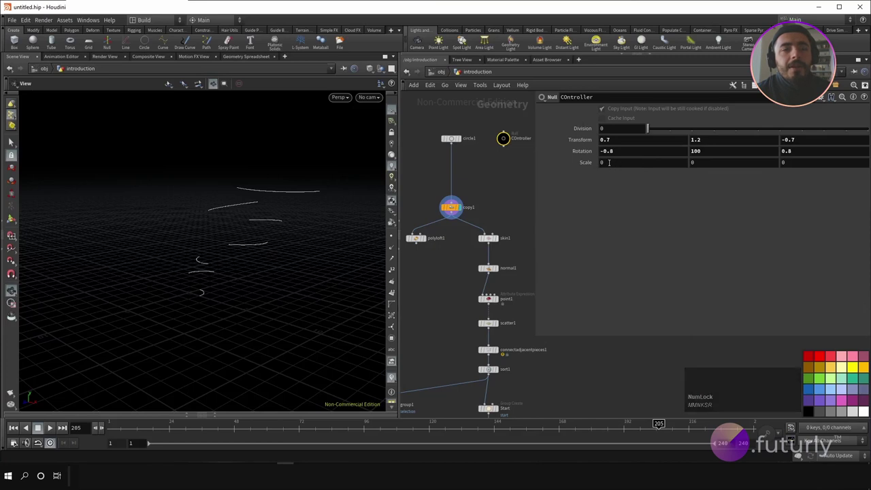
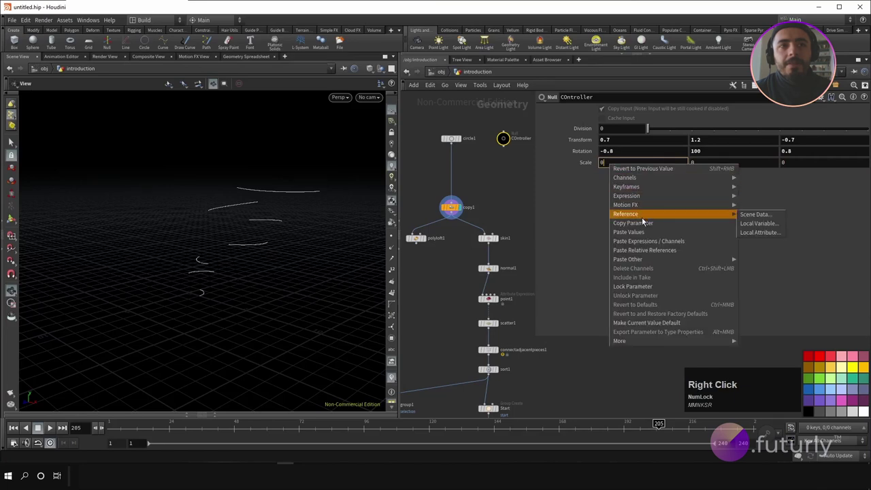
click(647, 224)
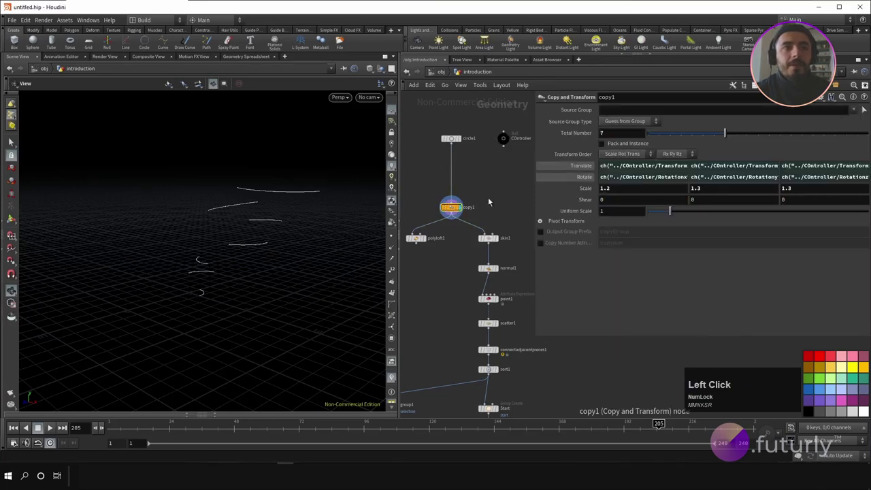
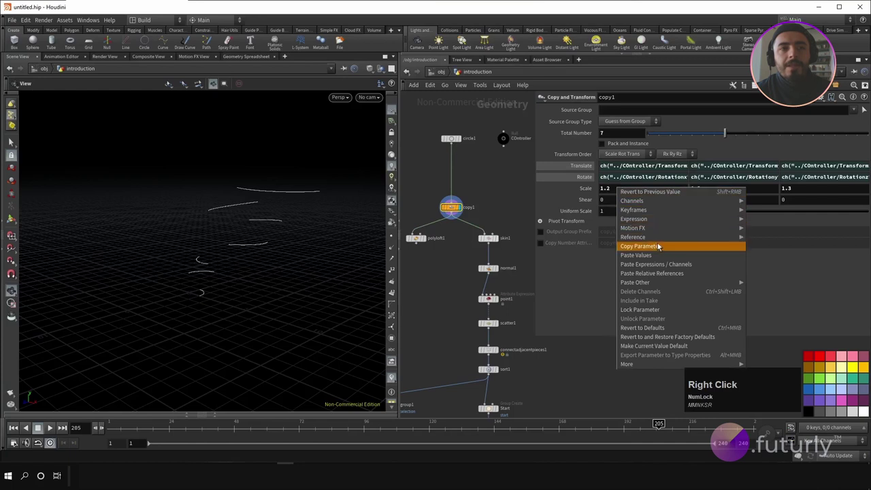
click(660, 273)
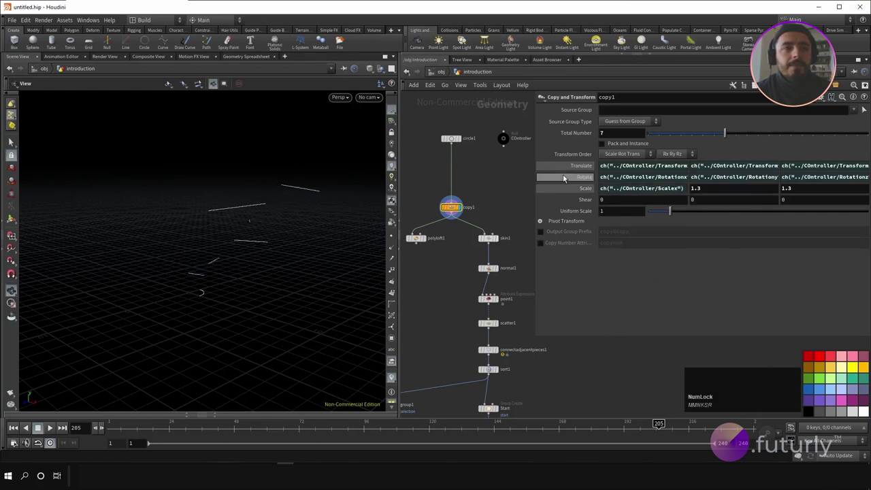
- Link copy1's remaining transform and rotation fields to COntroller's channels
click(506, 140)
right_click(589, 165)
click(619, 227)
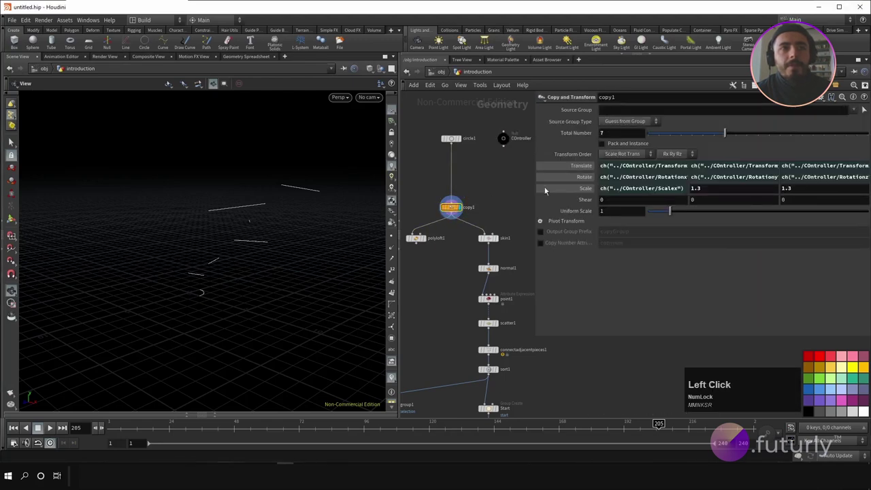
right_click(589, 192)
click(628, 281)
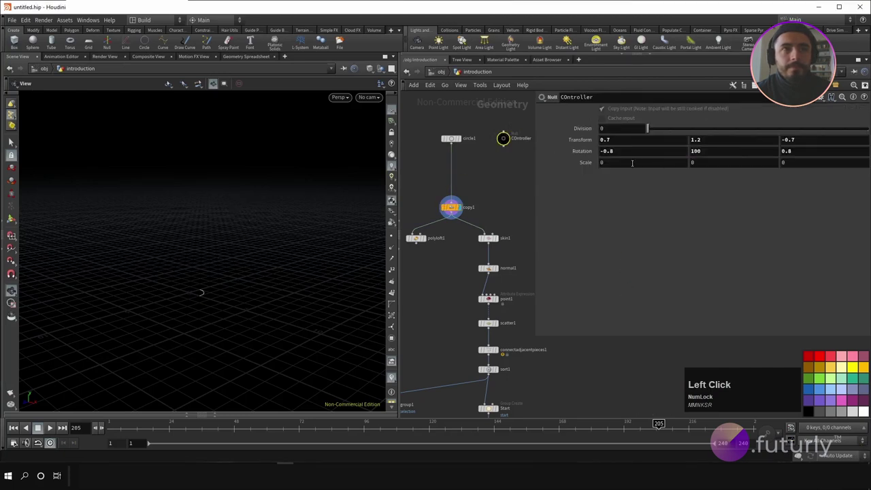
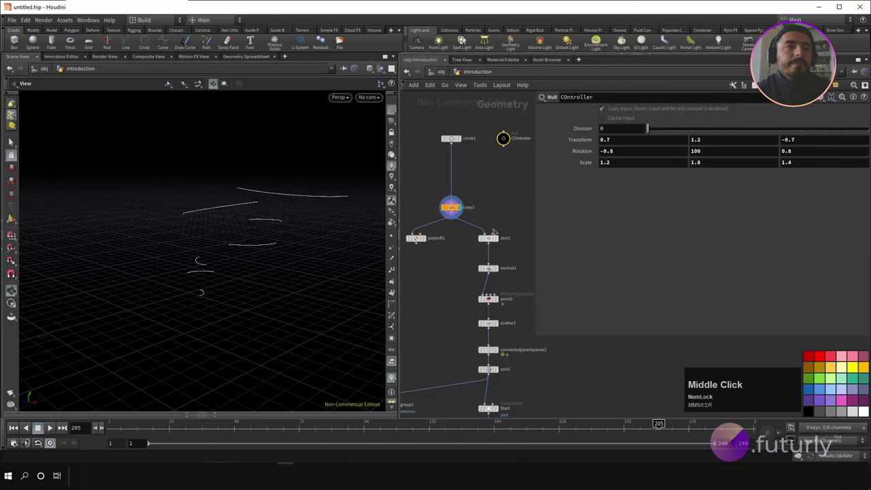
- Reference circle1's Divisions to COntroller's Division channel and raise Division to 8
click(500, 241)
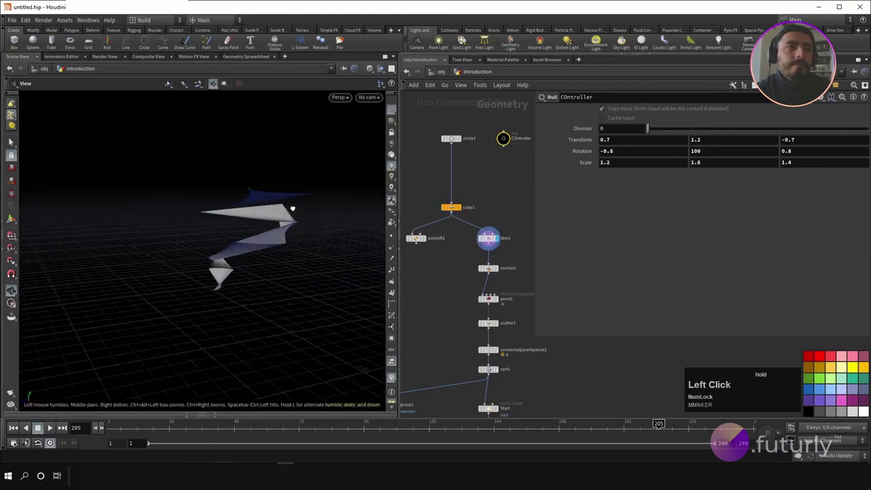
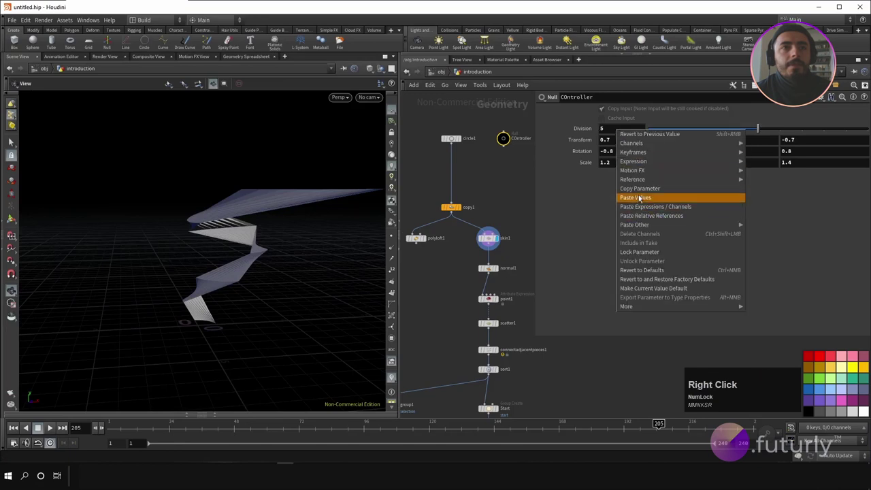
click(641, 193)
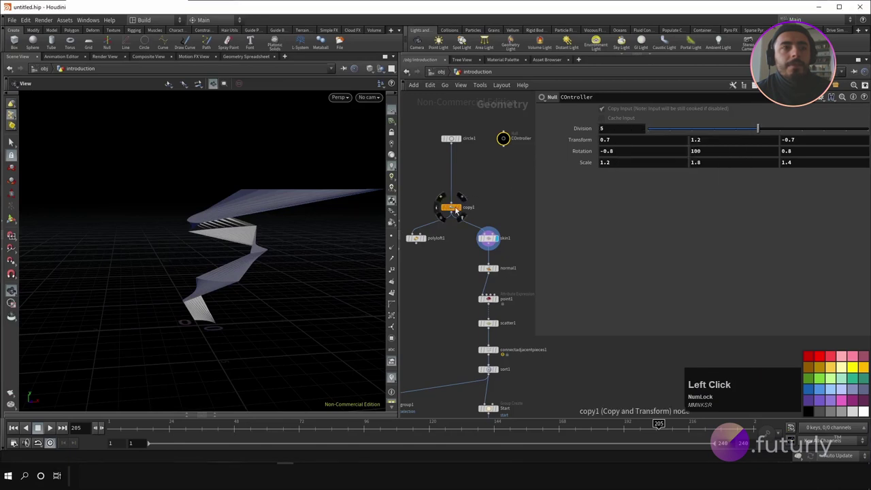
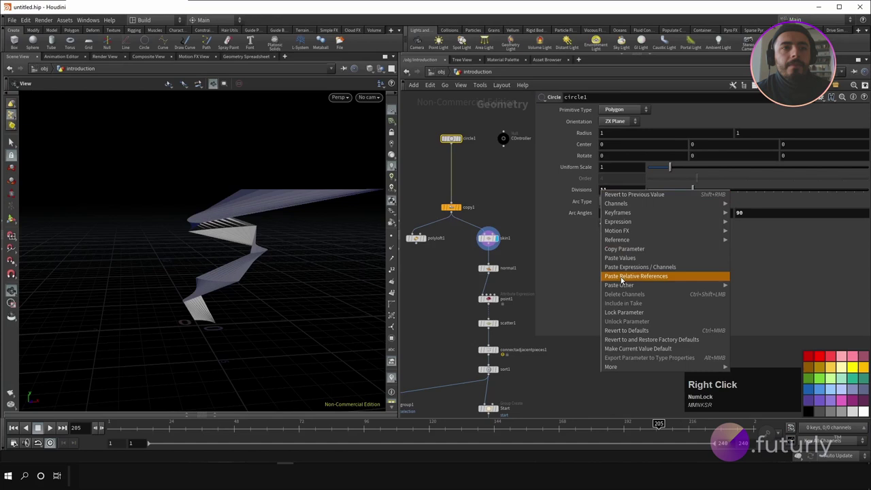
click(624, 281)
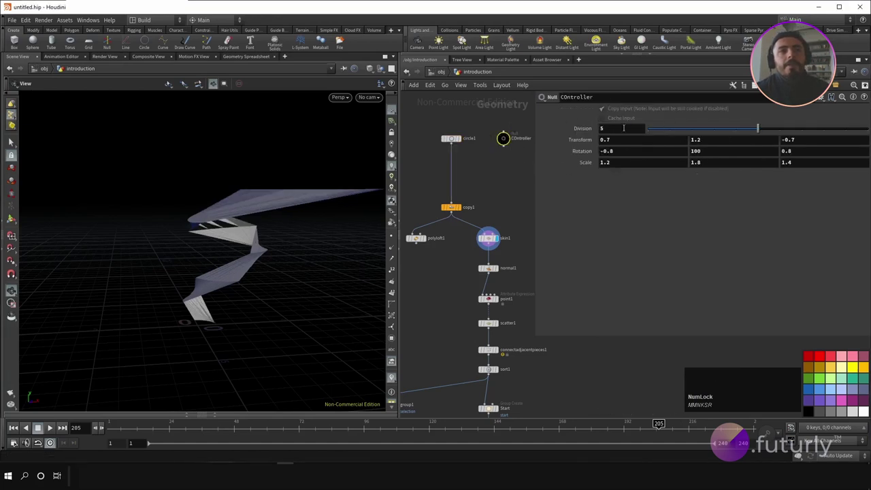
click(752, 132)
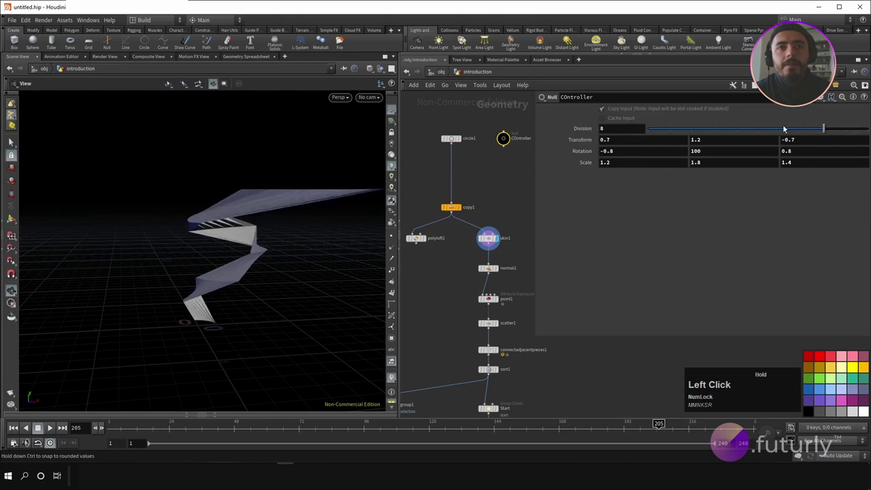
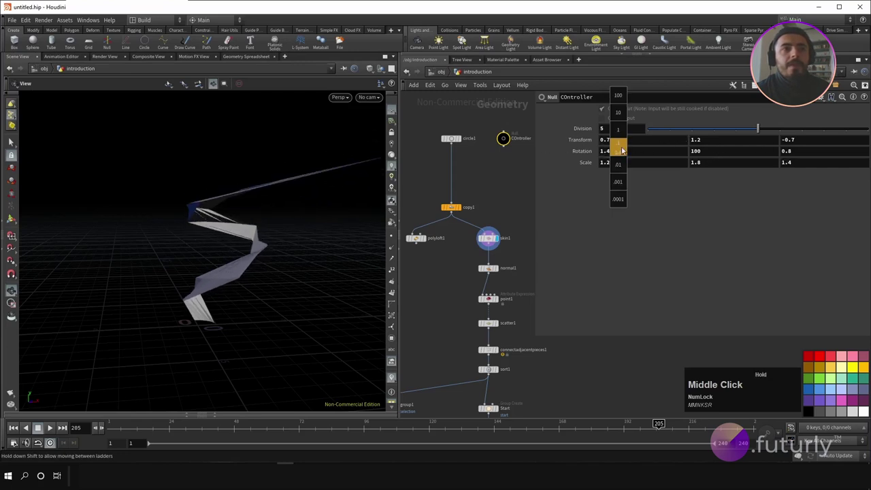
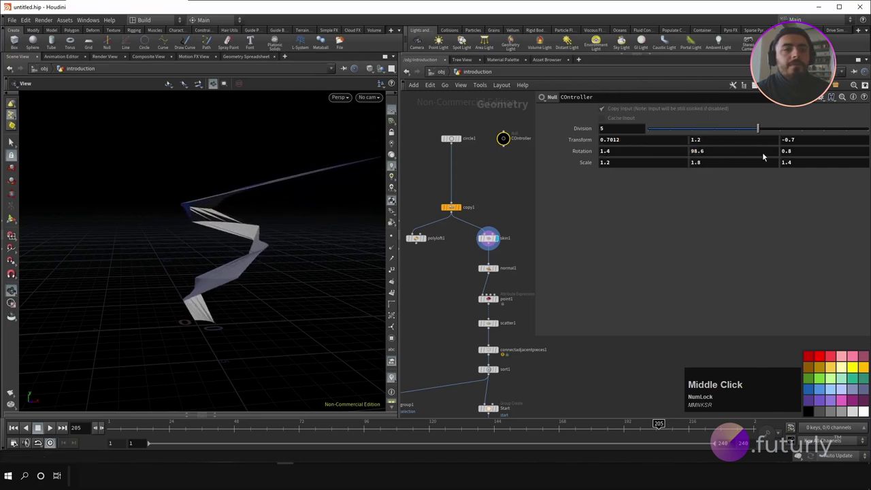
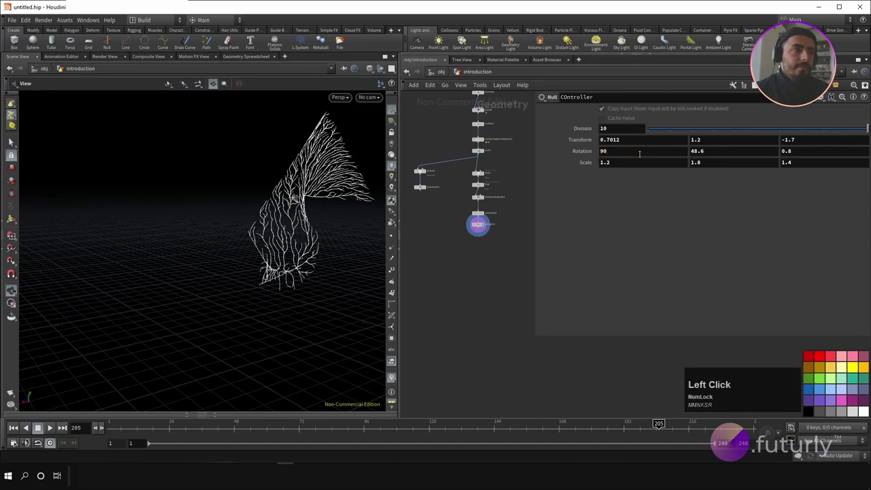
- Set Division to 10 and Rotation X to 90, reshaping the displayed branching tree
click(242, 224)
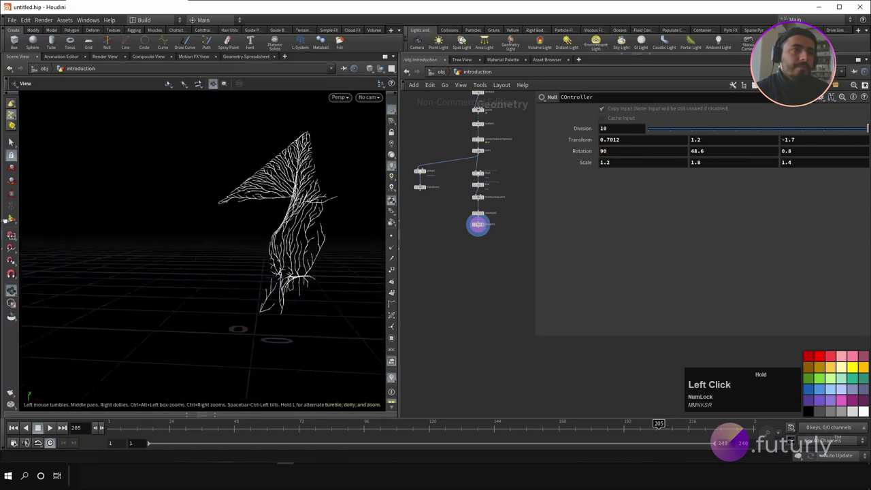